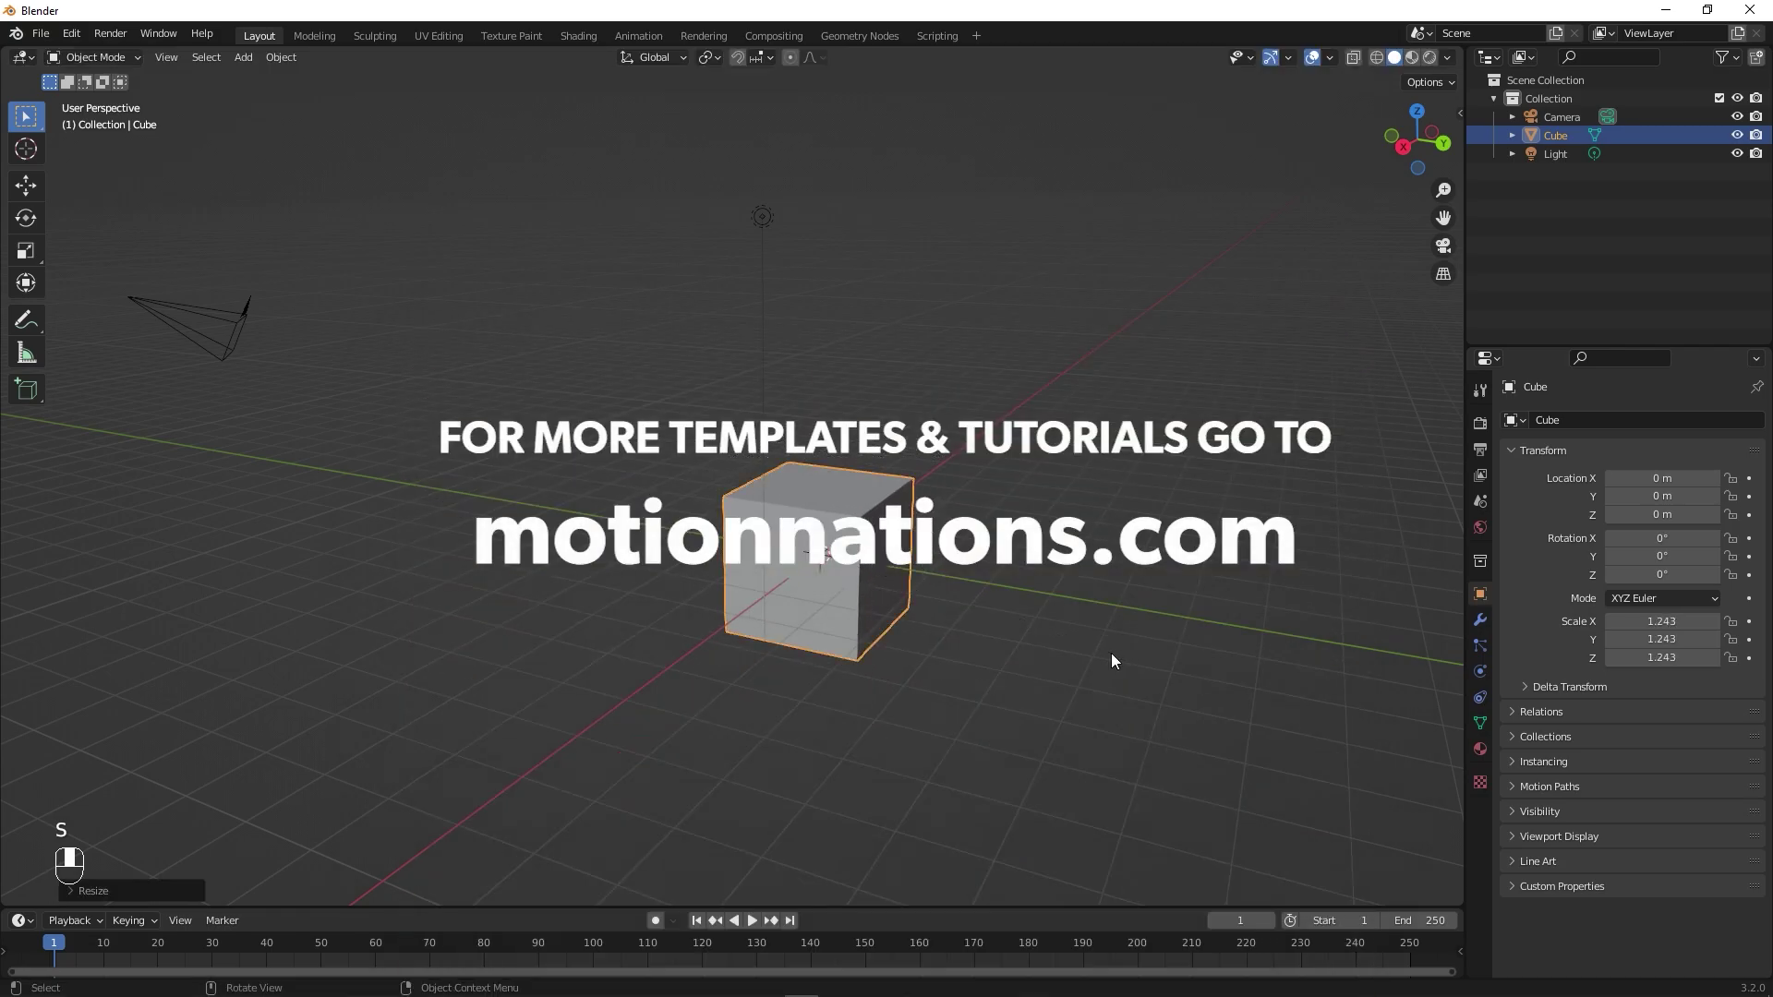
- Delete the default cube, camera and light, then bring up the Add menu for a text object
key("ctrl+z")
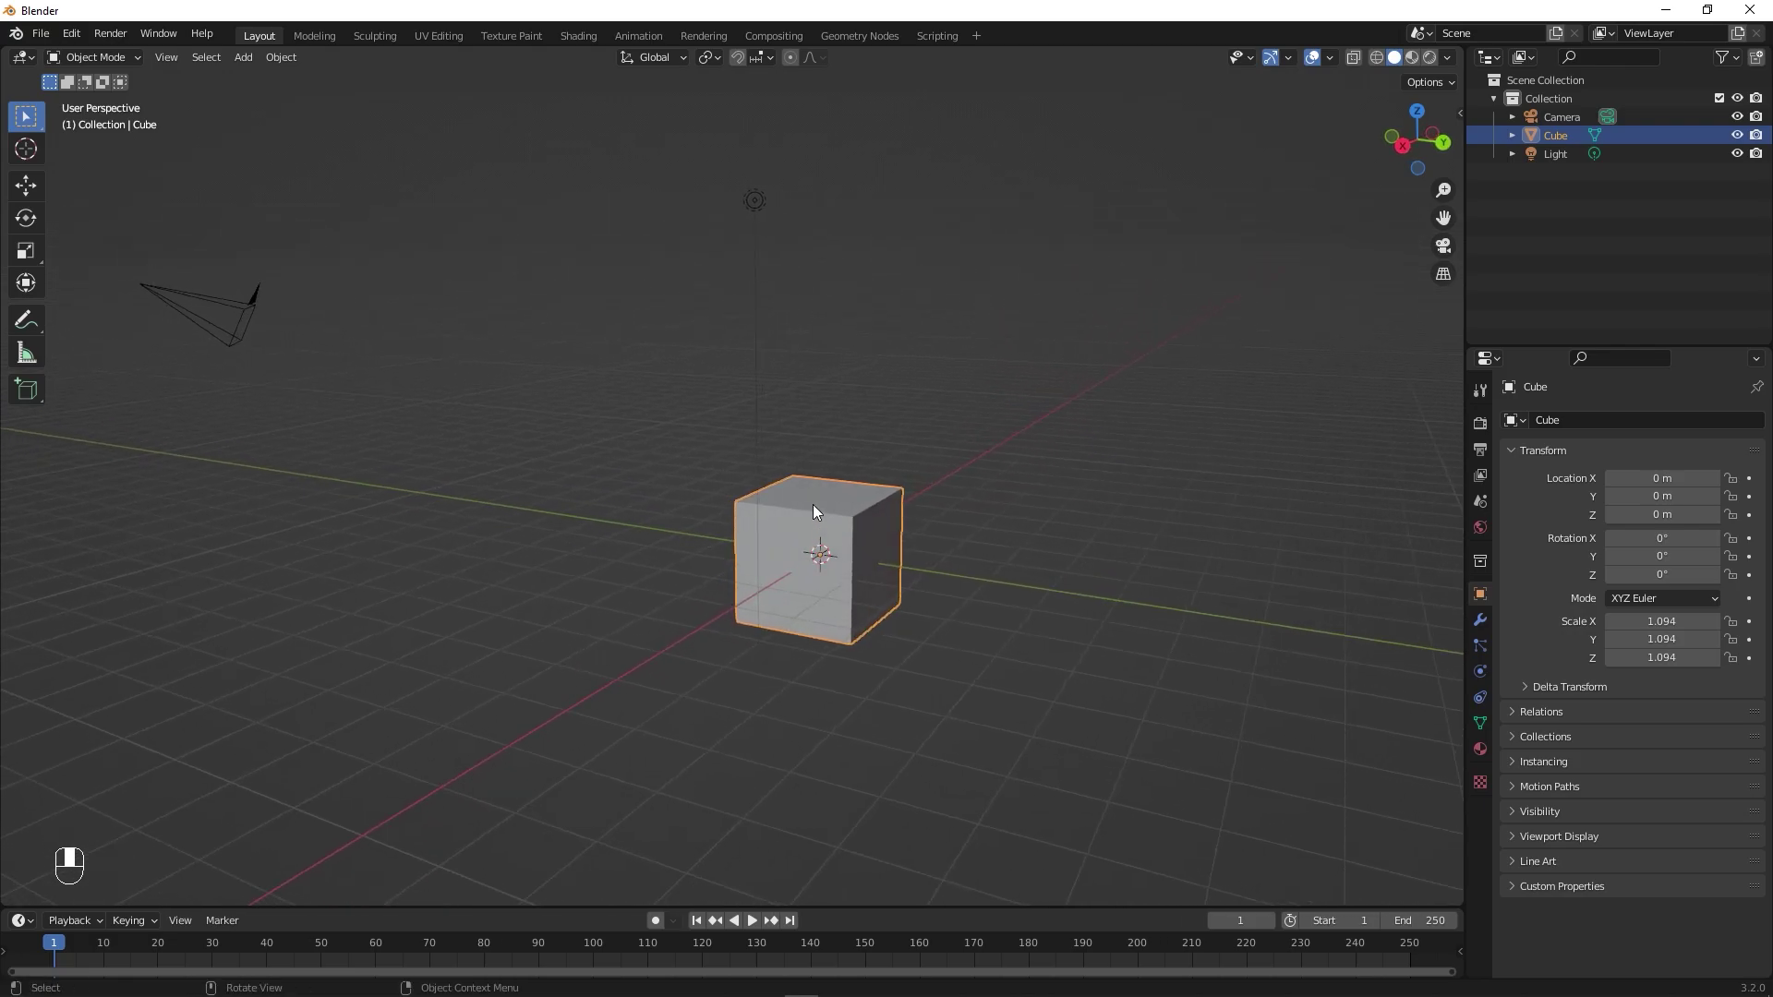
key("a")
key("x")
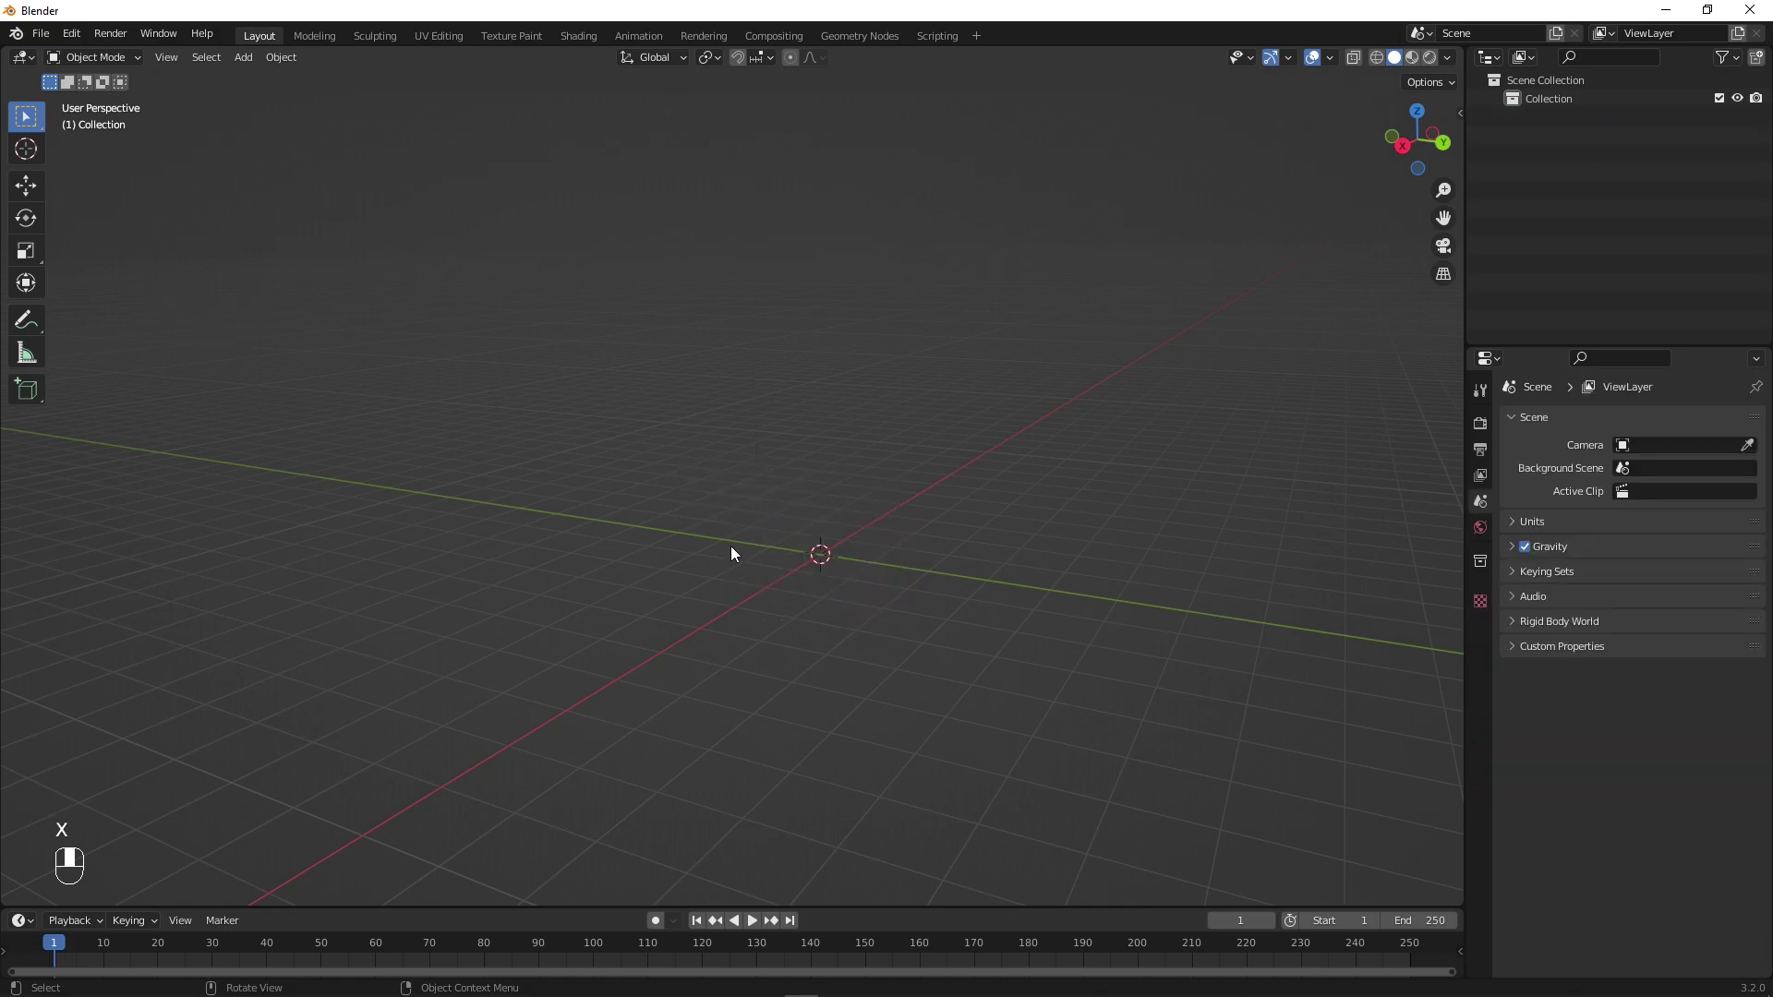
key("shift+a")
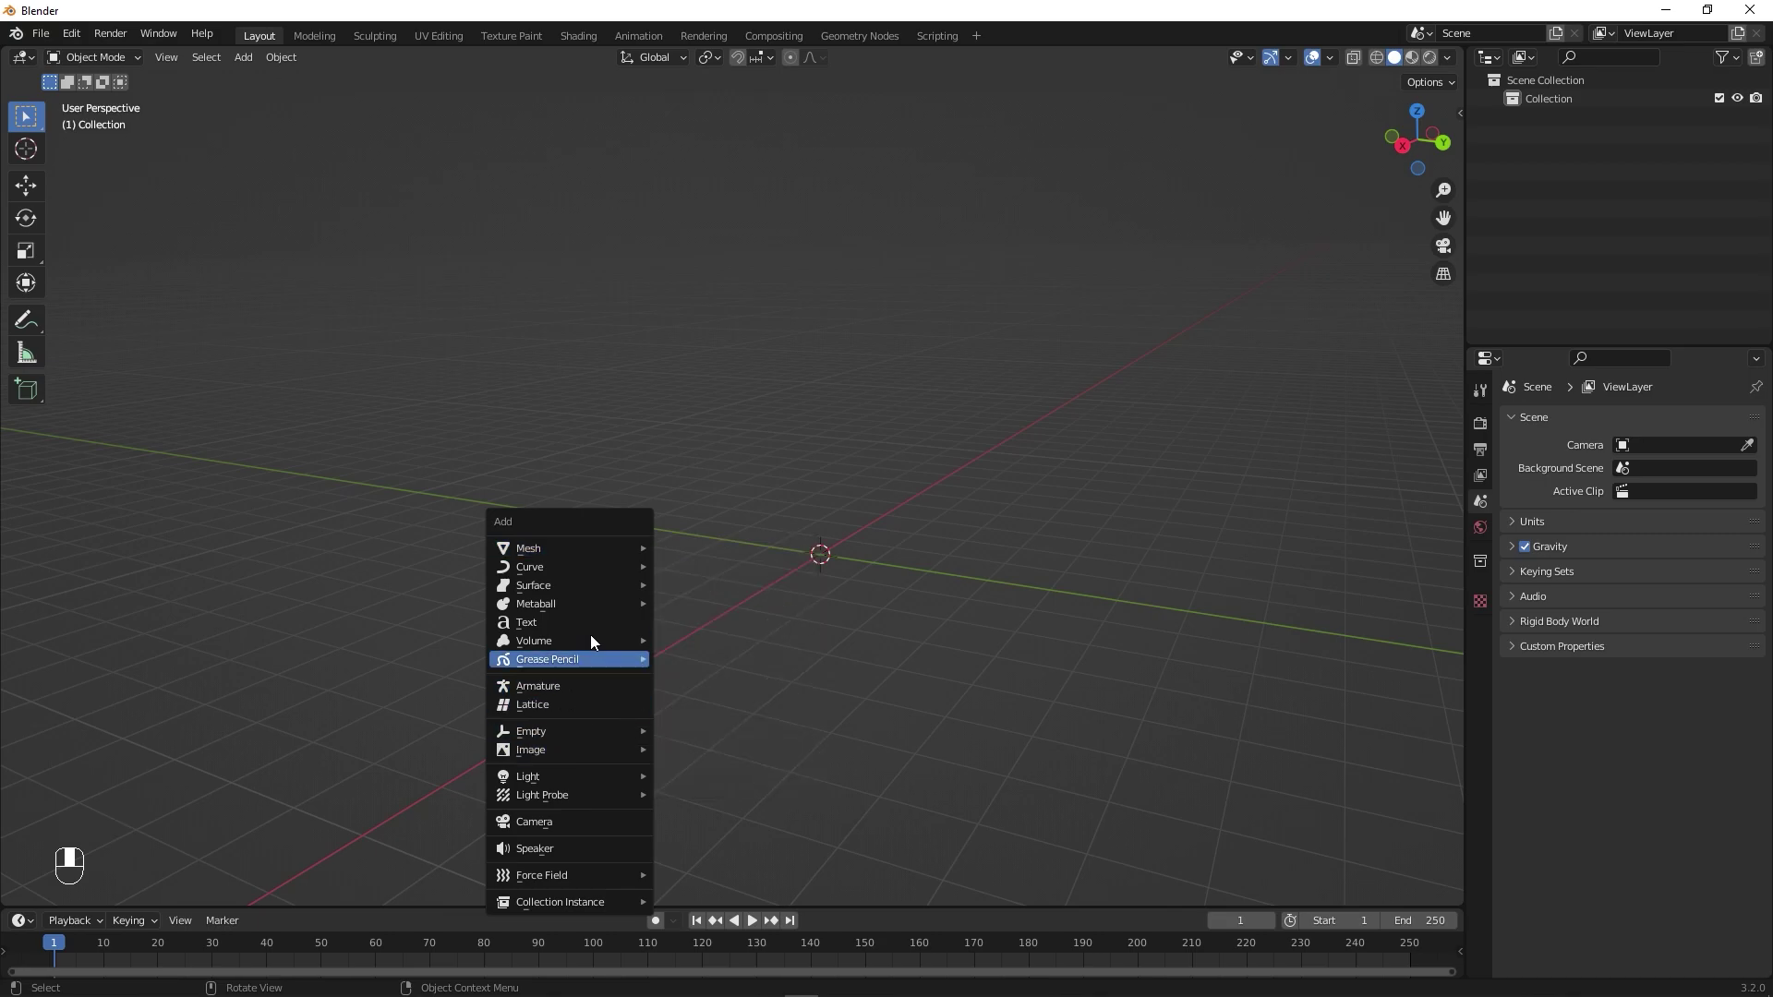
- Enter text editing and erase the placeholder word 'Text'
left_click_drag(949, 694, 1100, 753)
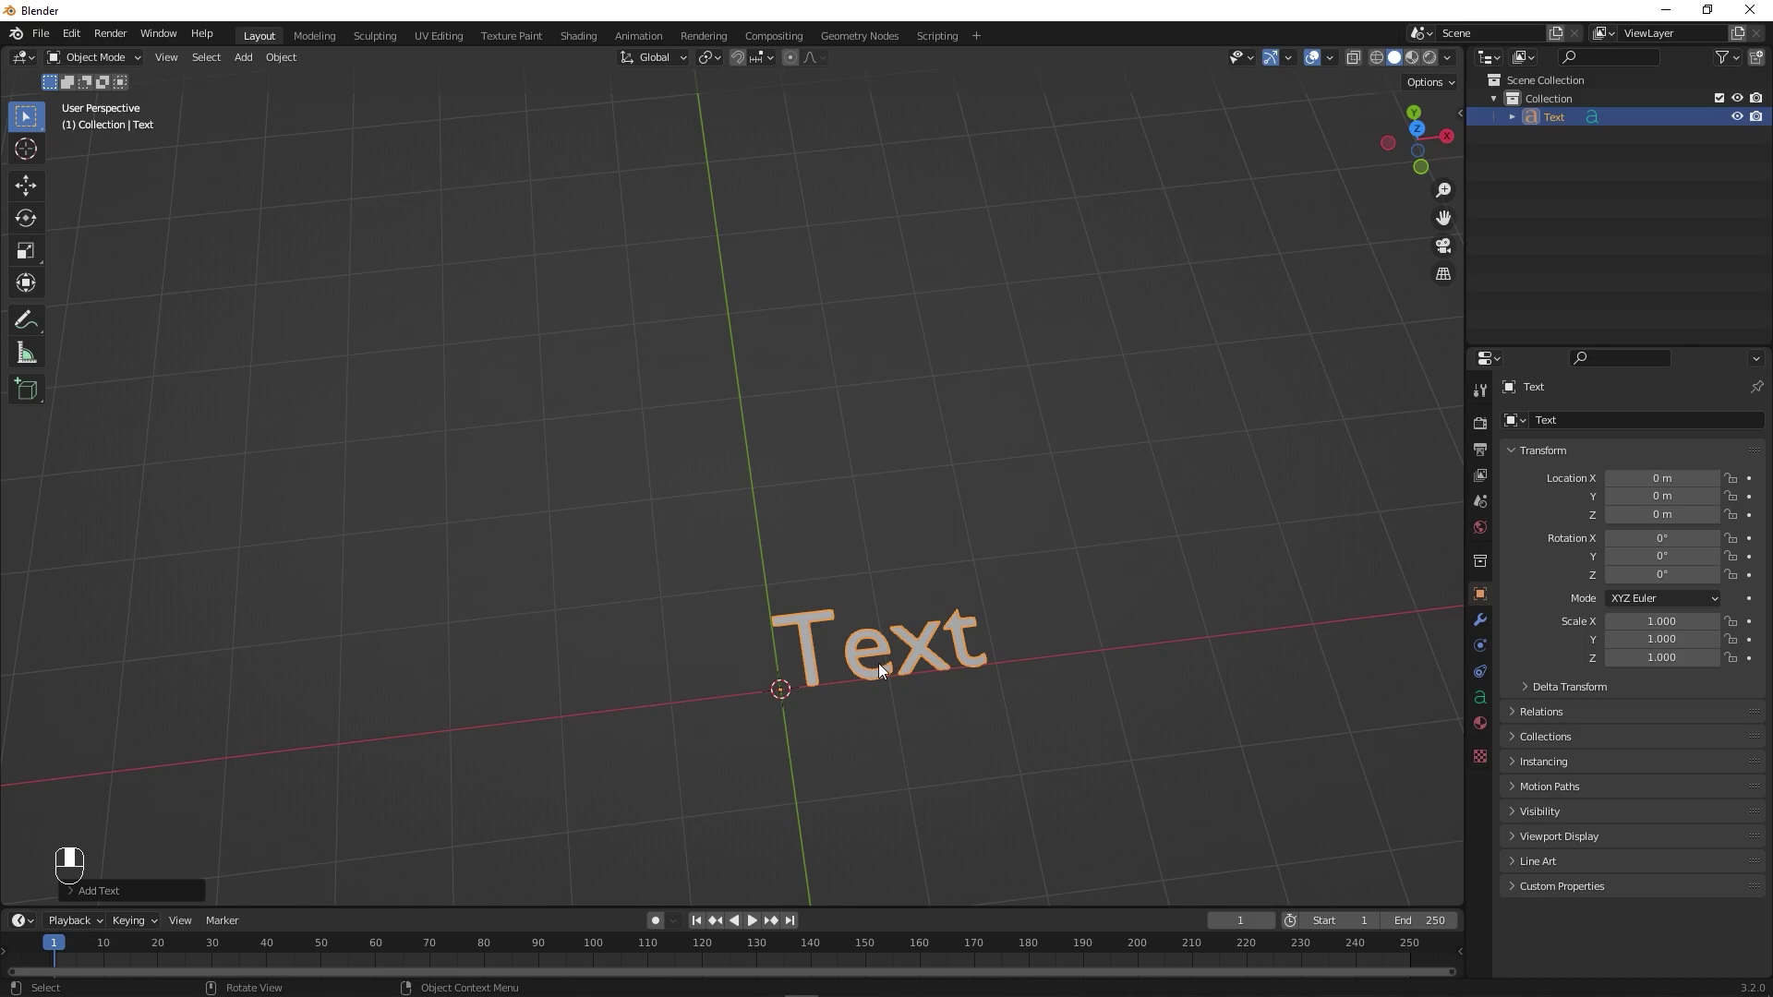
key("Tab")
key("BackSpace")
key("BackSpace")
key("BackSpace")
key("BackSpace")
key("BackSpace")
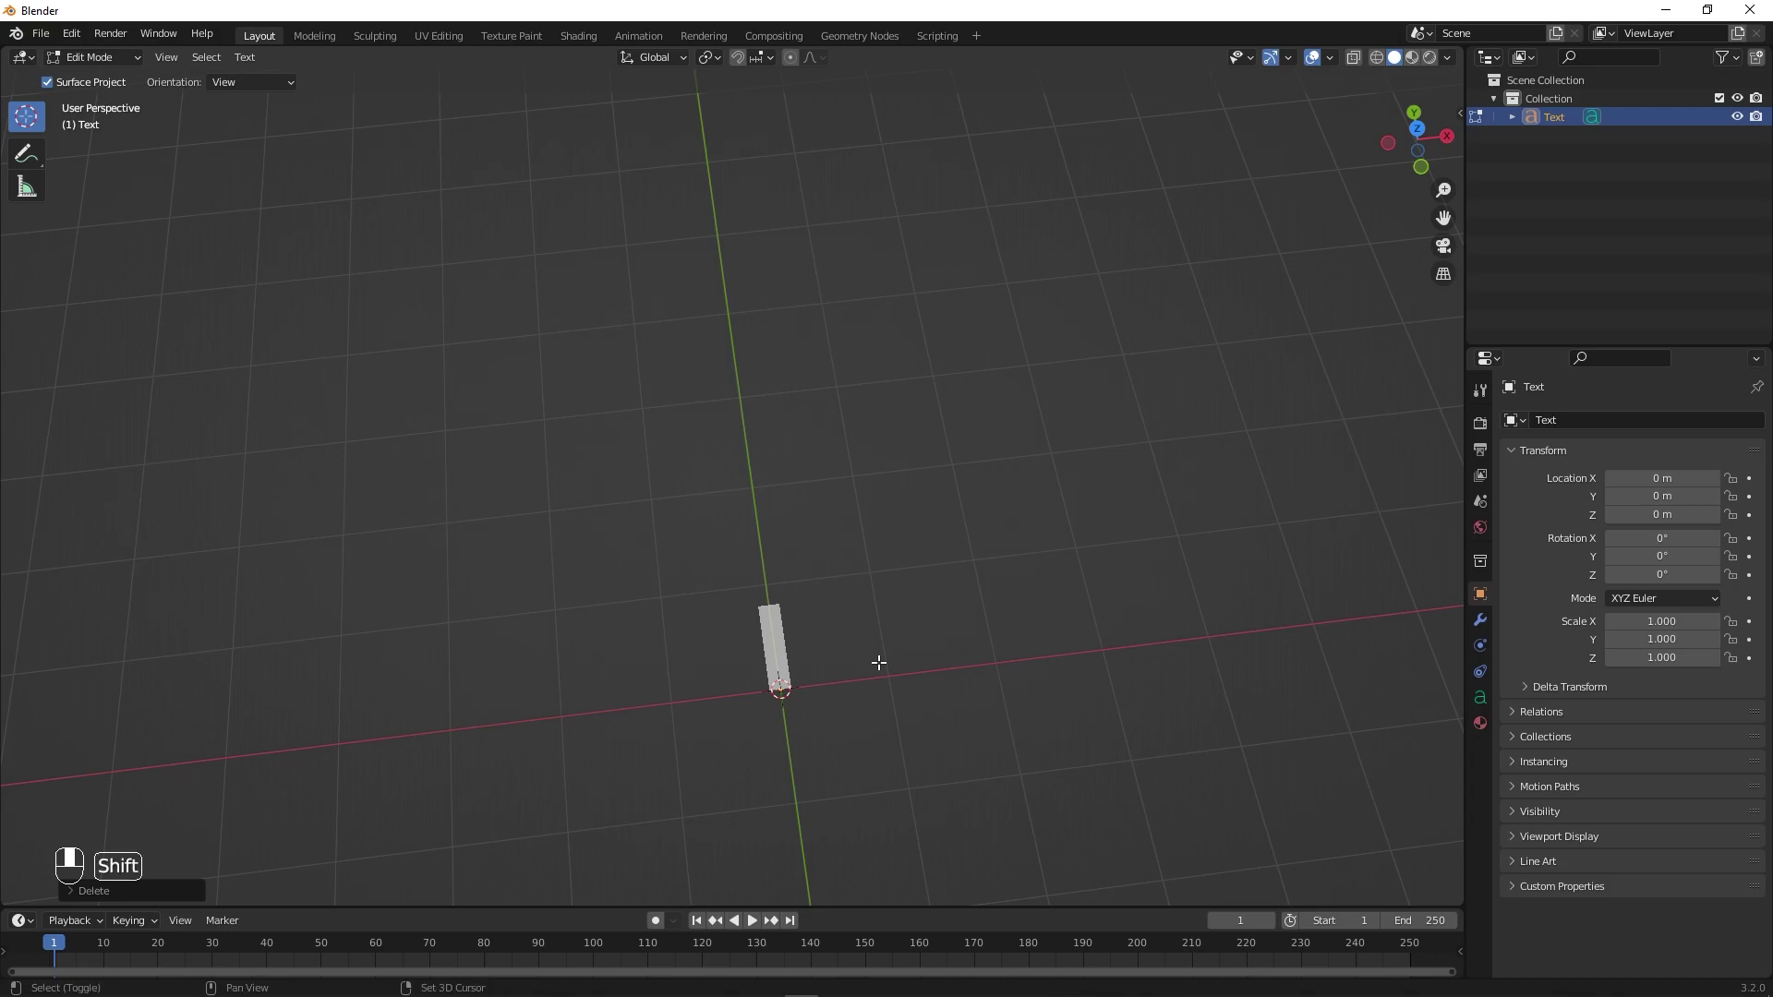
- Spell out the new word CINEMA in capitals
key("shift+c")
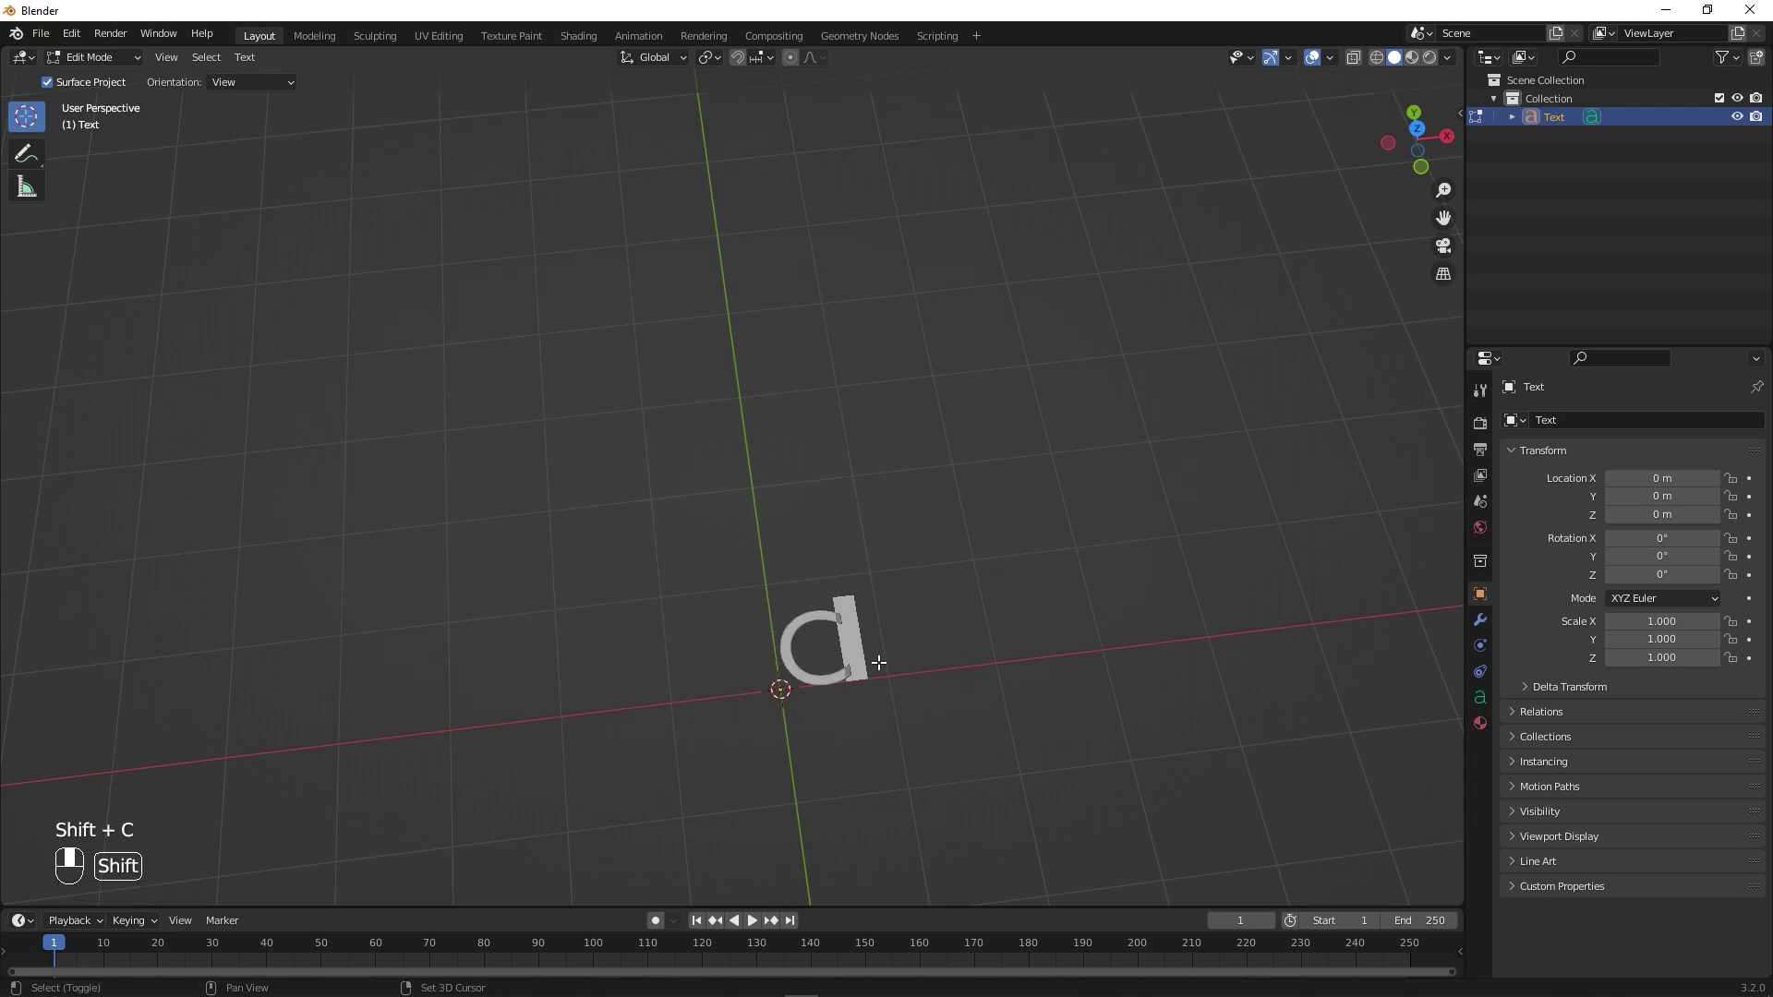
key("shift+i")
key("shift+n")
key("shift+e")
key("shift+m")
key("shift+a")
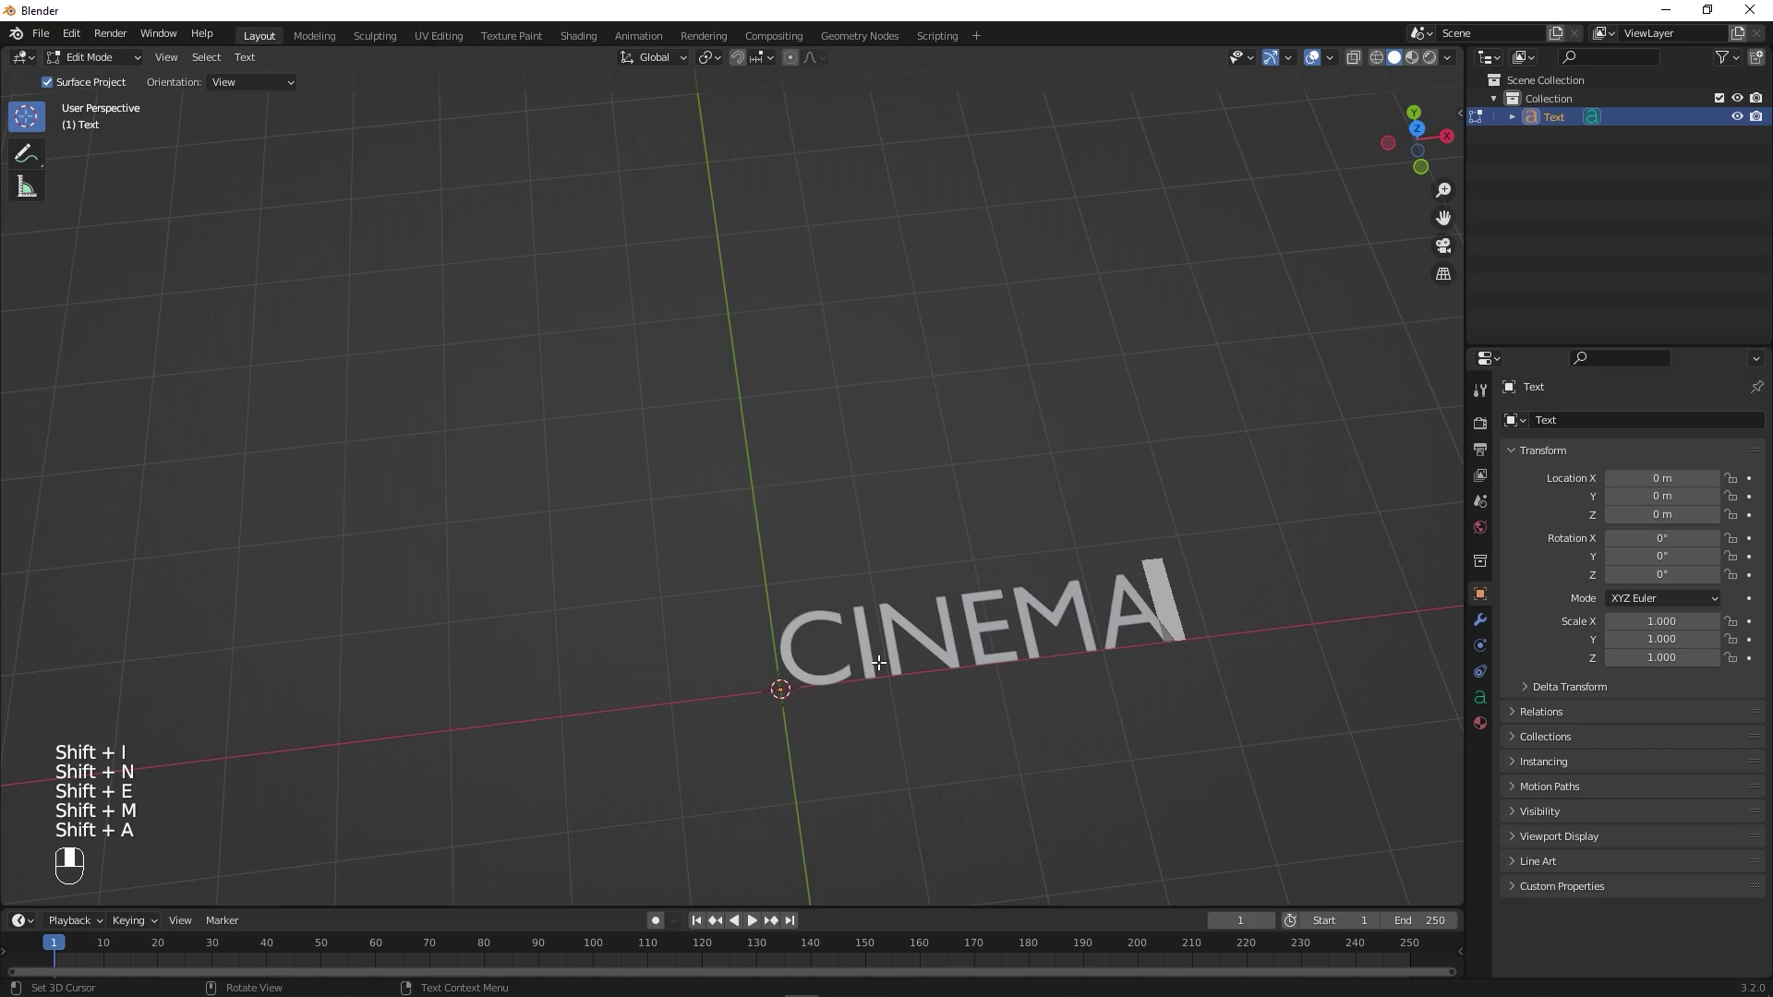
- Load a heavy font and extrude the letters 0.25 m with a 0.025 m bevel depth
key("Tab")
left_click_drag(979, 668, 1487, 709)
left_click(1487, 709)
left_click_drag(1487, 709, 1513, 643)
left_click_drag(1514, 643, 864, 583)
left_click_drag(864, 583, 1646, 759)
left_click_drag(1646, 759, 747, 562)
- Rotate the text upright 90° on X and refine the bevel profile to resolution 20
key("r")
key("s")
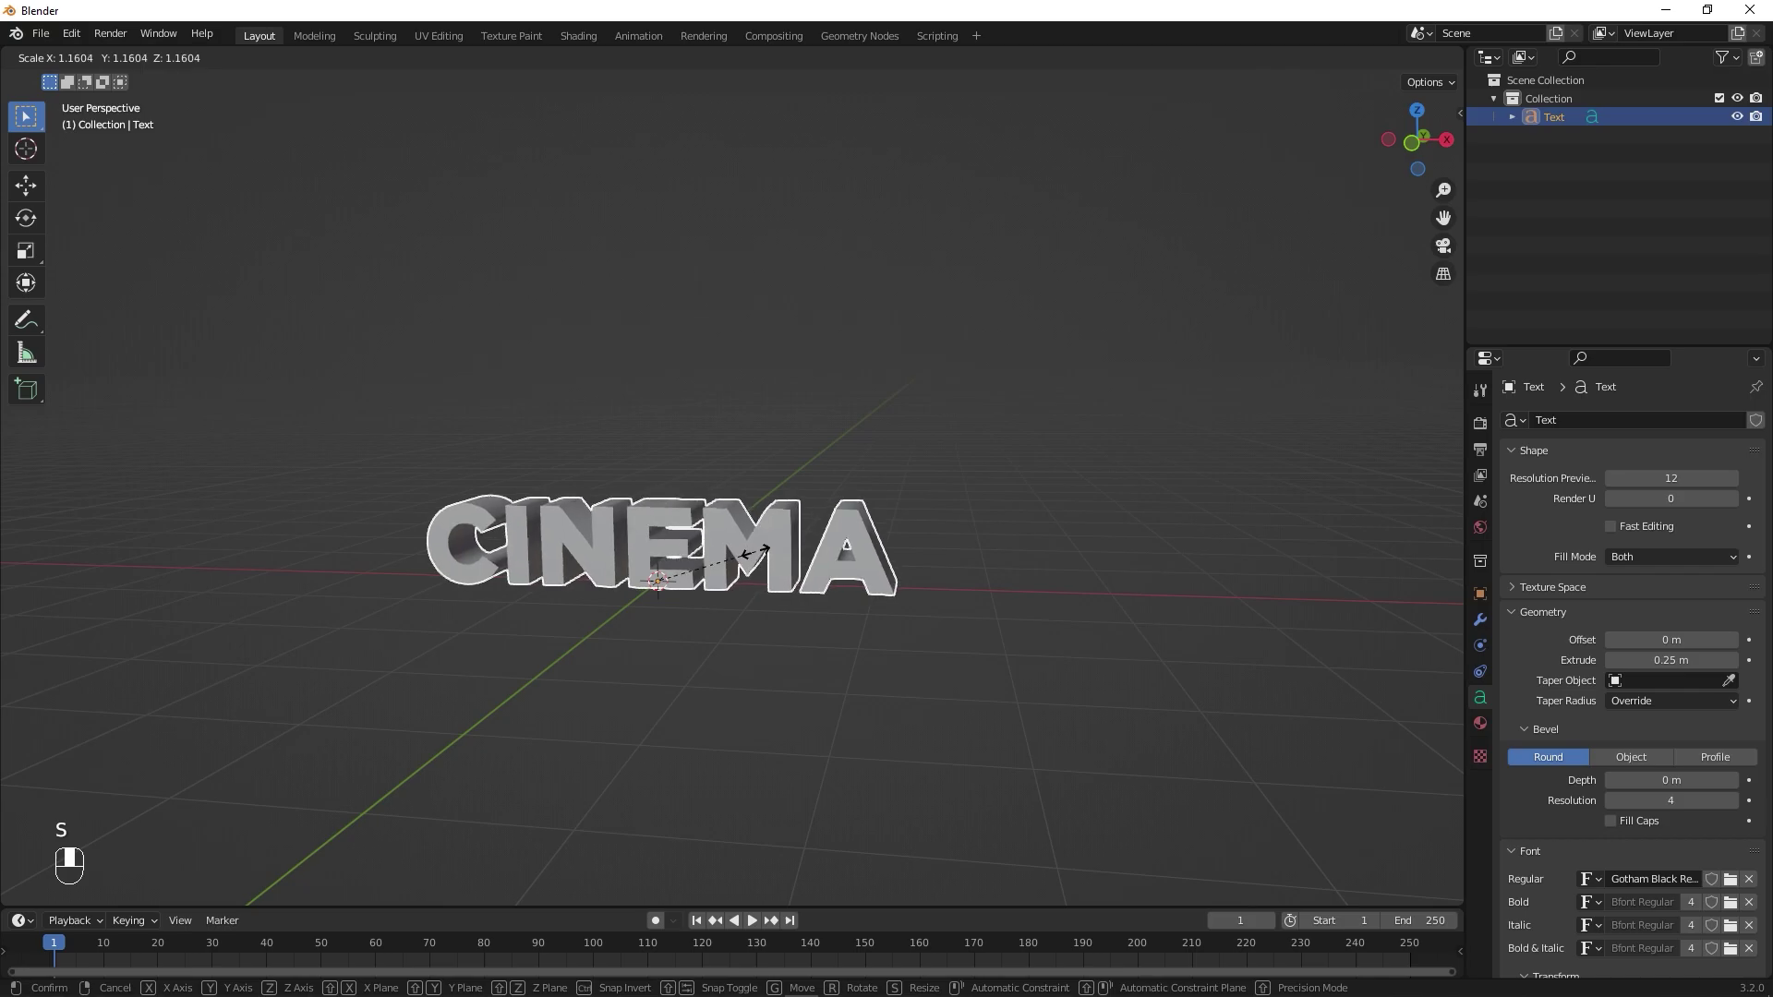
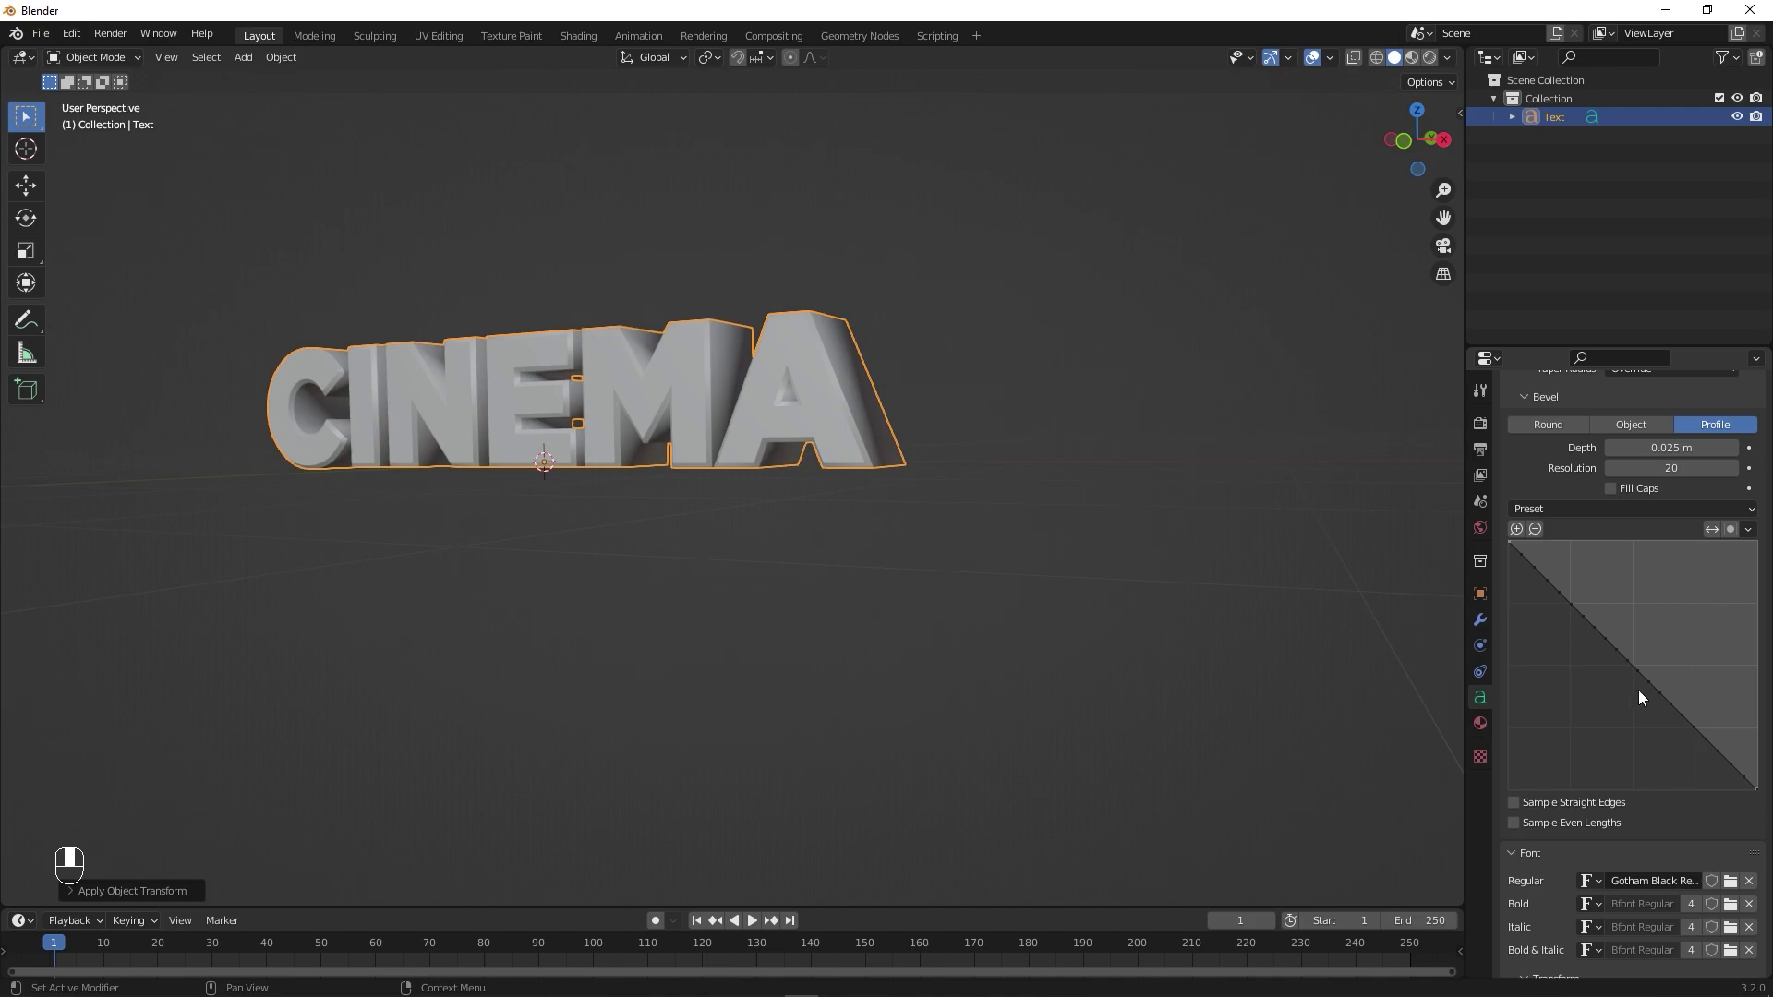
left_click_drag(1641, 675, 868, 629)
key("ctrl+z")
key("ctrl+shift+z")
left_click_drag(868, 628, 772, 577)
- Add a camera framing the title and raise the text about 0.25 m along Z
key("shift+a")
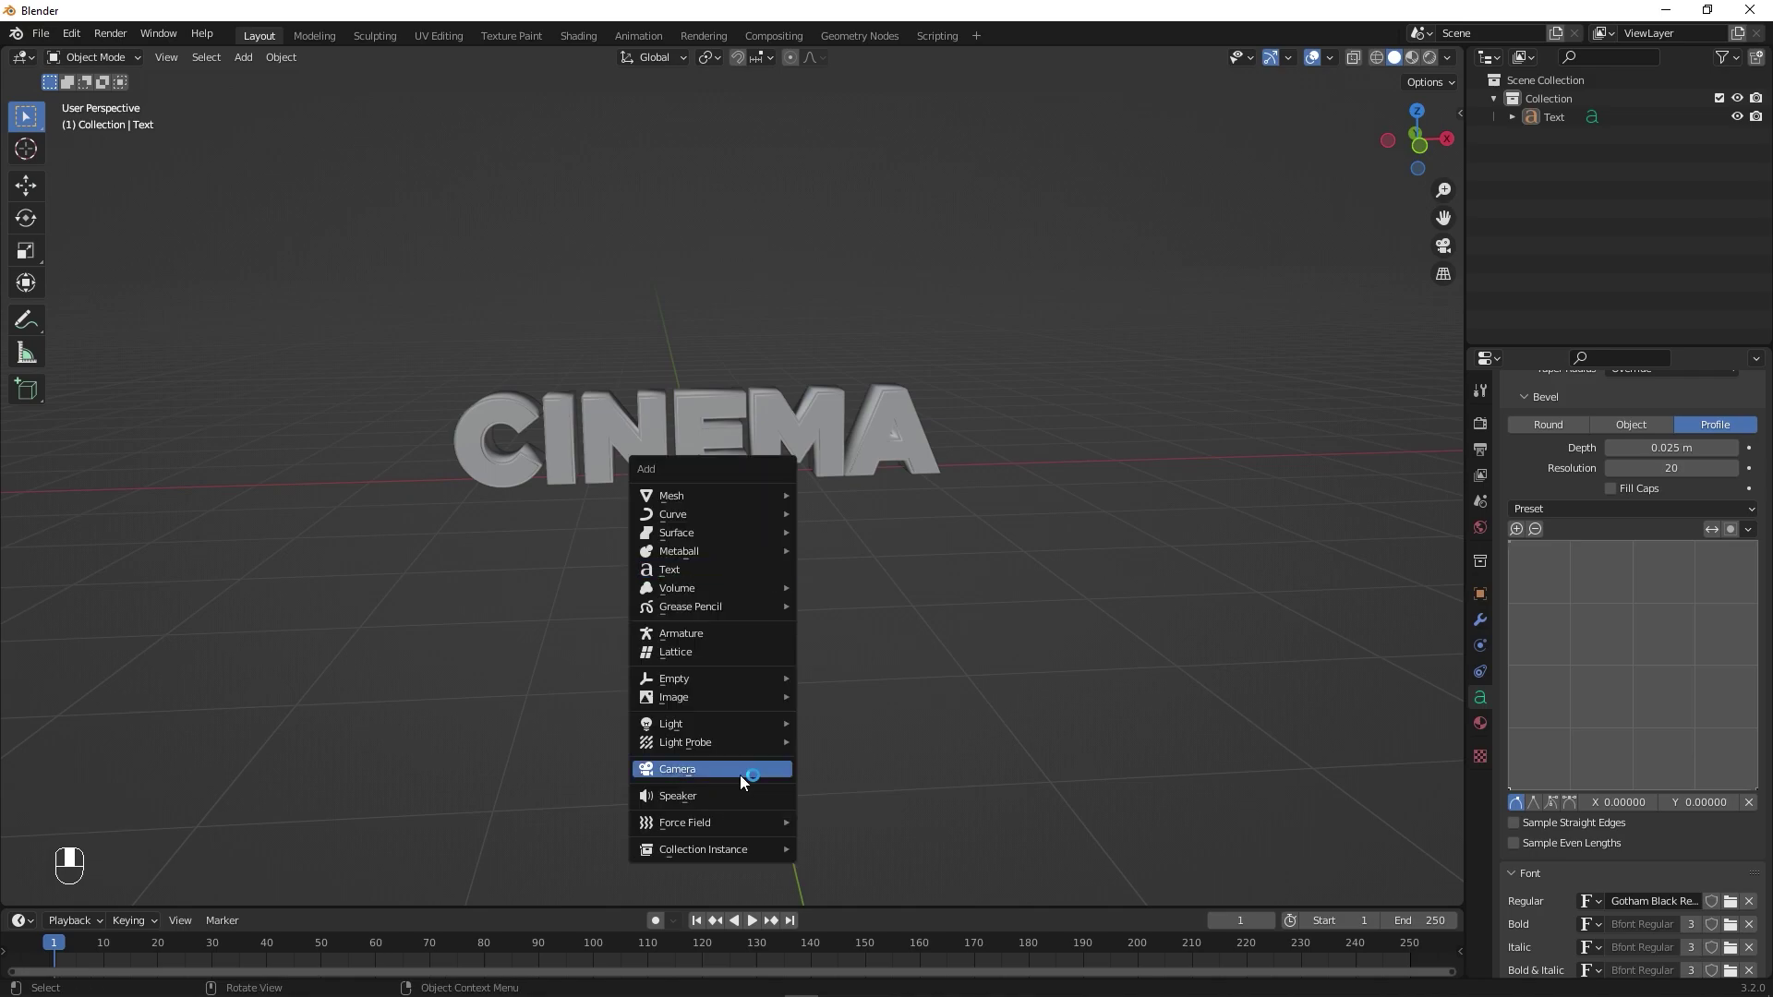
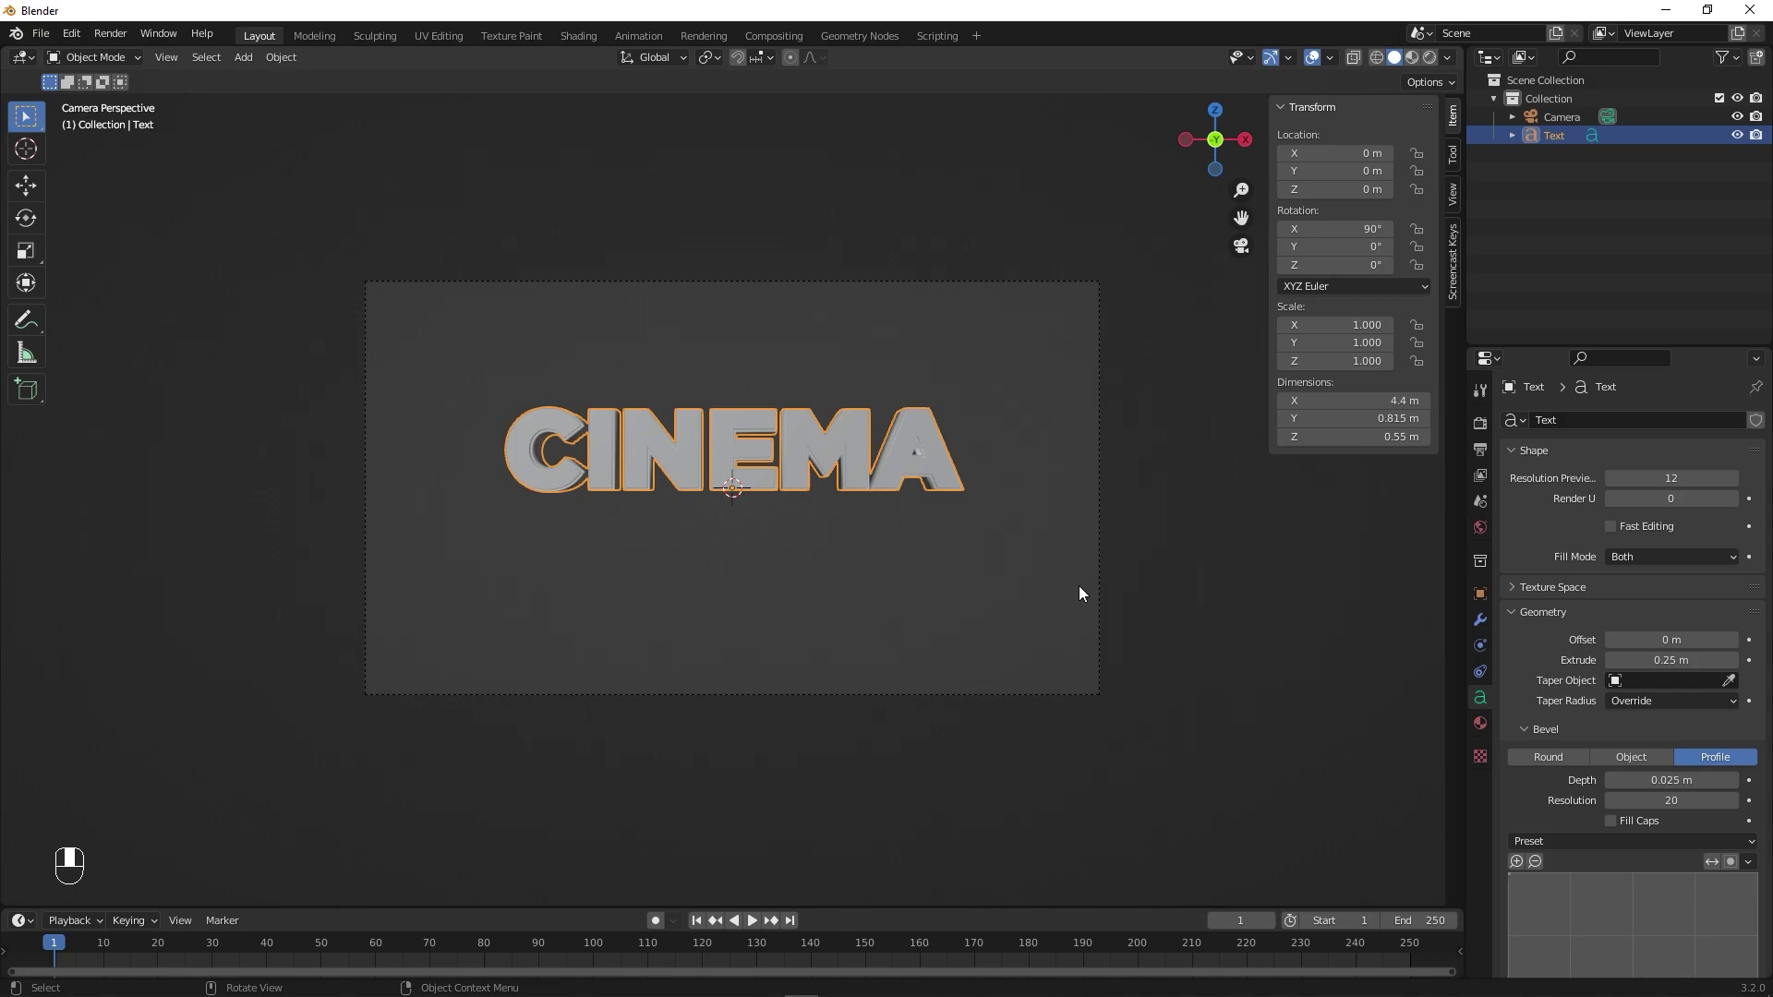
key("s")
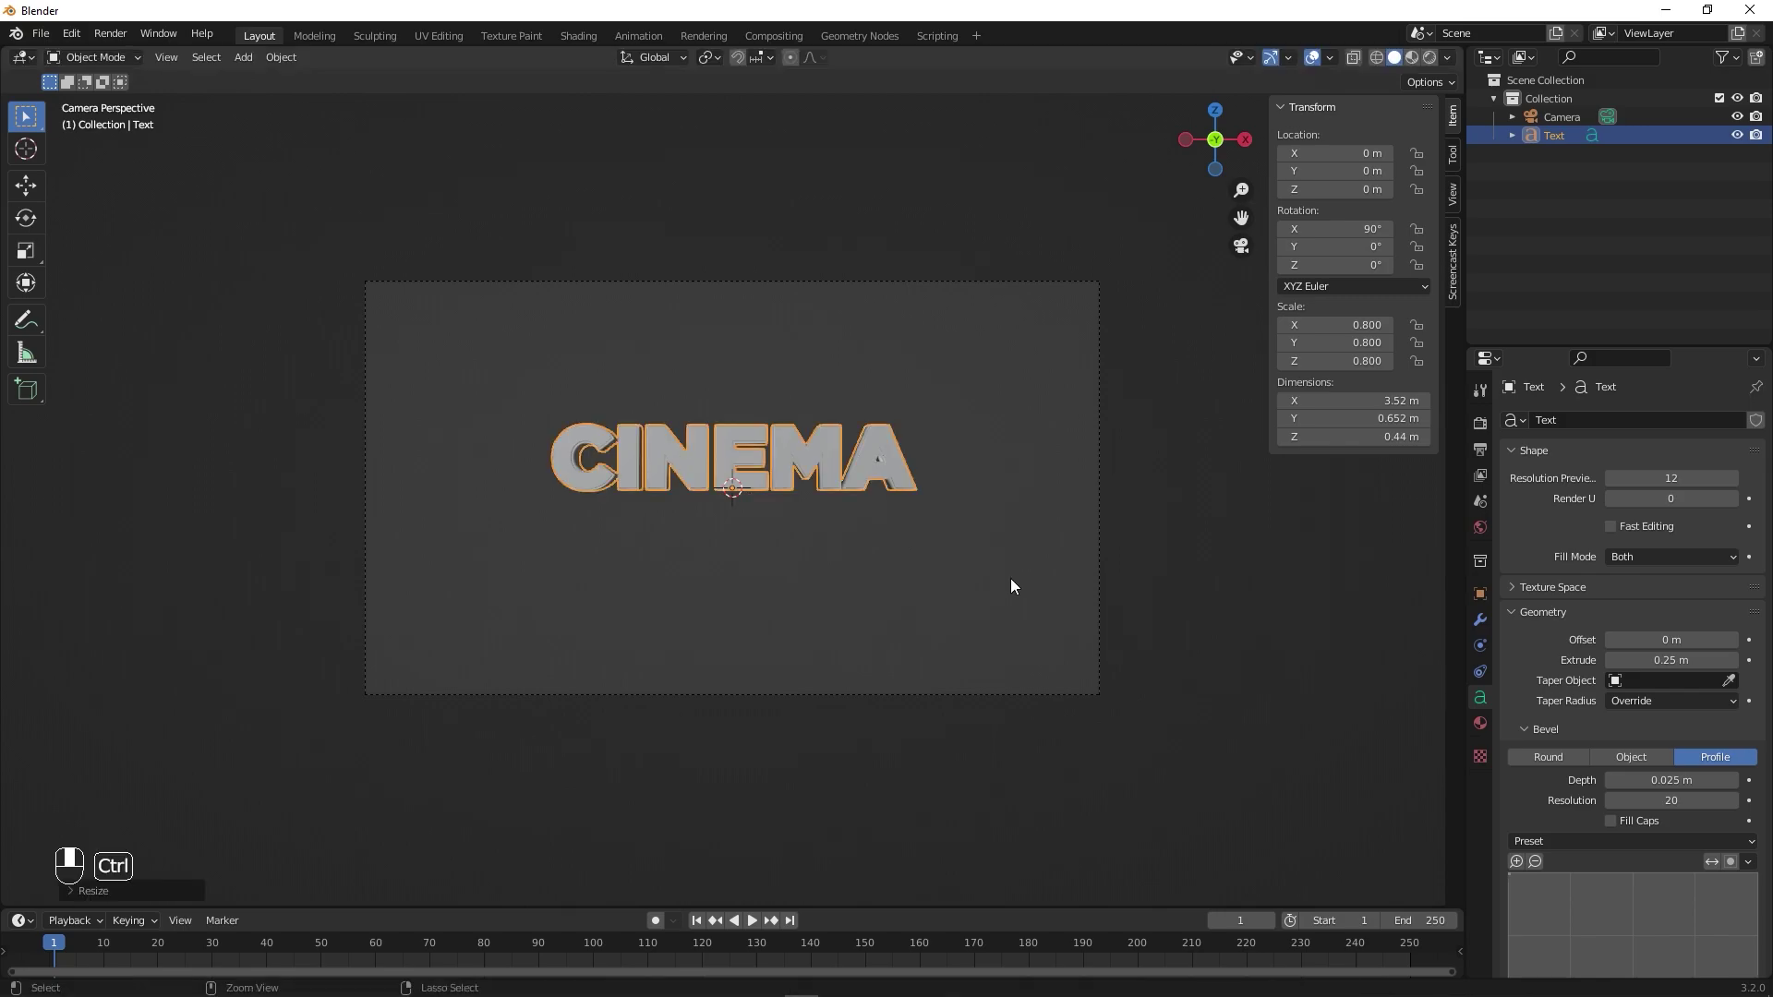
key("ctrl+a")
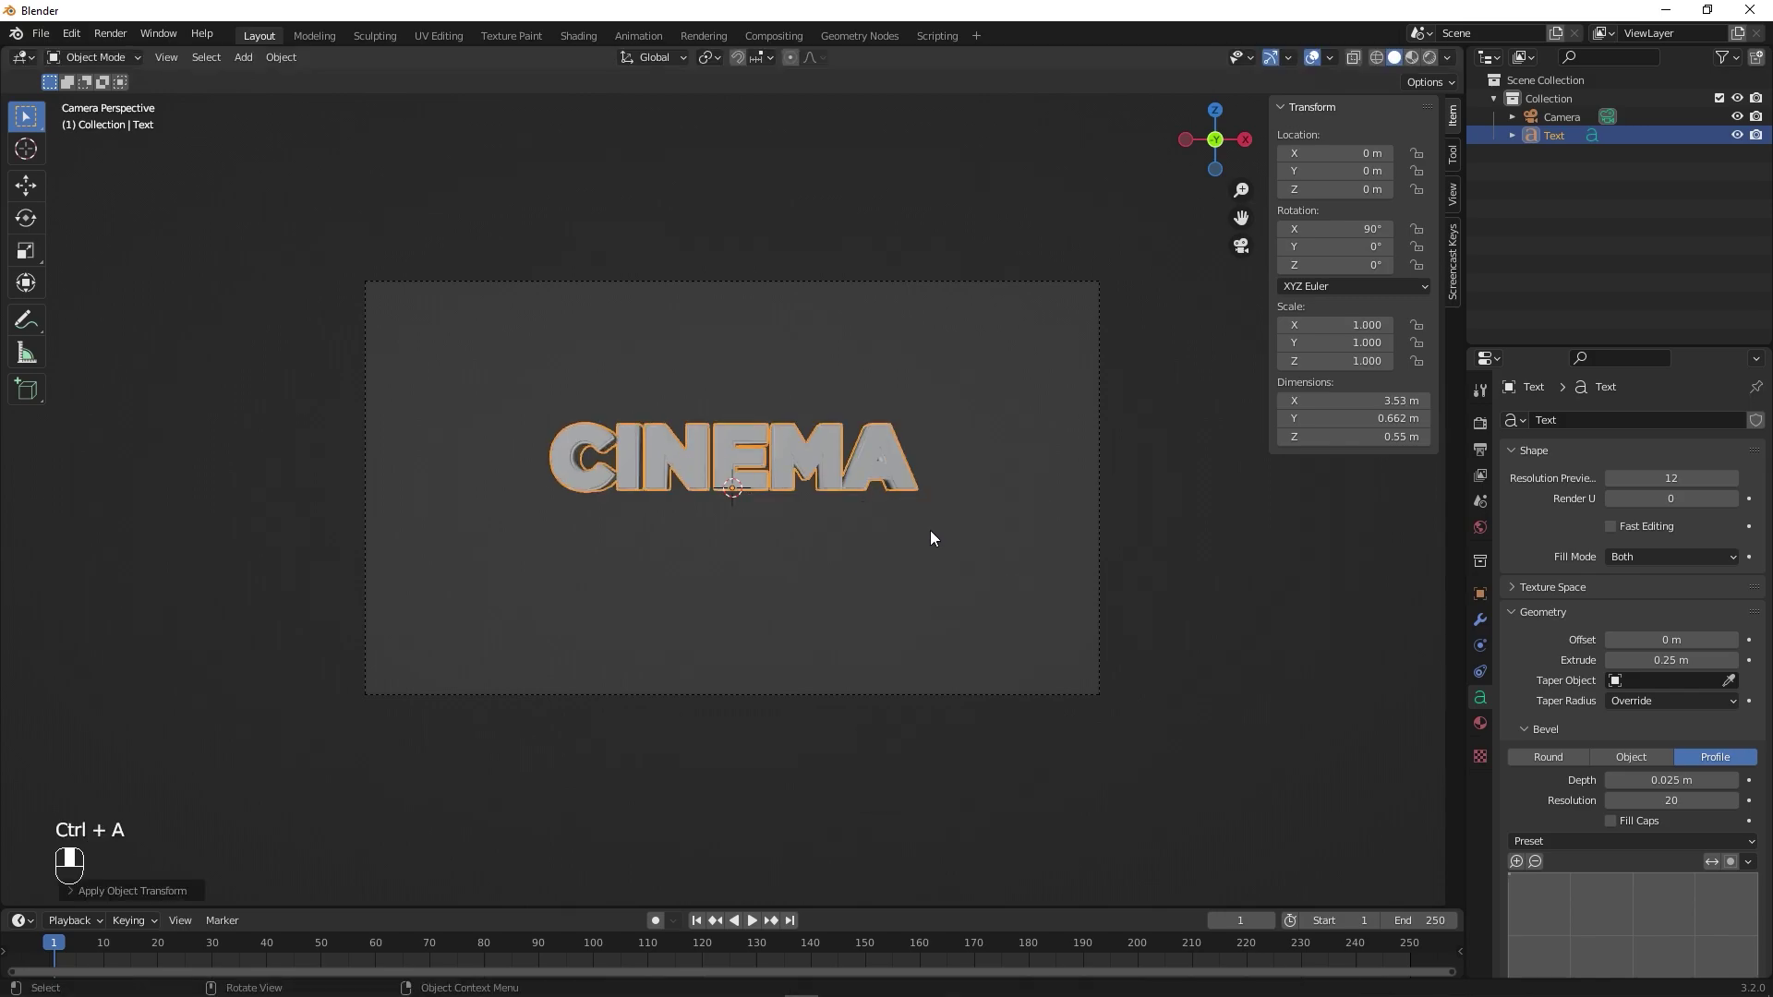
key("g")
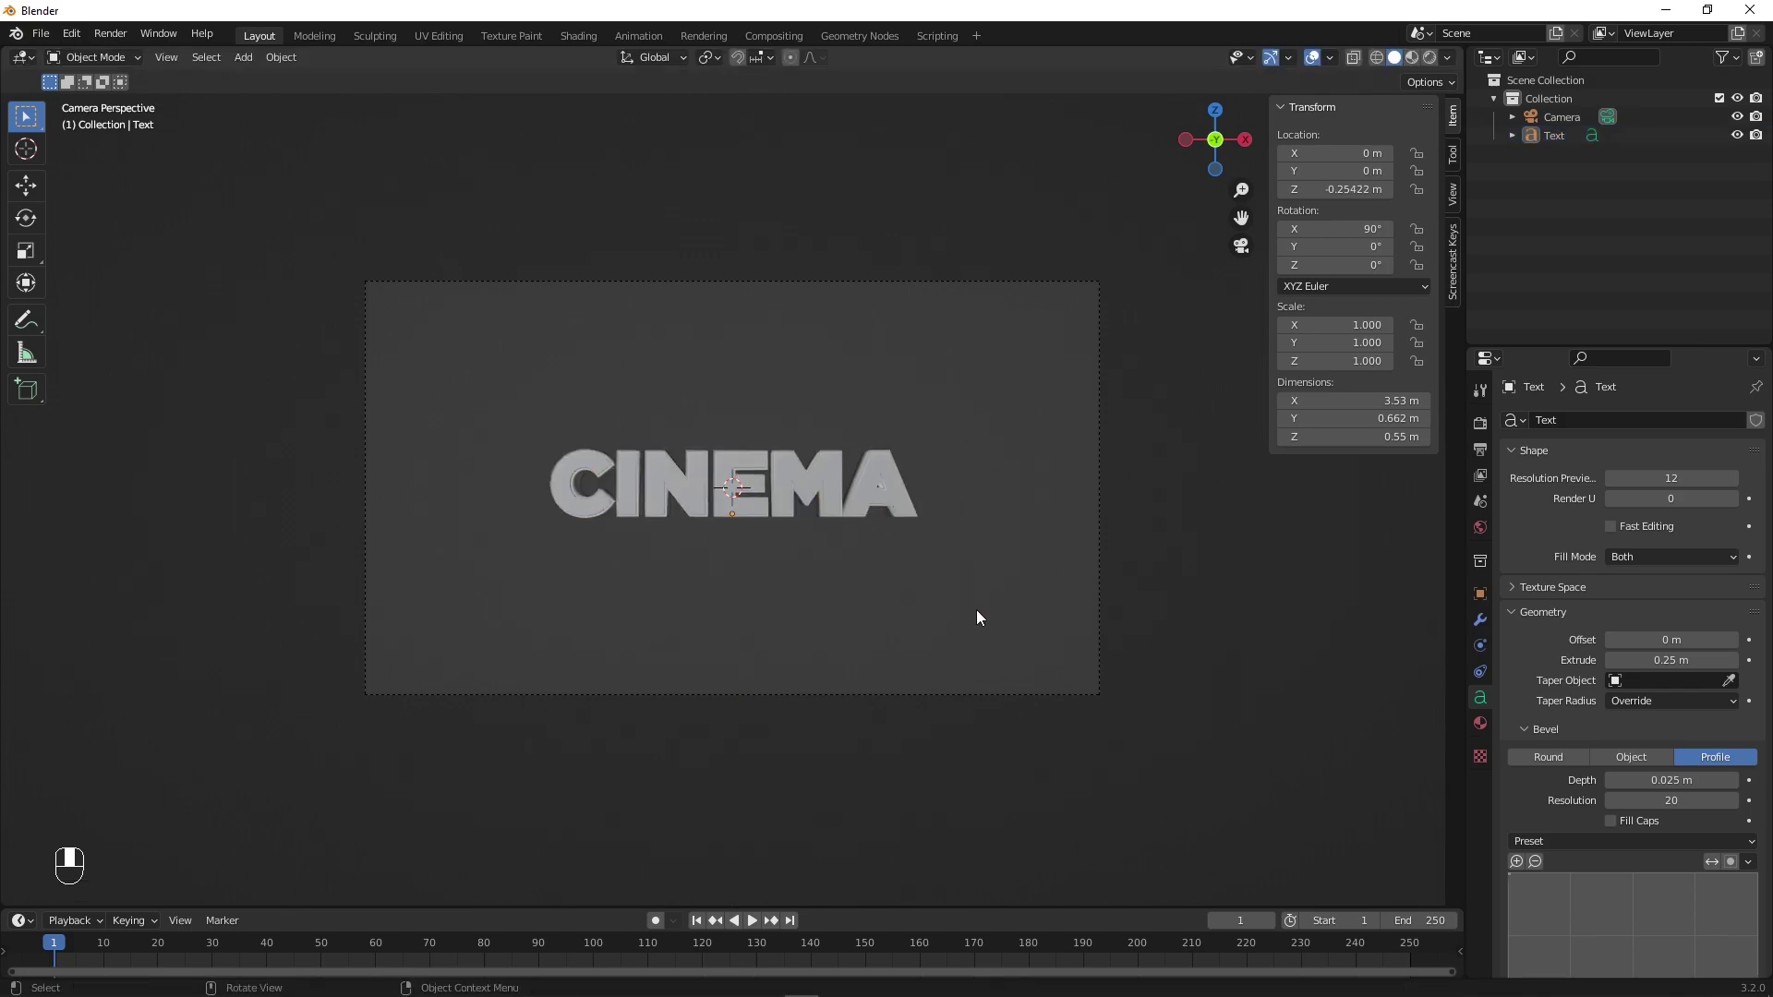
- Set the world background to black and switch the viewport to Rendered shading
left_click_drag(1013, 411, 998, 439)
key("KP_0")
left_click_drag(998, 439, 841, 577)
left_click_drag(840, 577, 1574, 98)
left_click_drag(1574, 98, 1439, 66)
left_click(1439, 67)
left_click_drag(1439, 67, 1103, 678)
left_click(1104, 677)
left_click_drag(1103, 678, 934, 390)
- Add an area light, raise it to about 2.26 m above the title and scale it up
key("shift+a")
key("g")
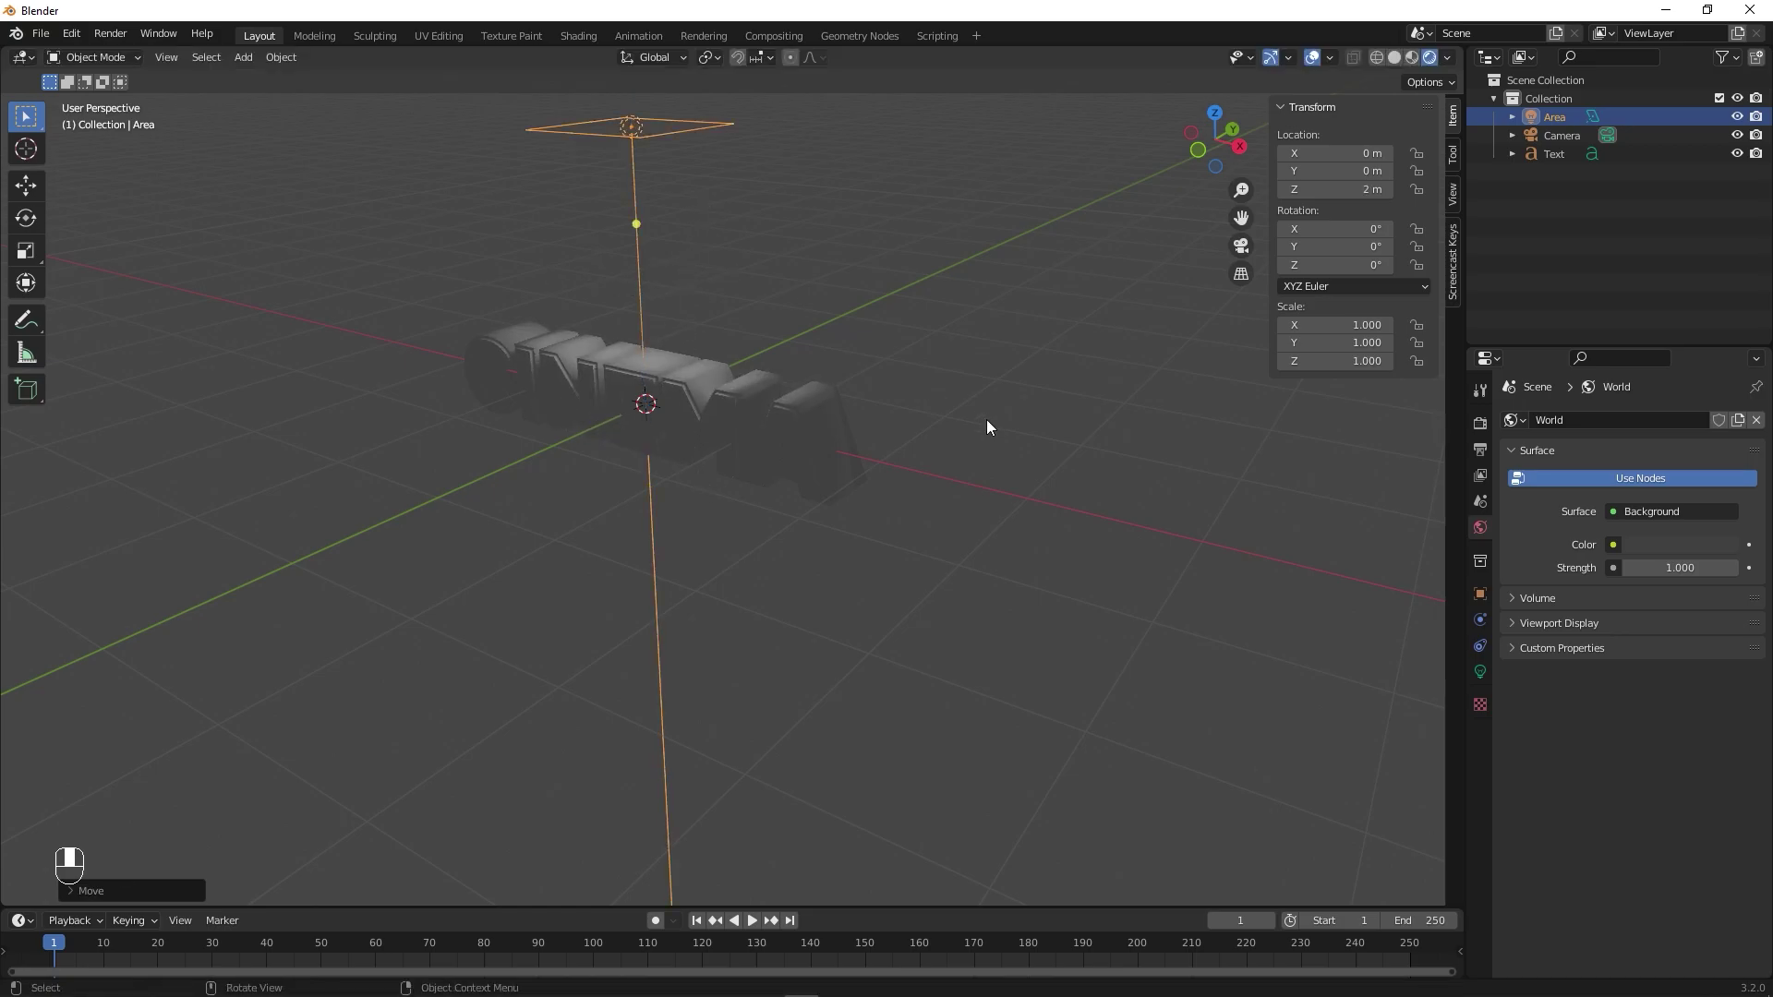
key("KP_0")
middle_click(991, 426)
left_click_drag(991, 426, 991, 426)
key("g")
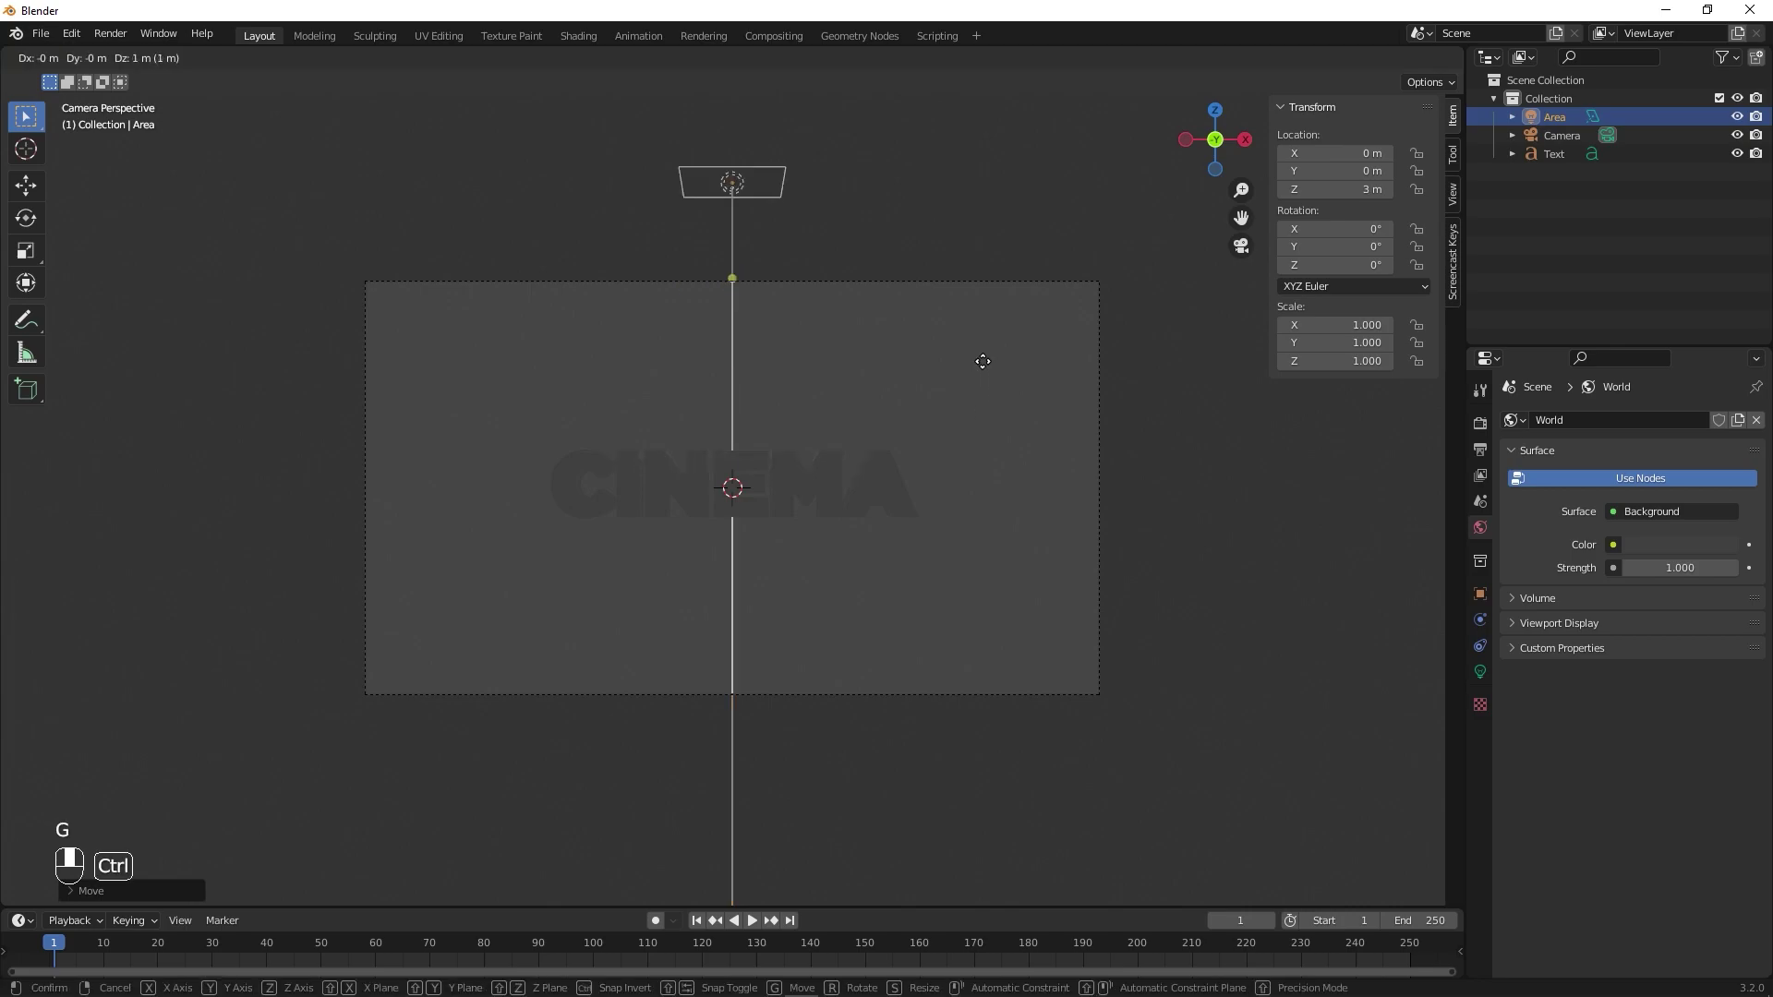
key("ctrl+g")
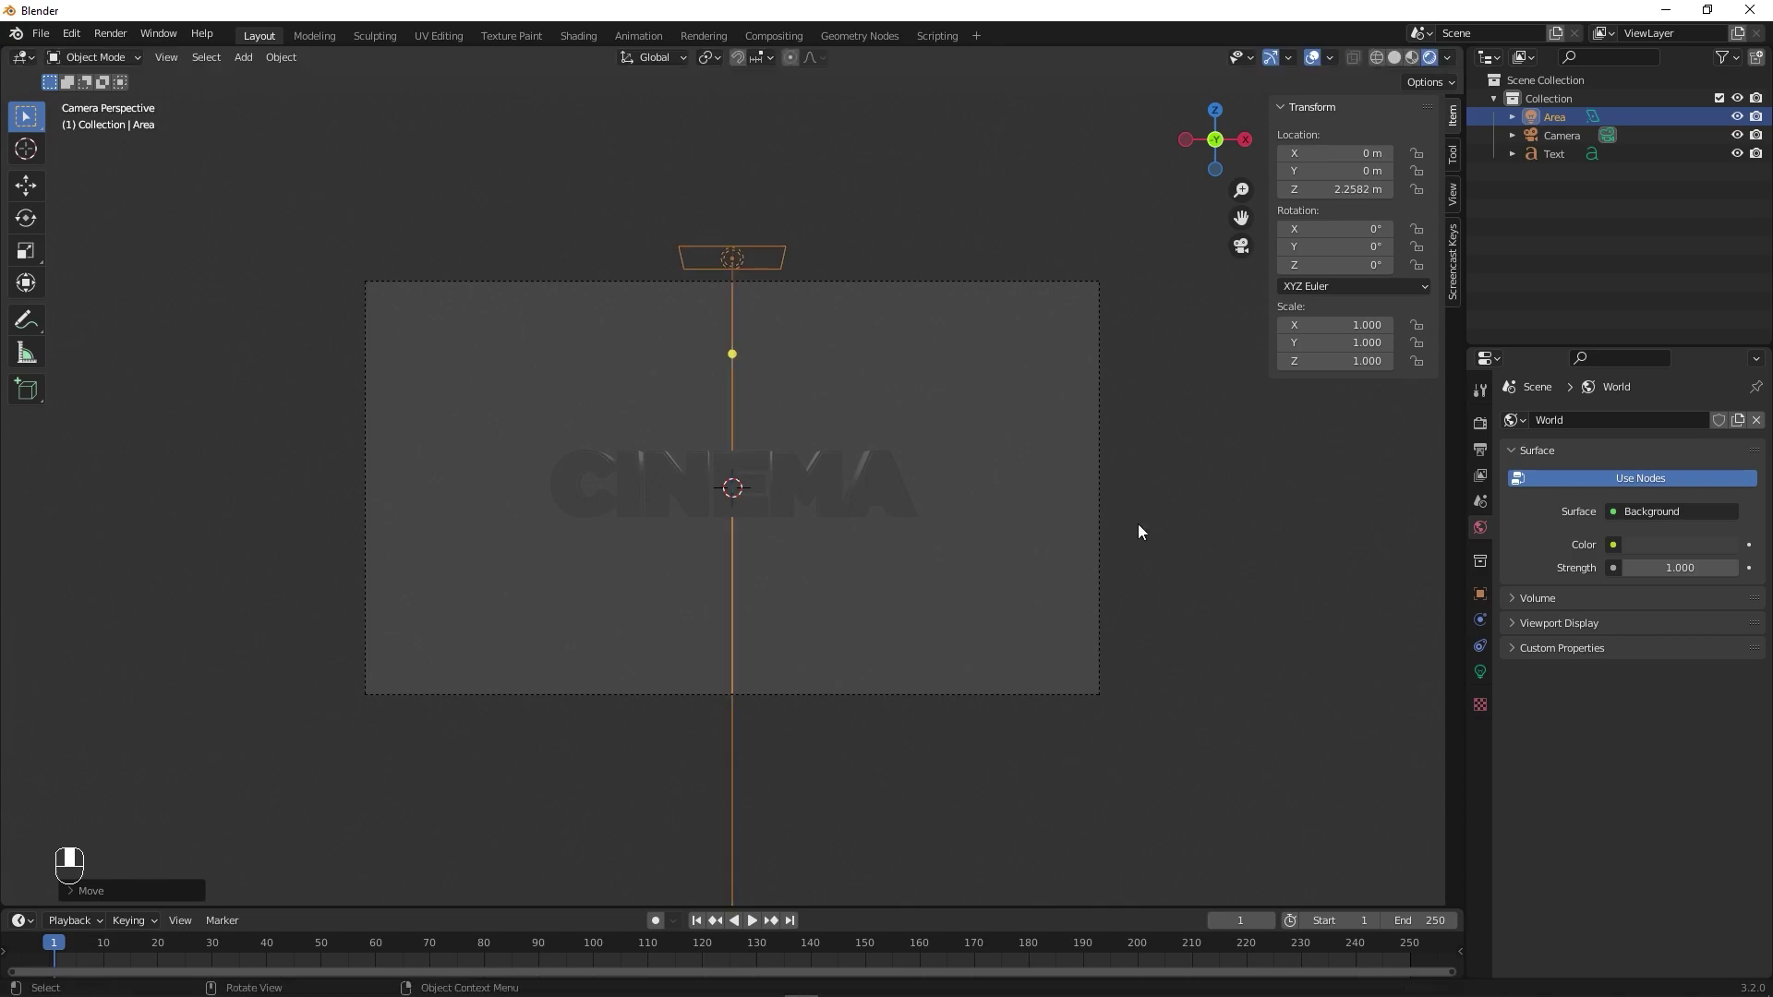
key("s")
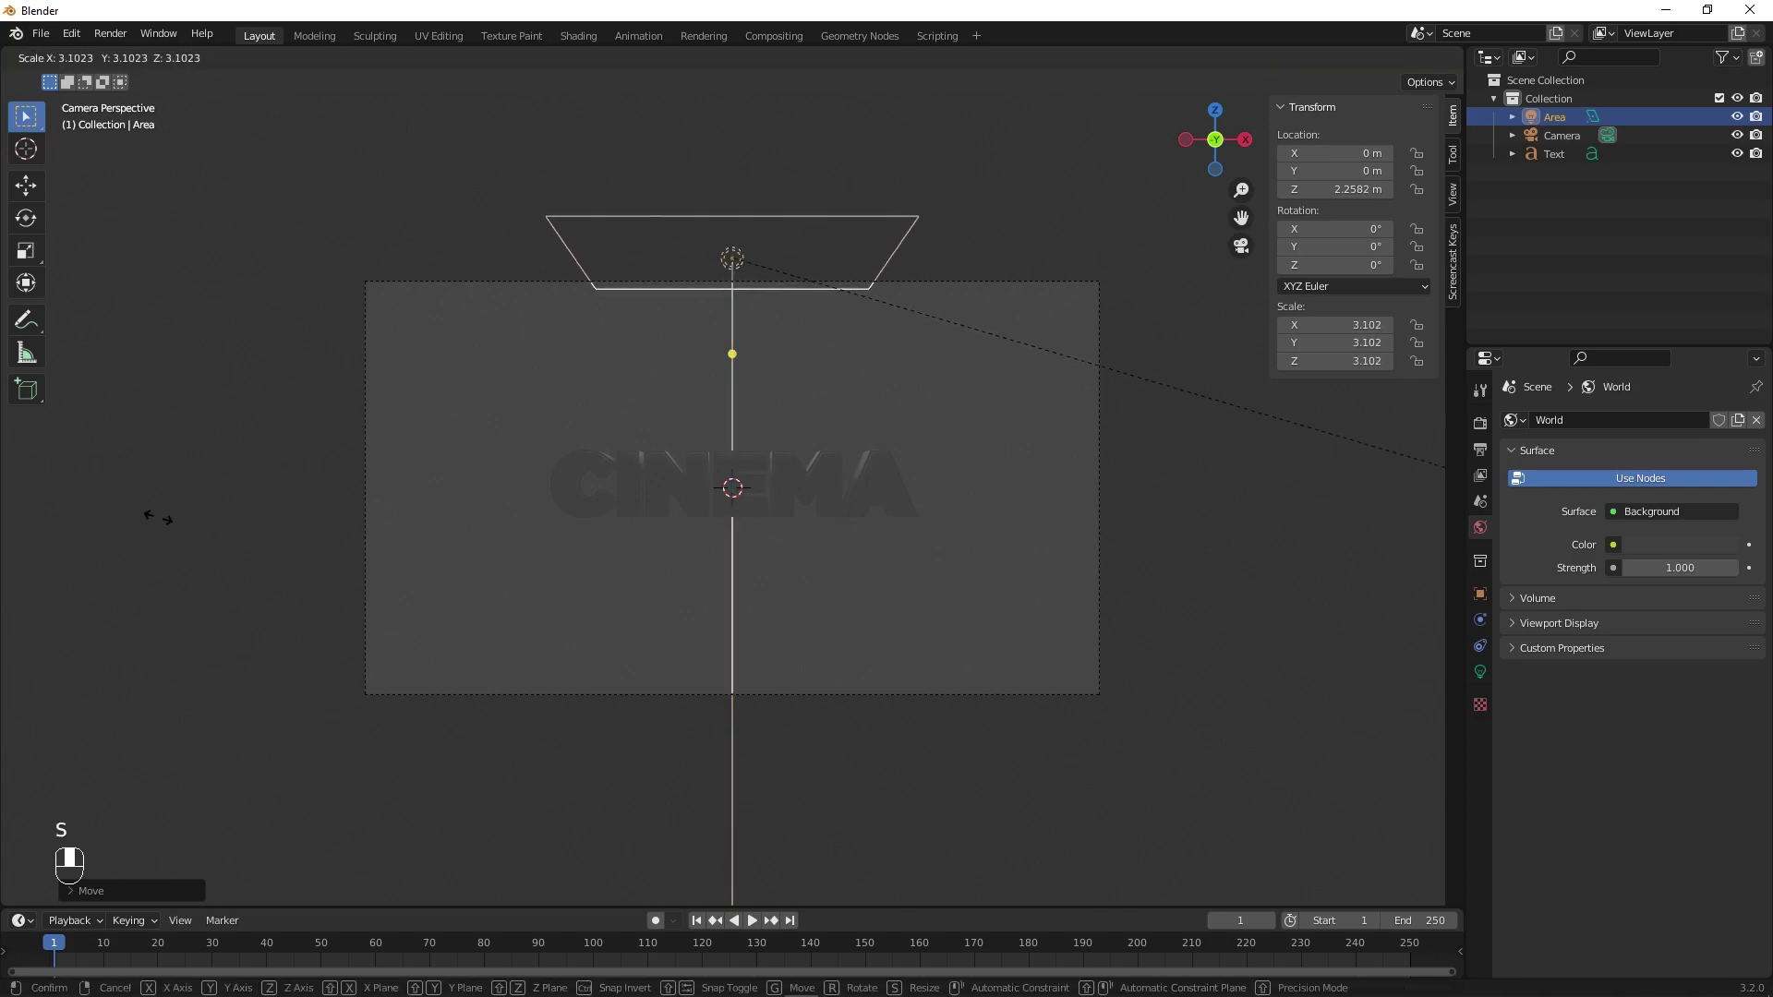
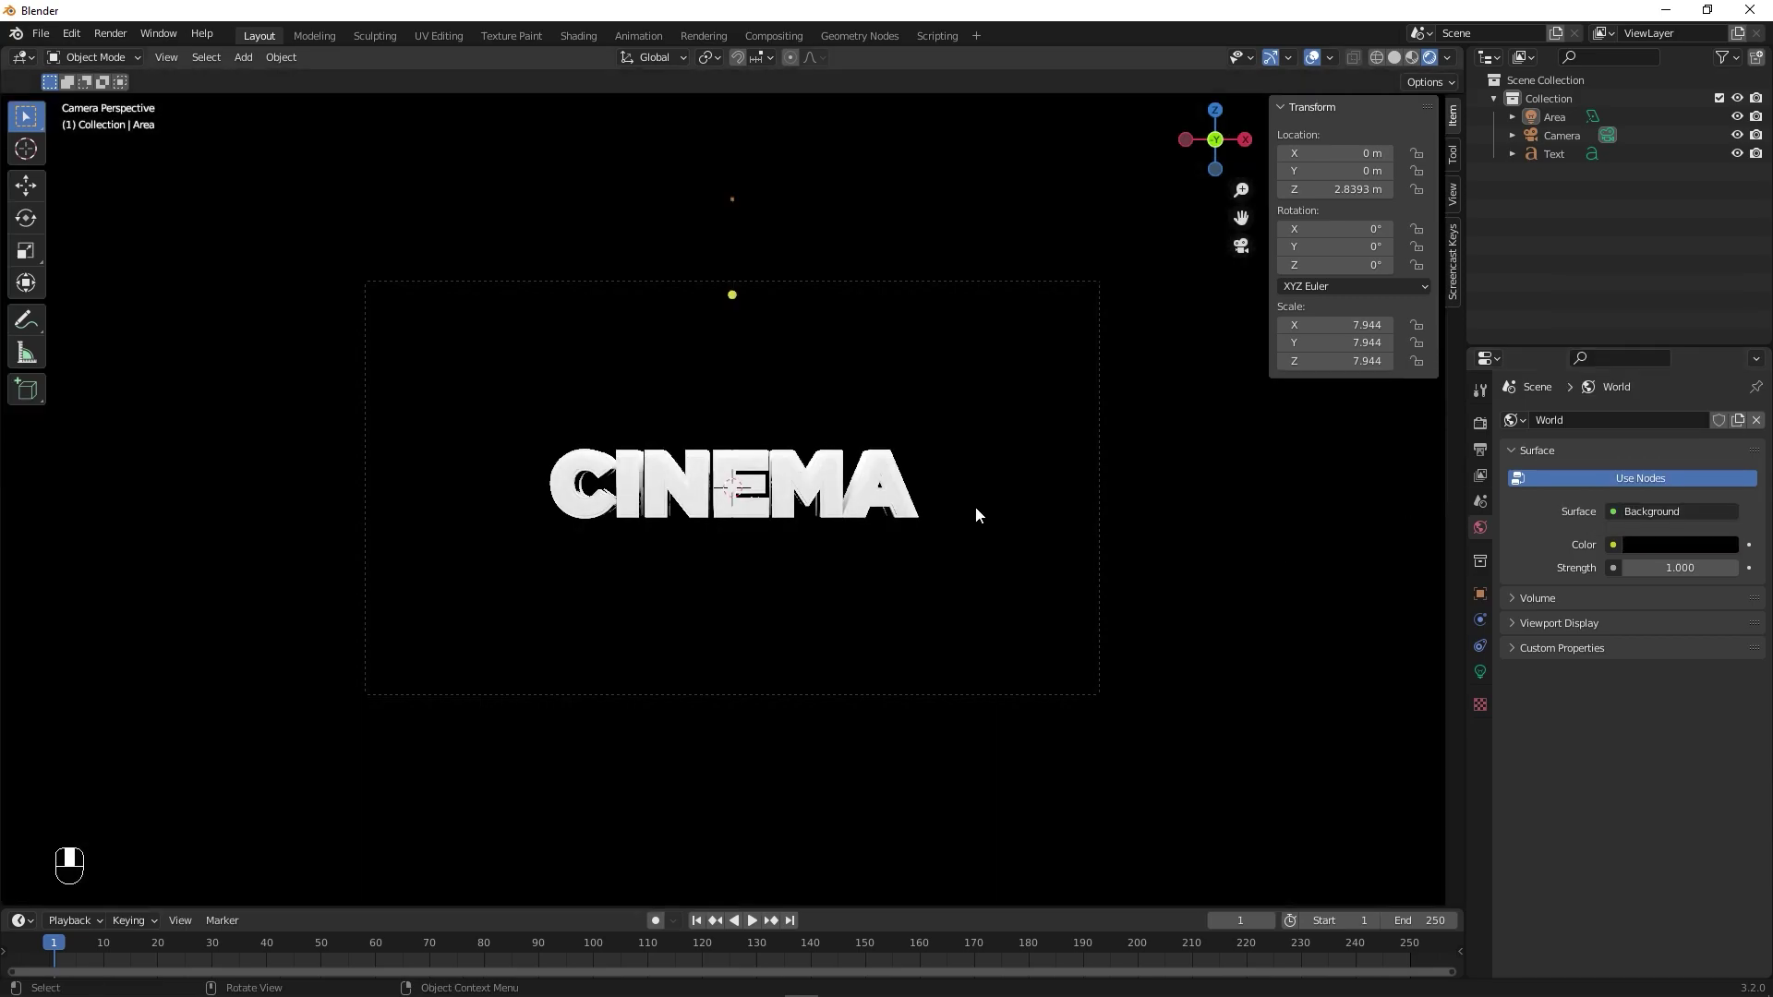
- Give CINEMA a new black material with Metallic 1, Roughness 0.331 and Clearcoat 1, then select the area light
left_click(669, 506)
left_click_drag(666, 505, 1488, 735)
left_click(1489, 735)
left_click_drag(1489, 735, 1581, 507)
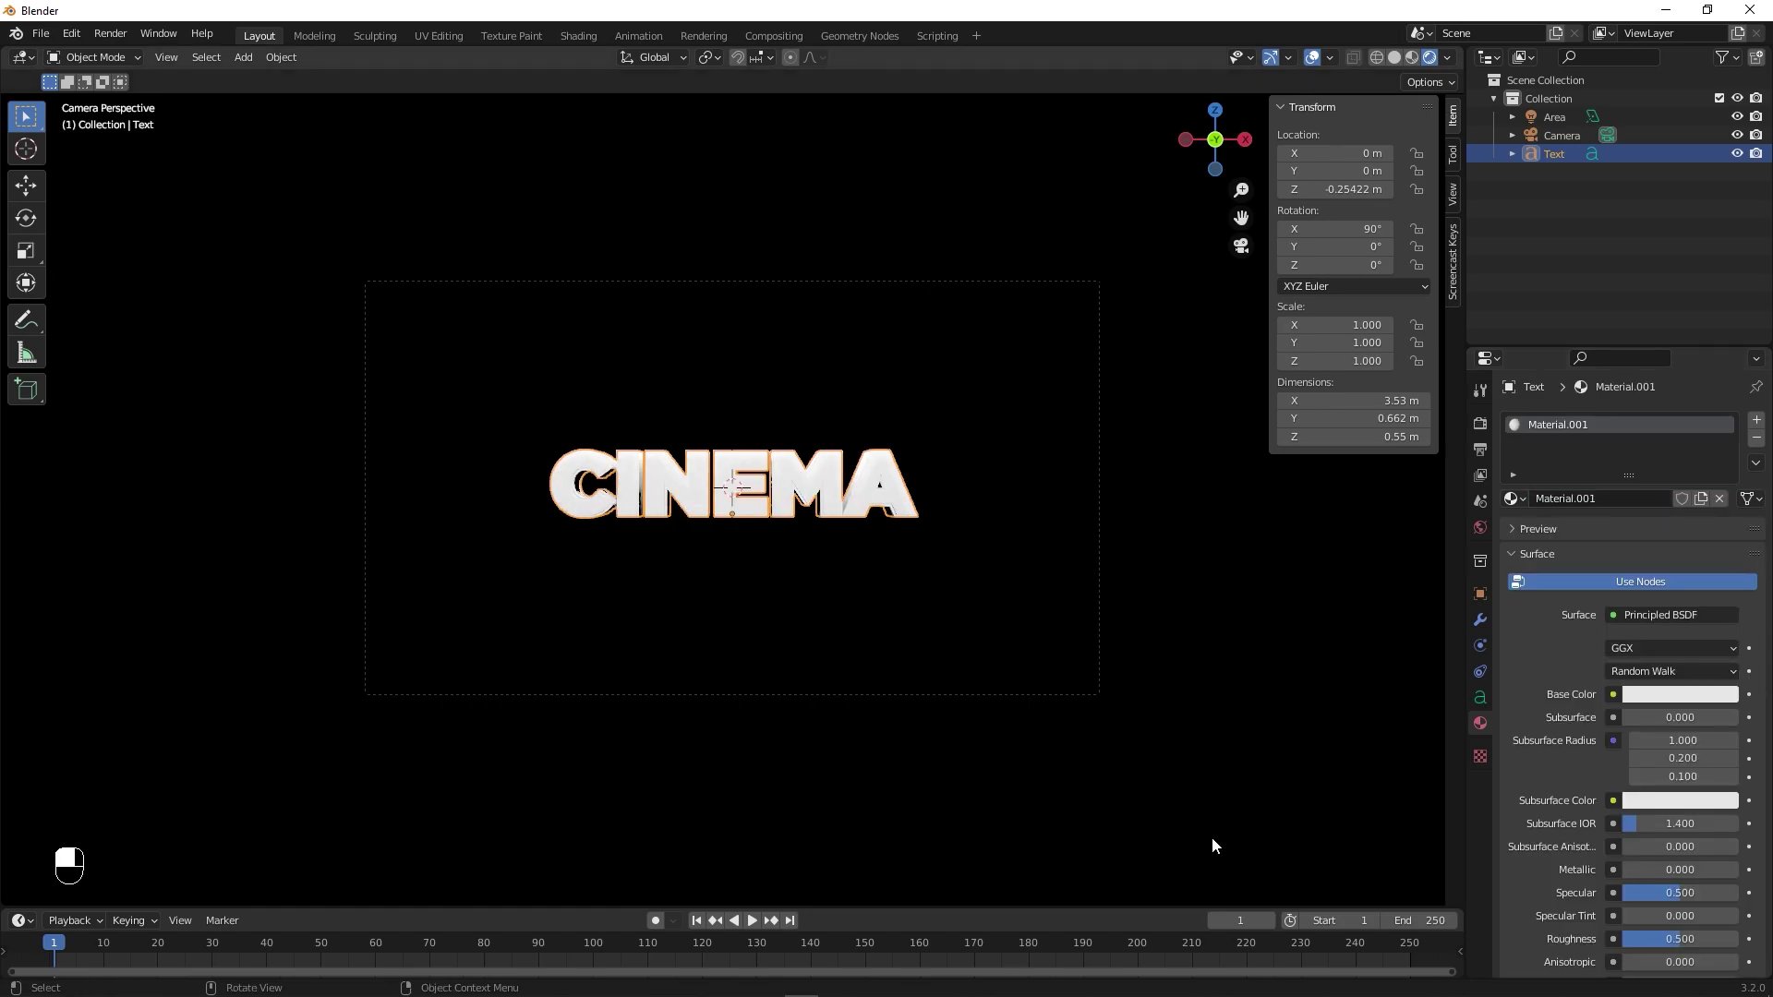
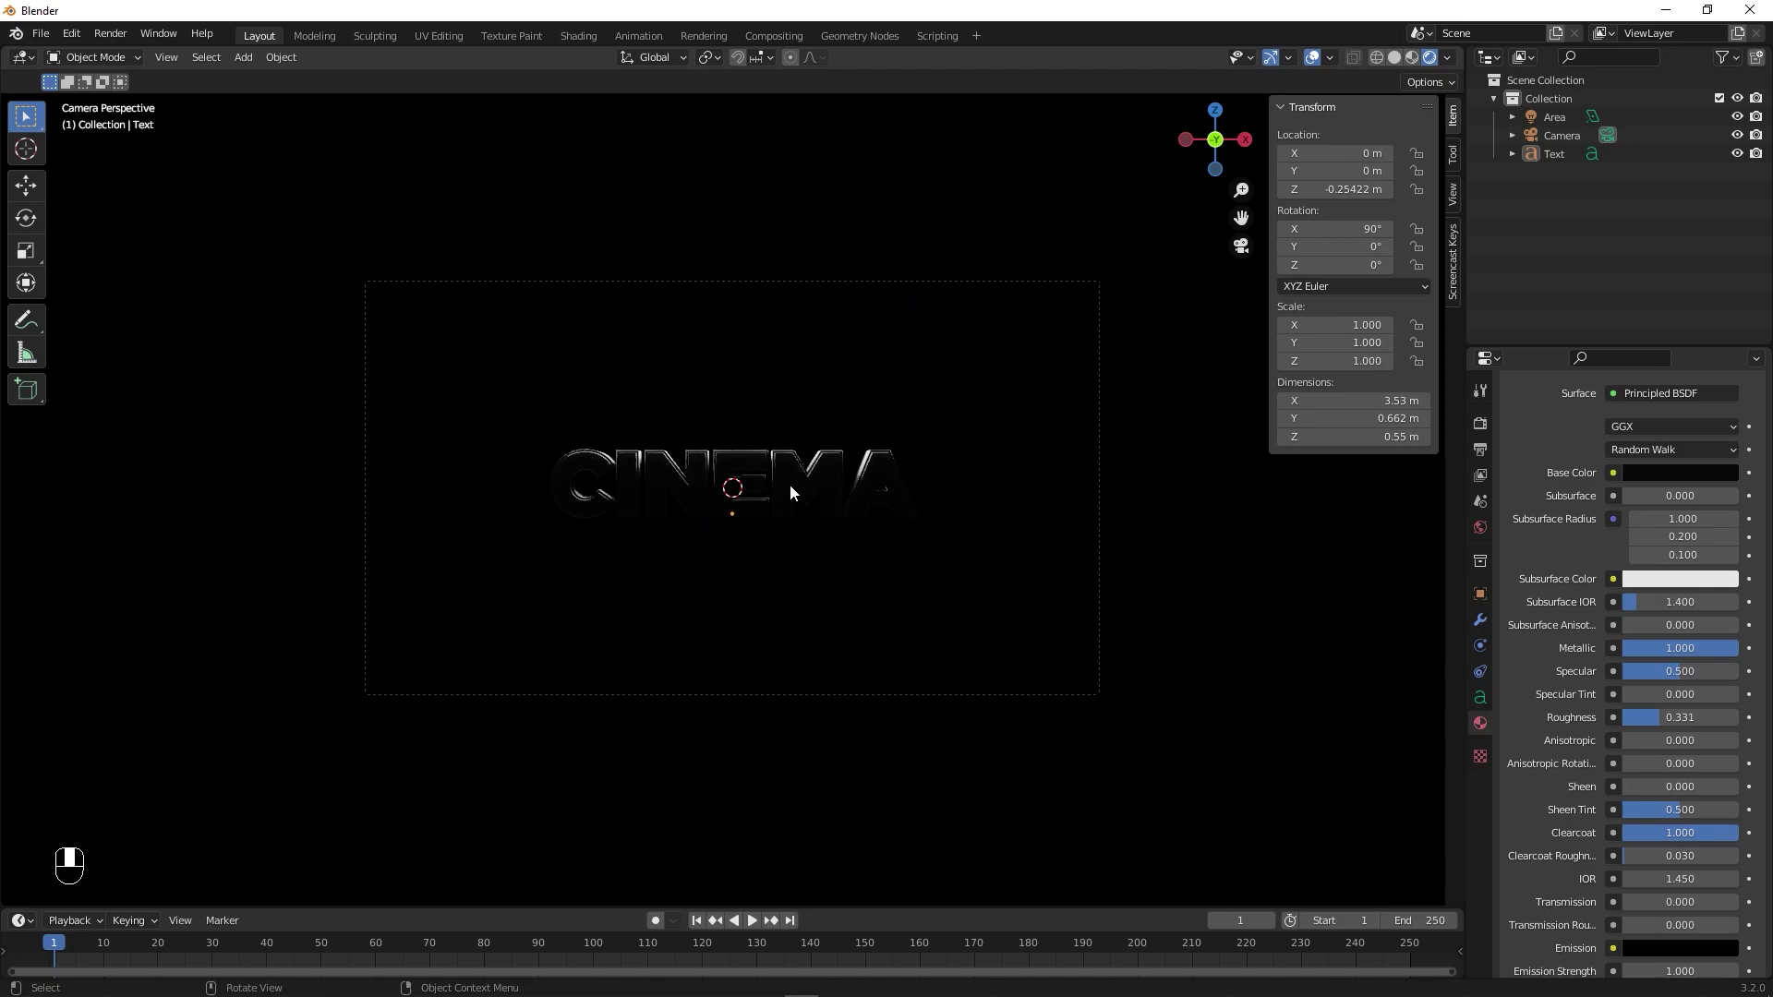
left_click(1562, 121)
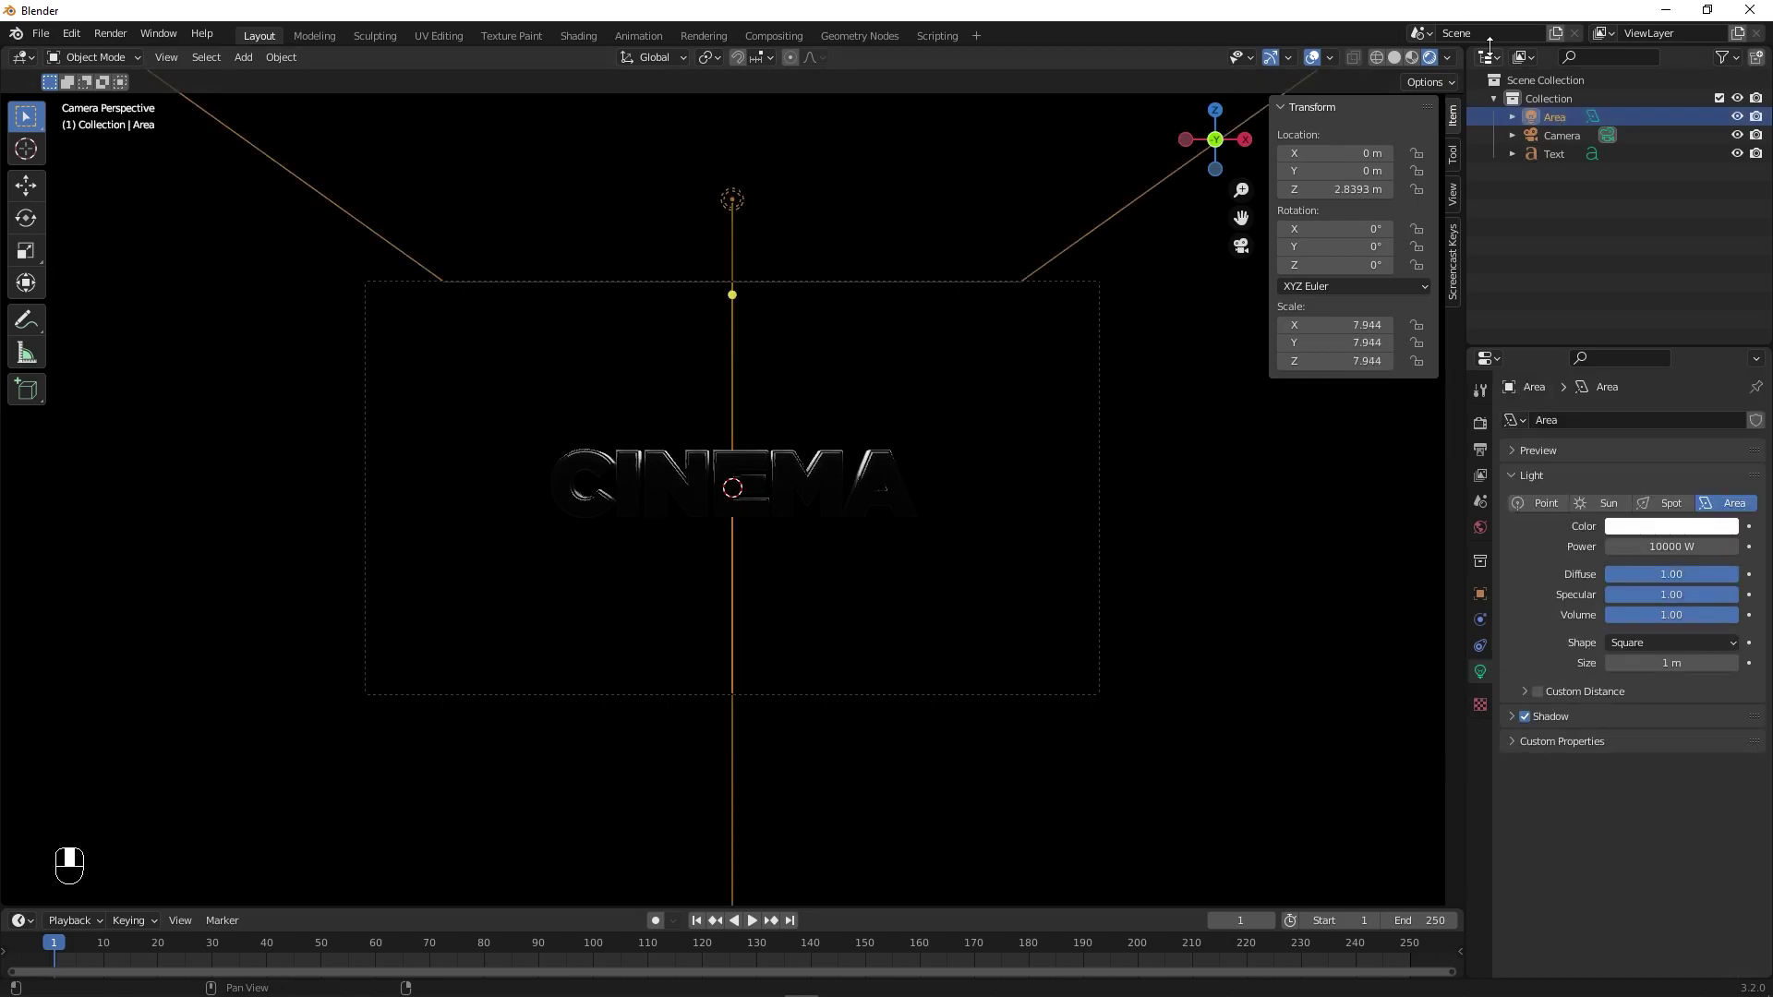
- Duplicate the area light and move the copy below the text
key("KP_0")
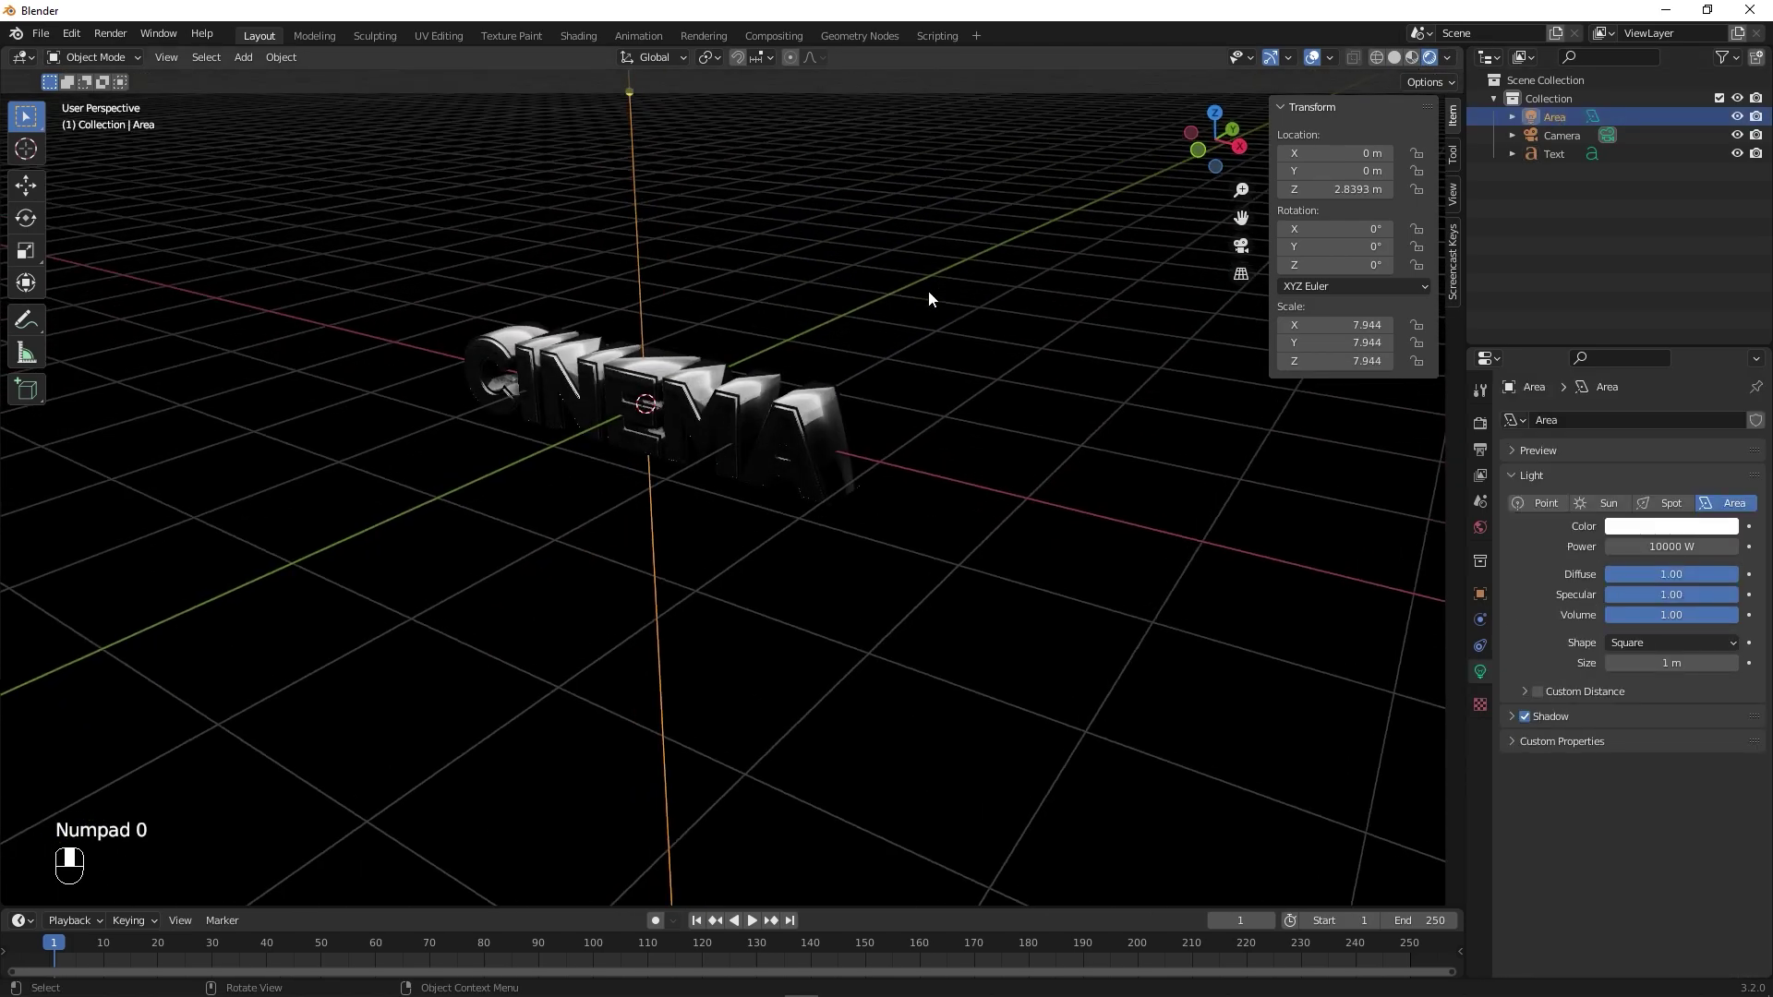
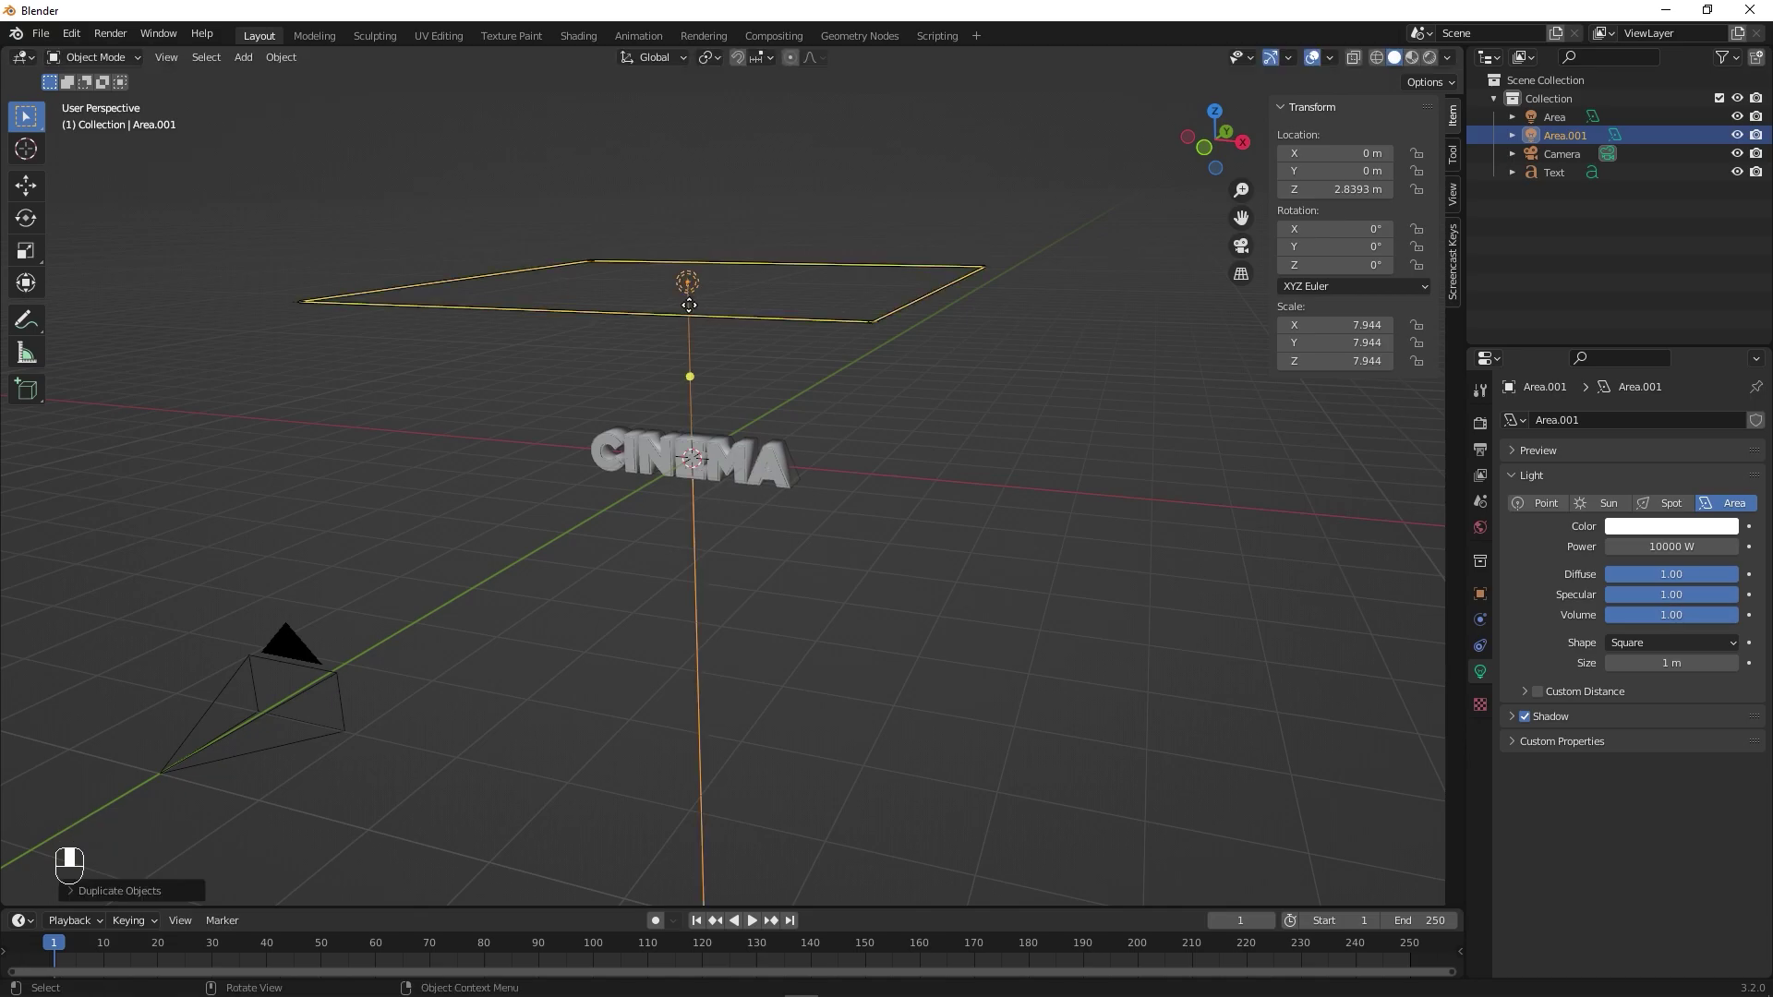
key("g")
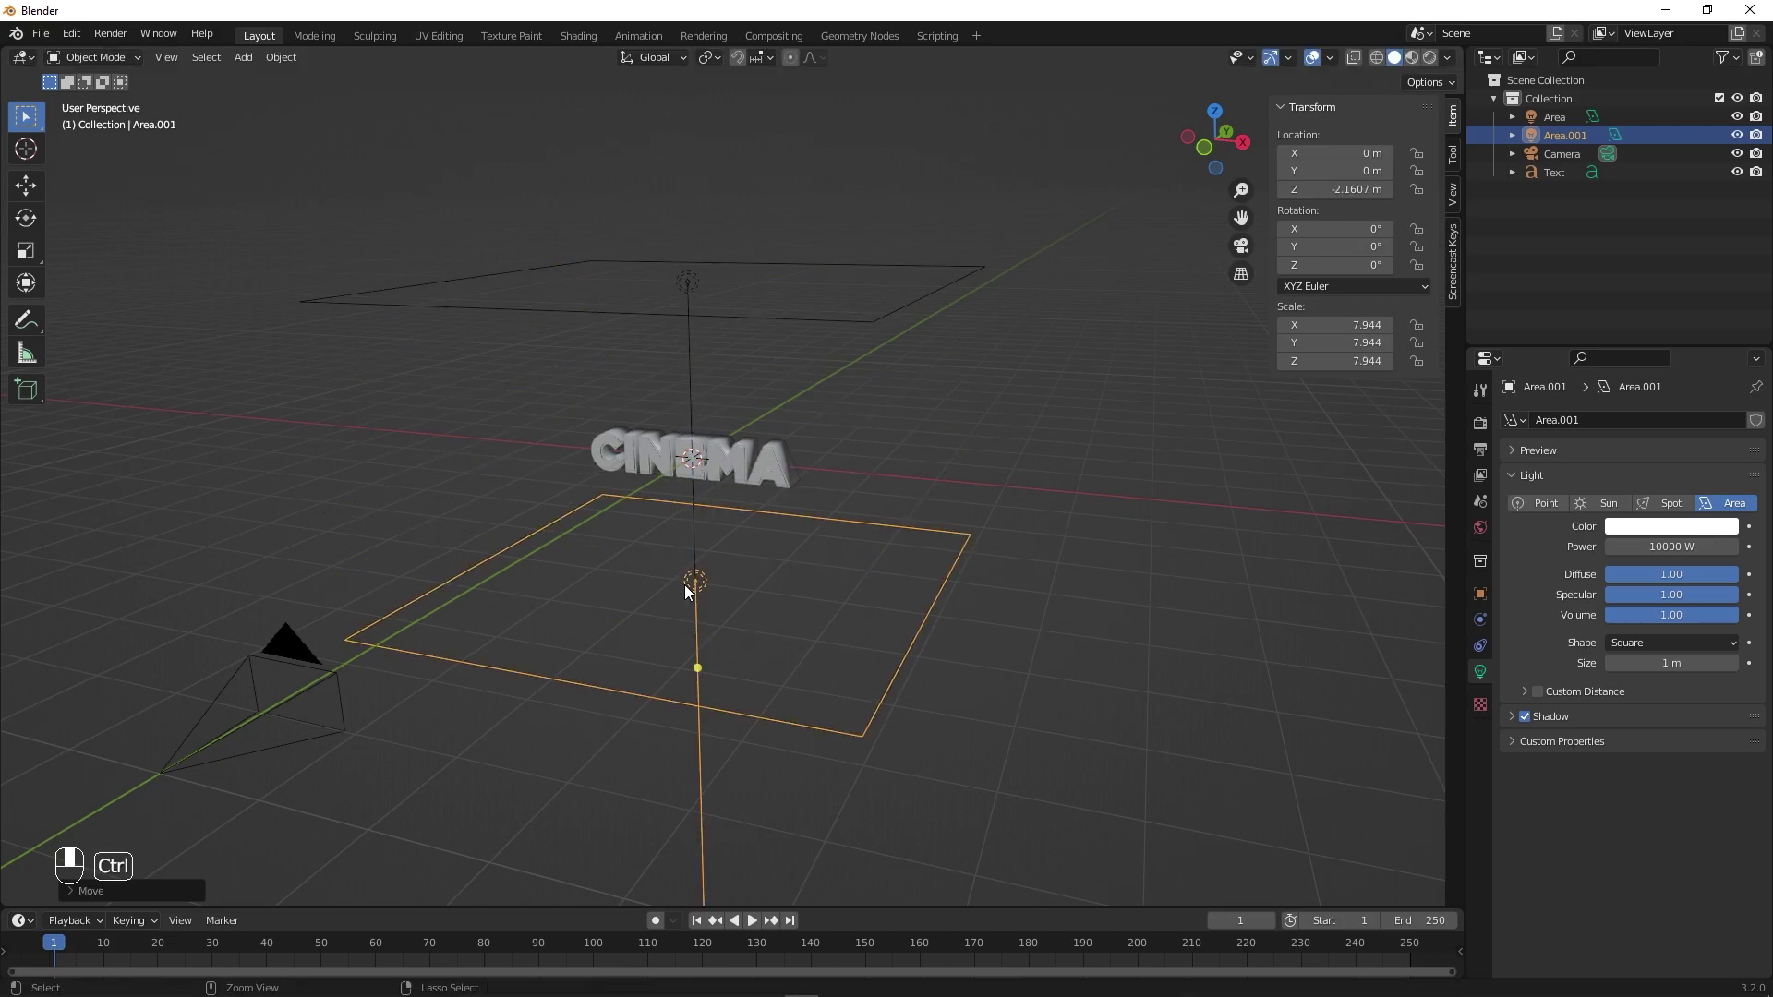
left_click_drag(985, 736, 953, 687)
key("r")
left_click_drag(953, 687, 407, 444)
left_click_drag(406, 444, 696, 298)
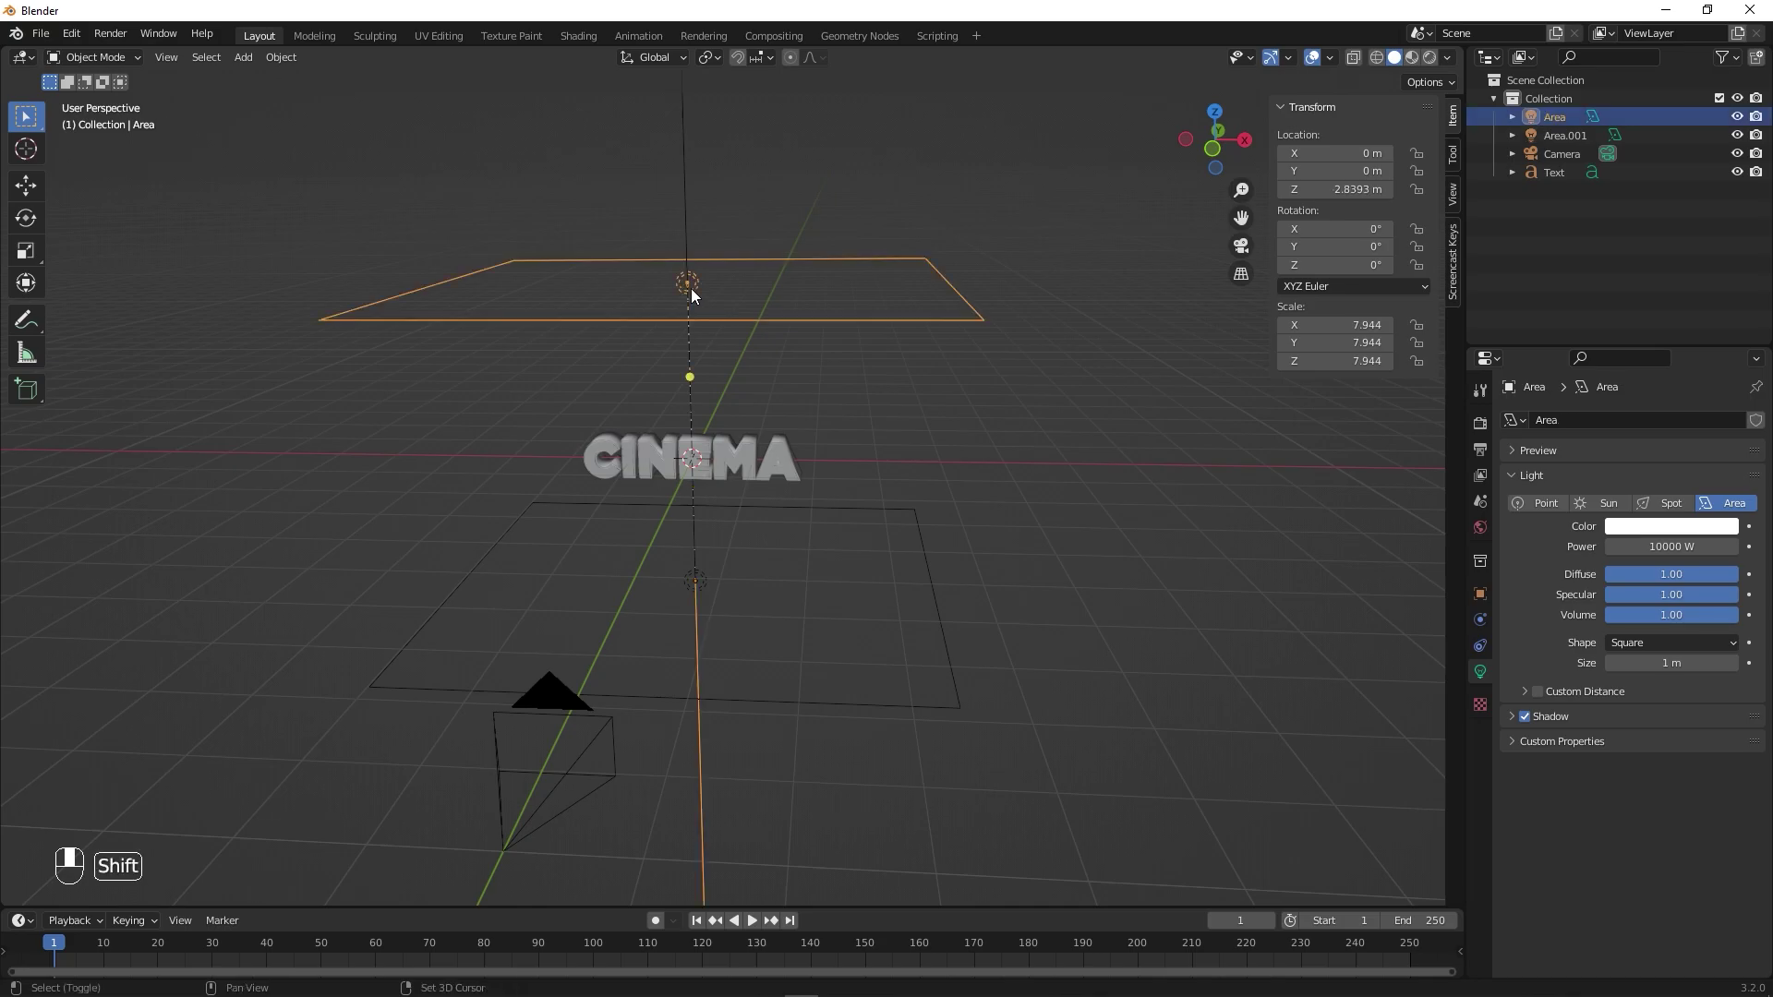
- Duplicate upright side lights rotated 90° on Y at X 4 m and X −5 m facing the text
key("shift+d")
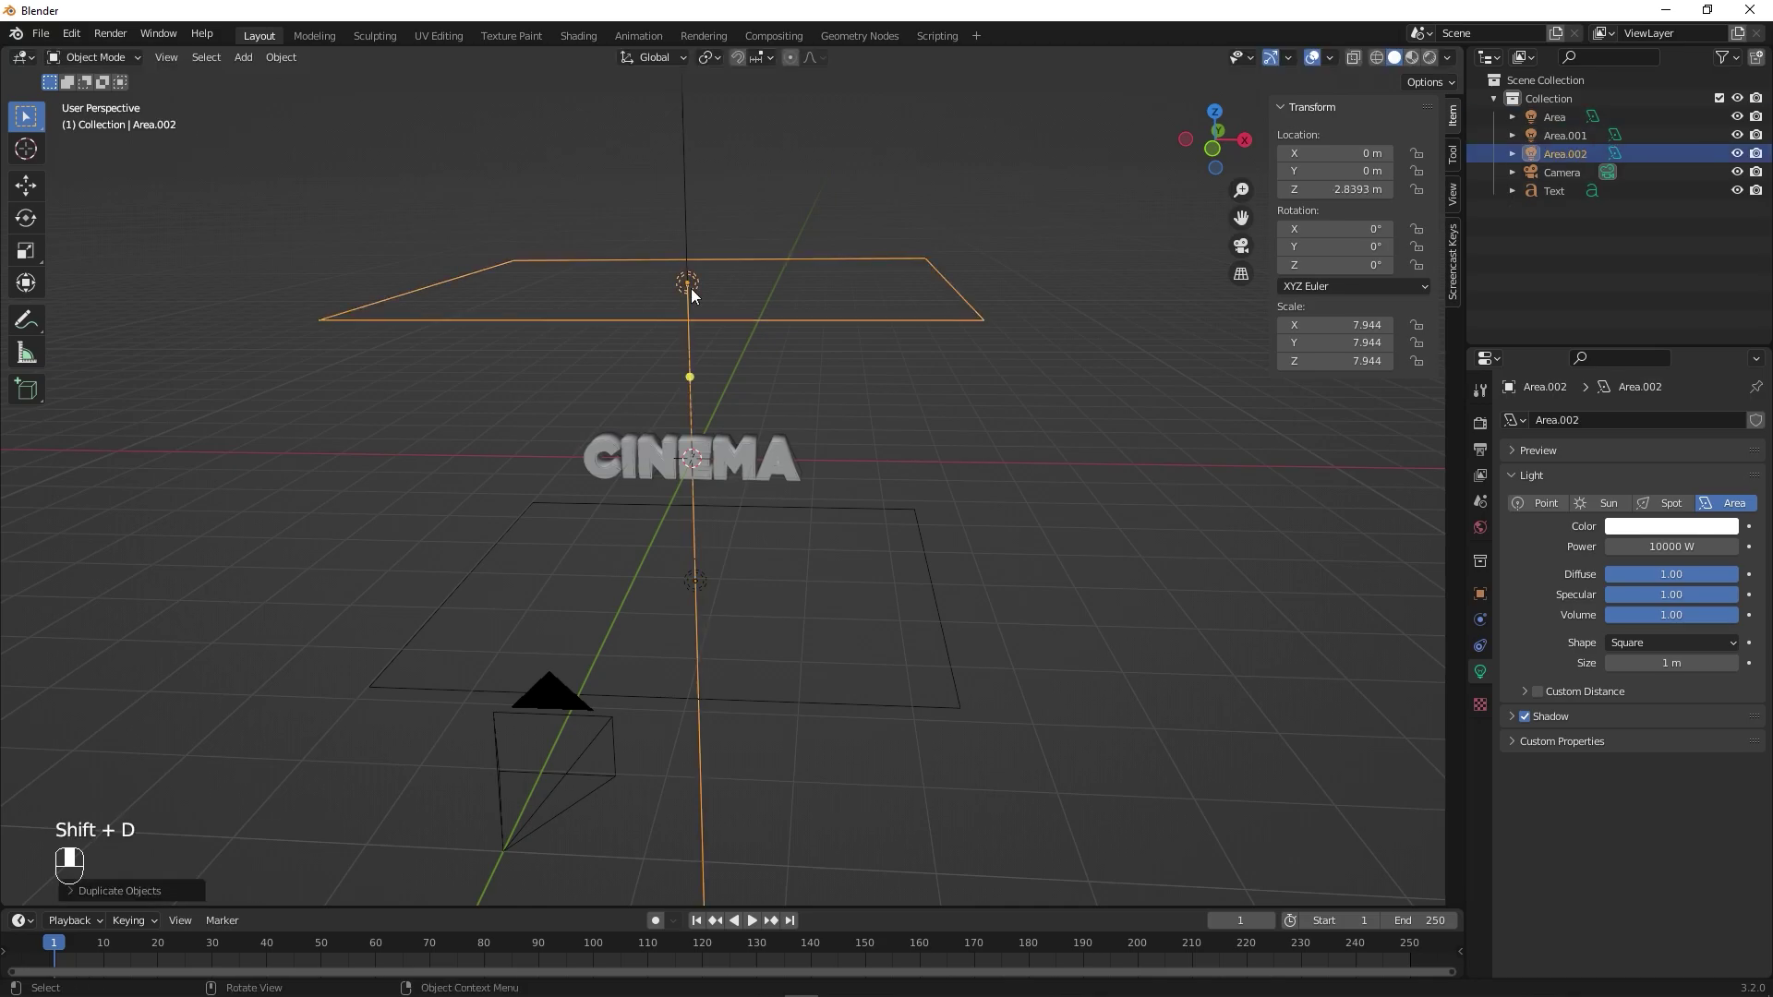
key("r")
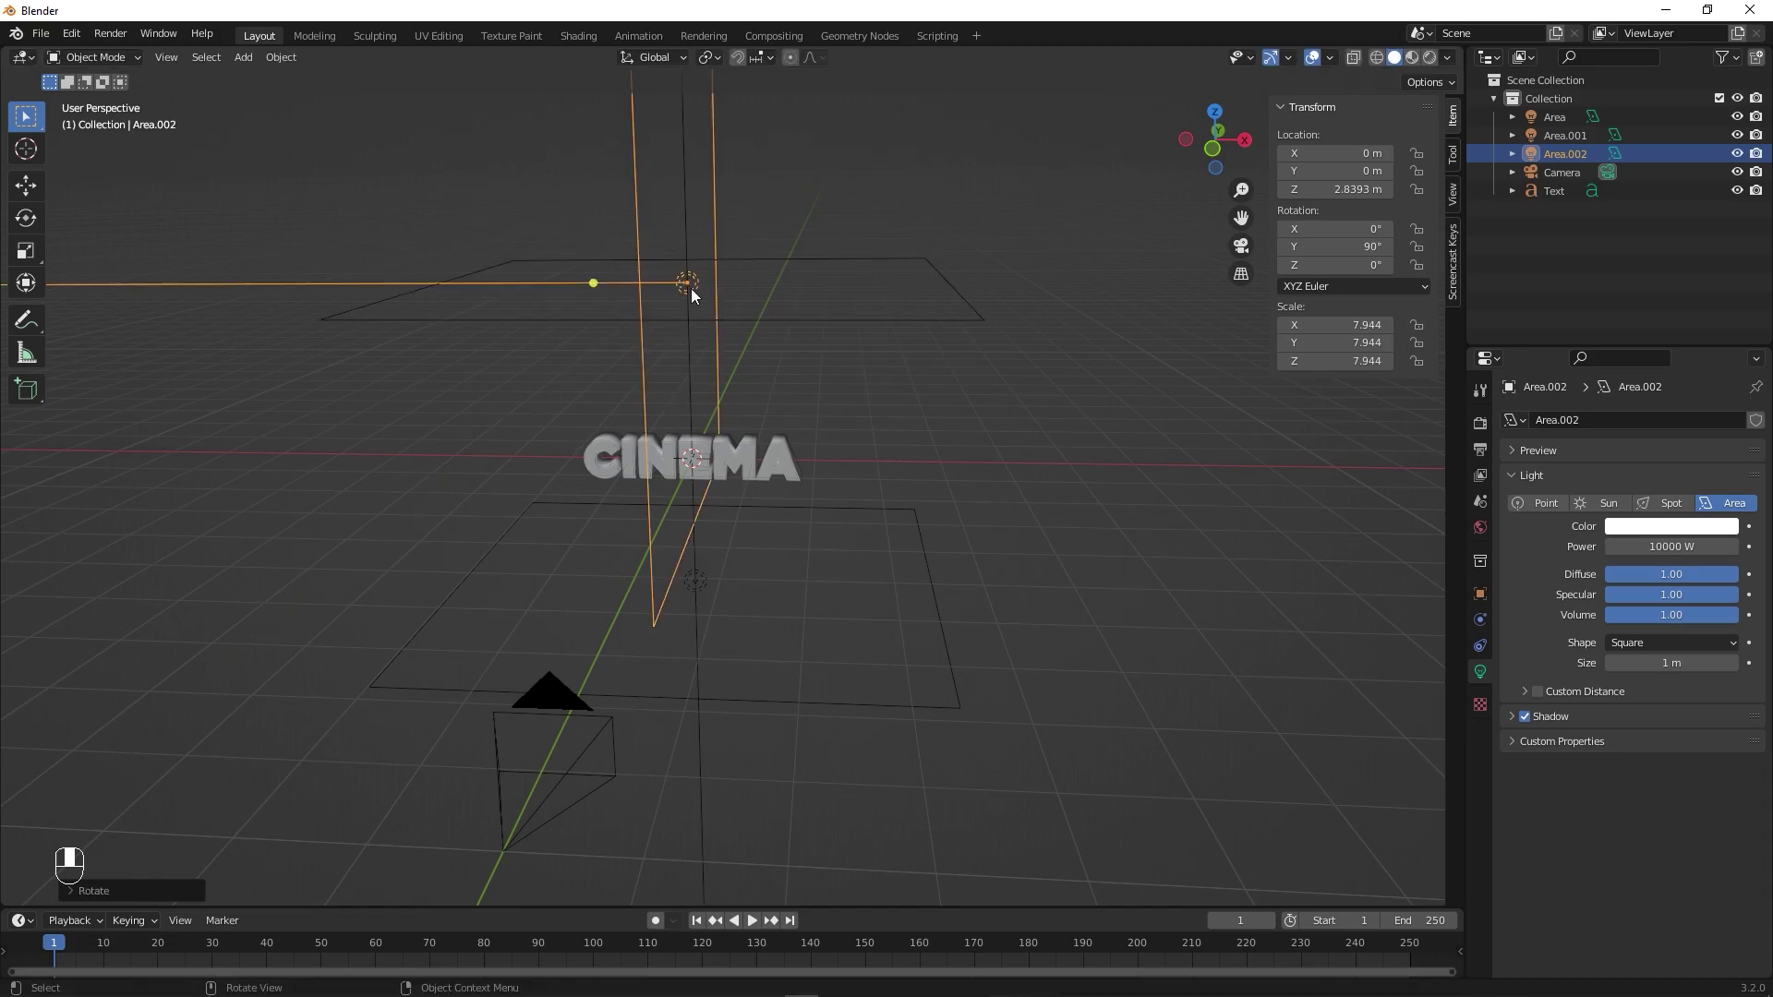
key("g")
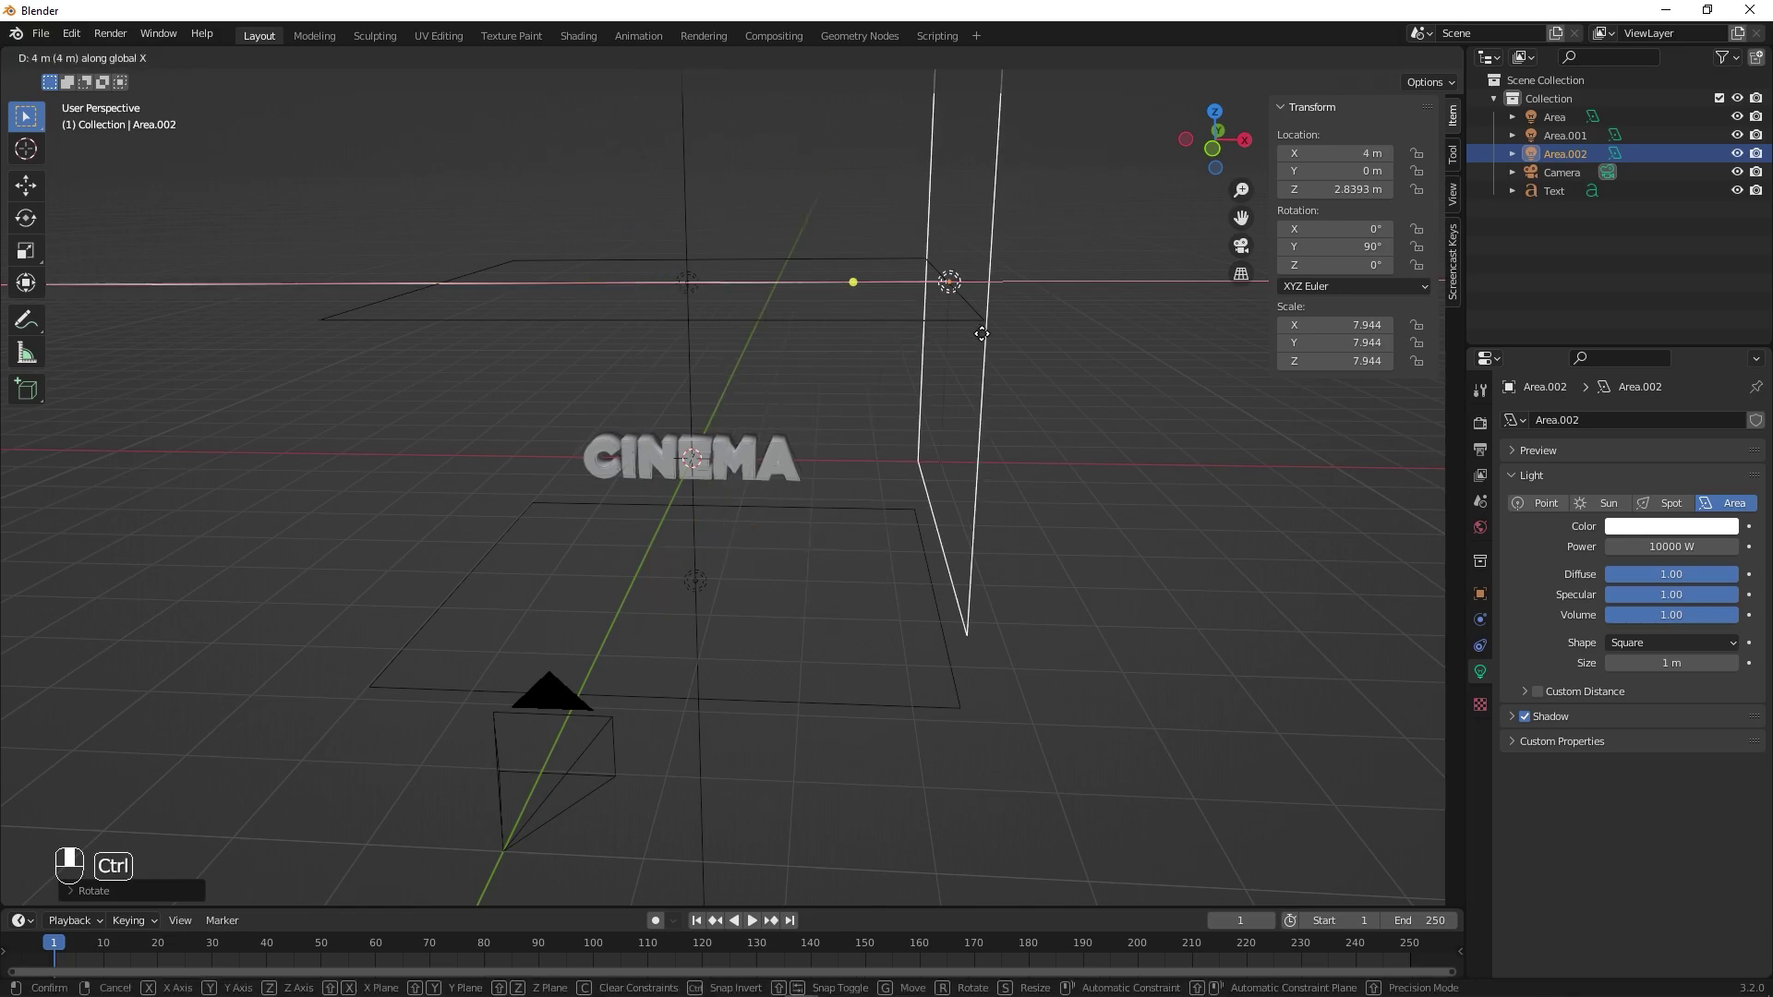
key("g")
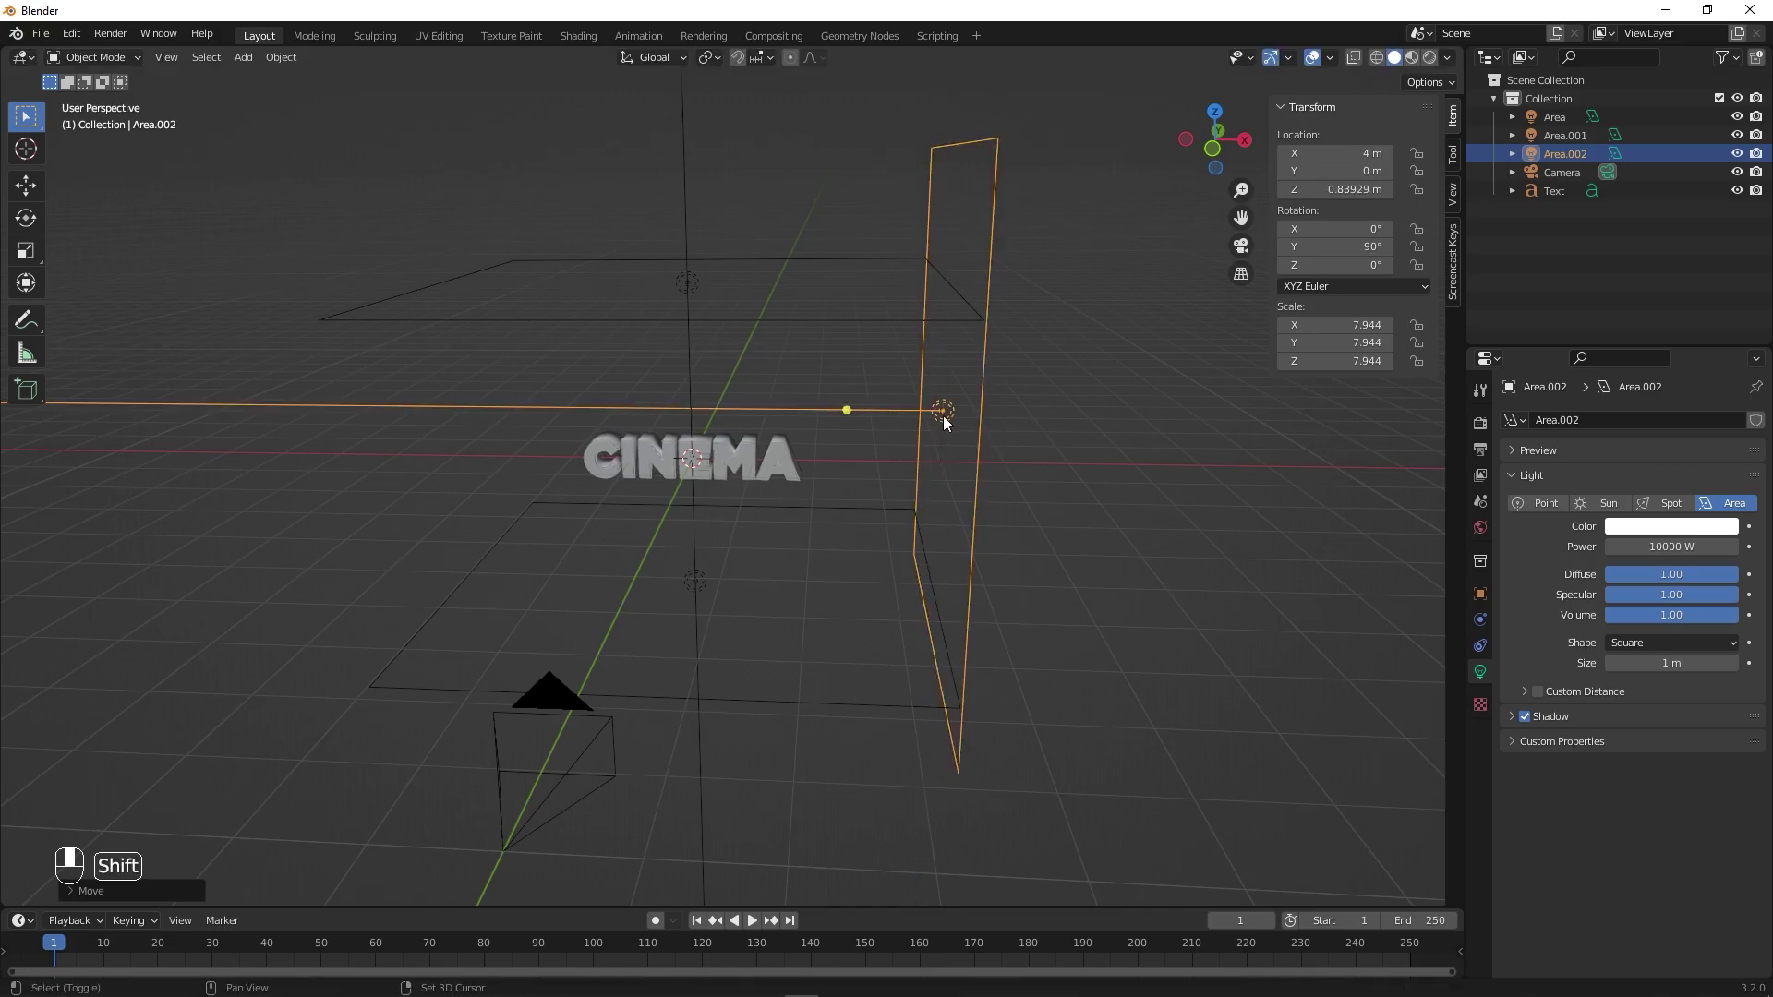
key("shift+d")
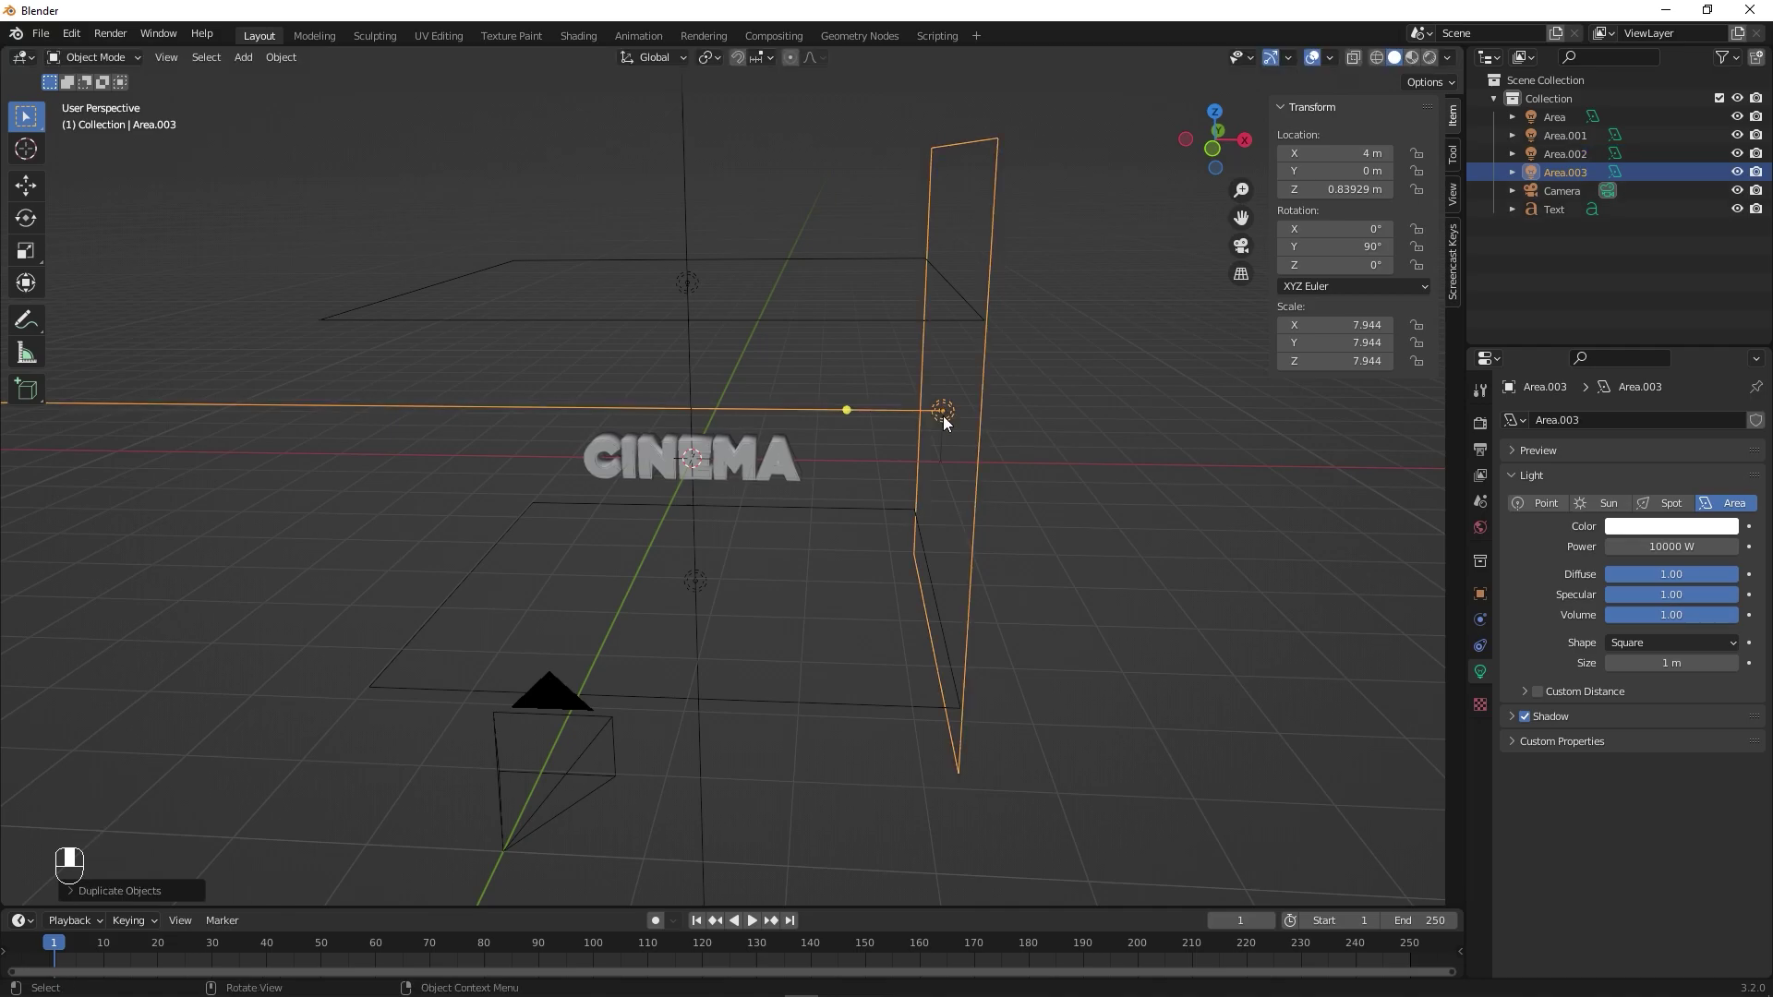
key("g")
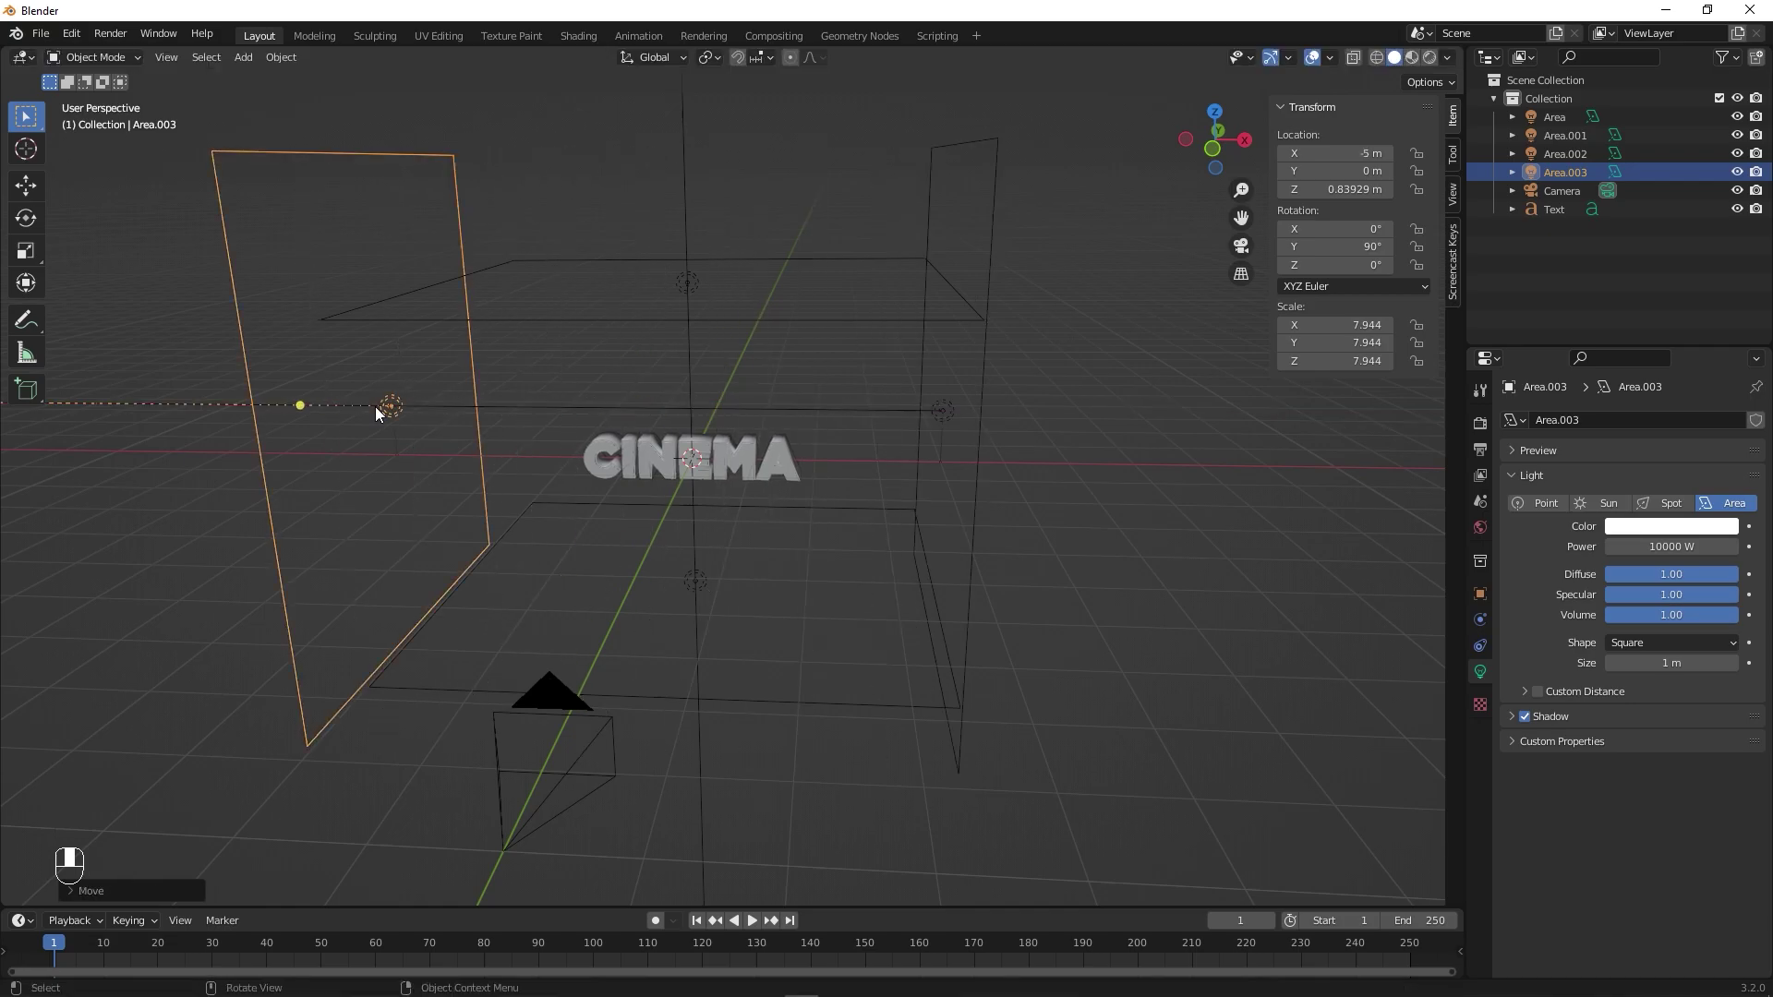
key("r")
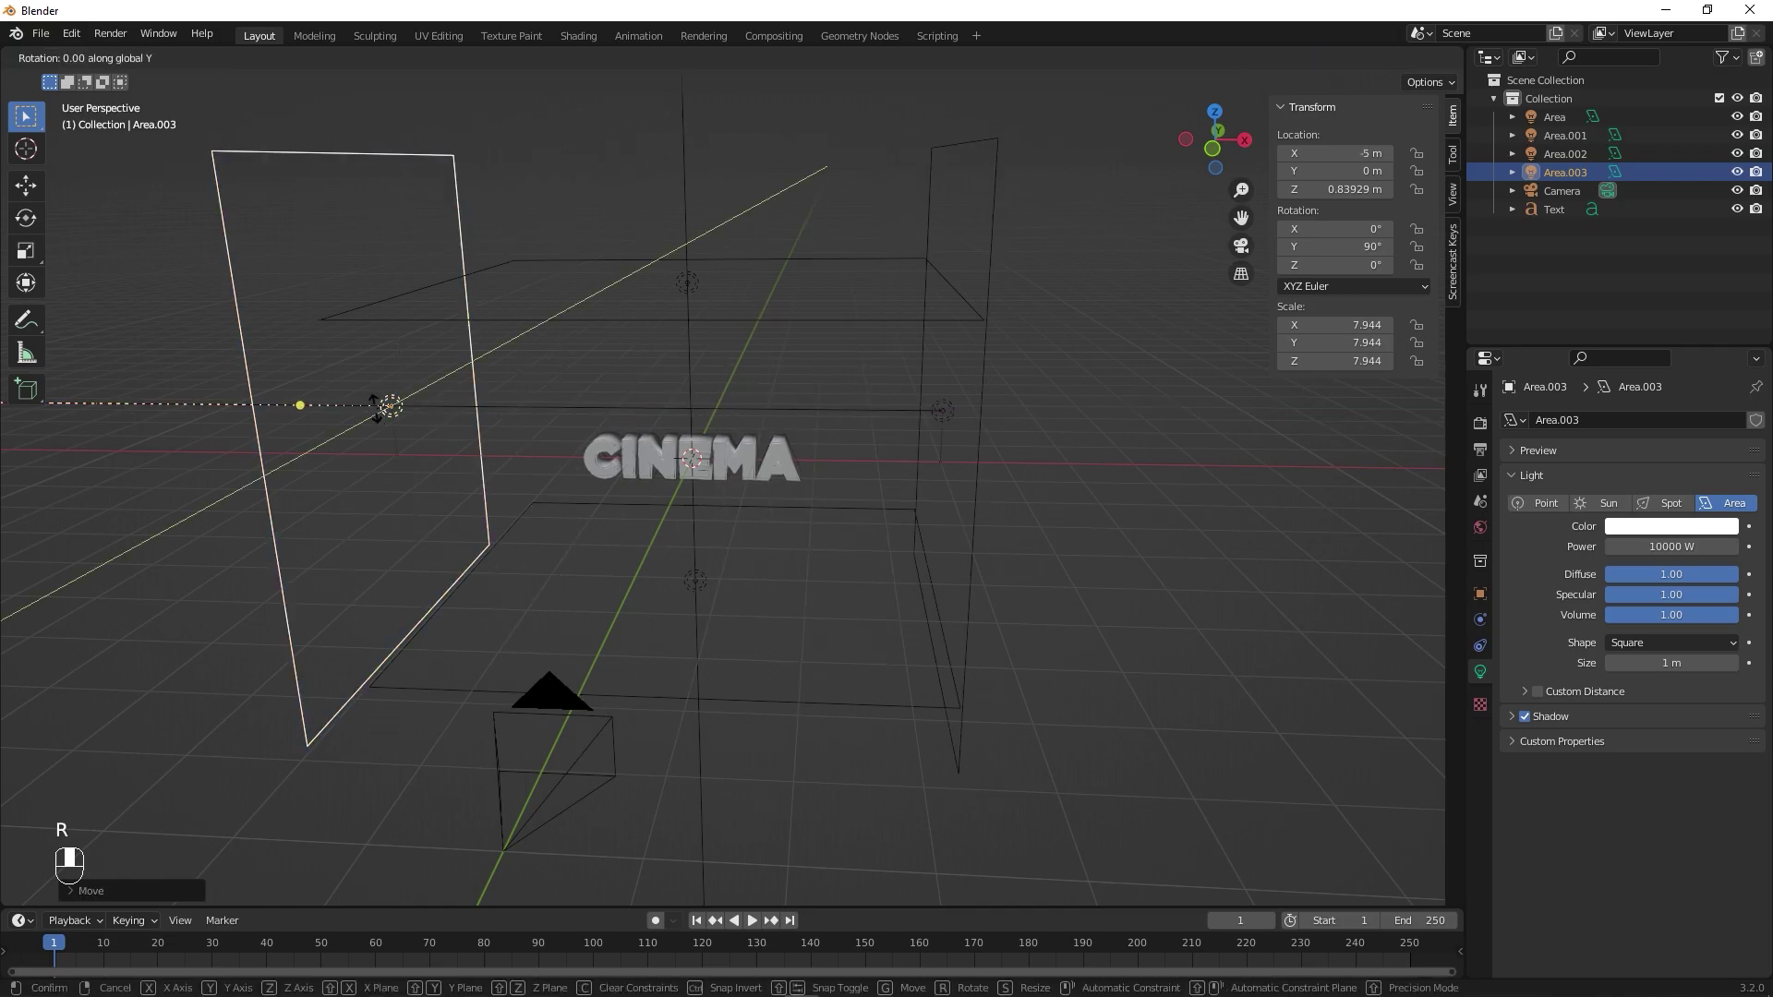
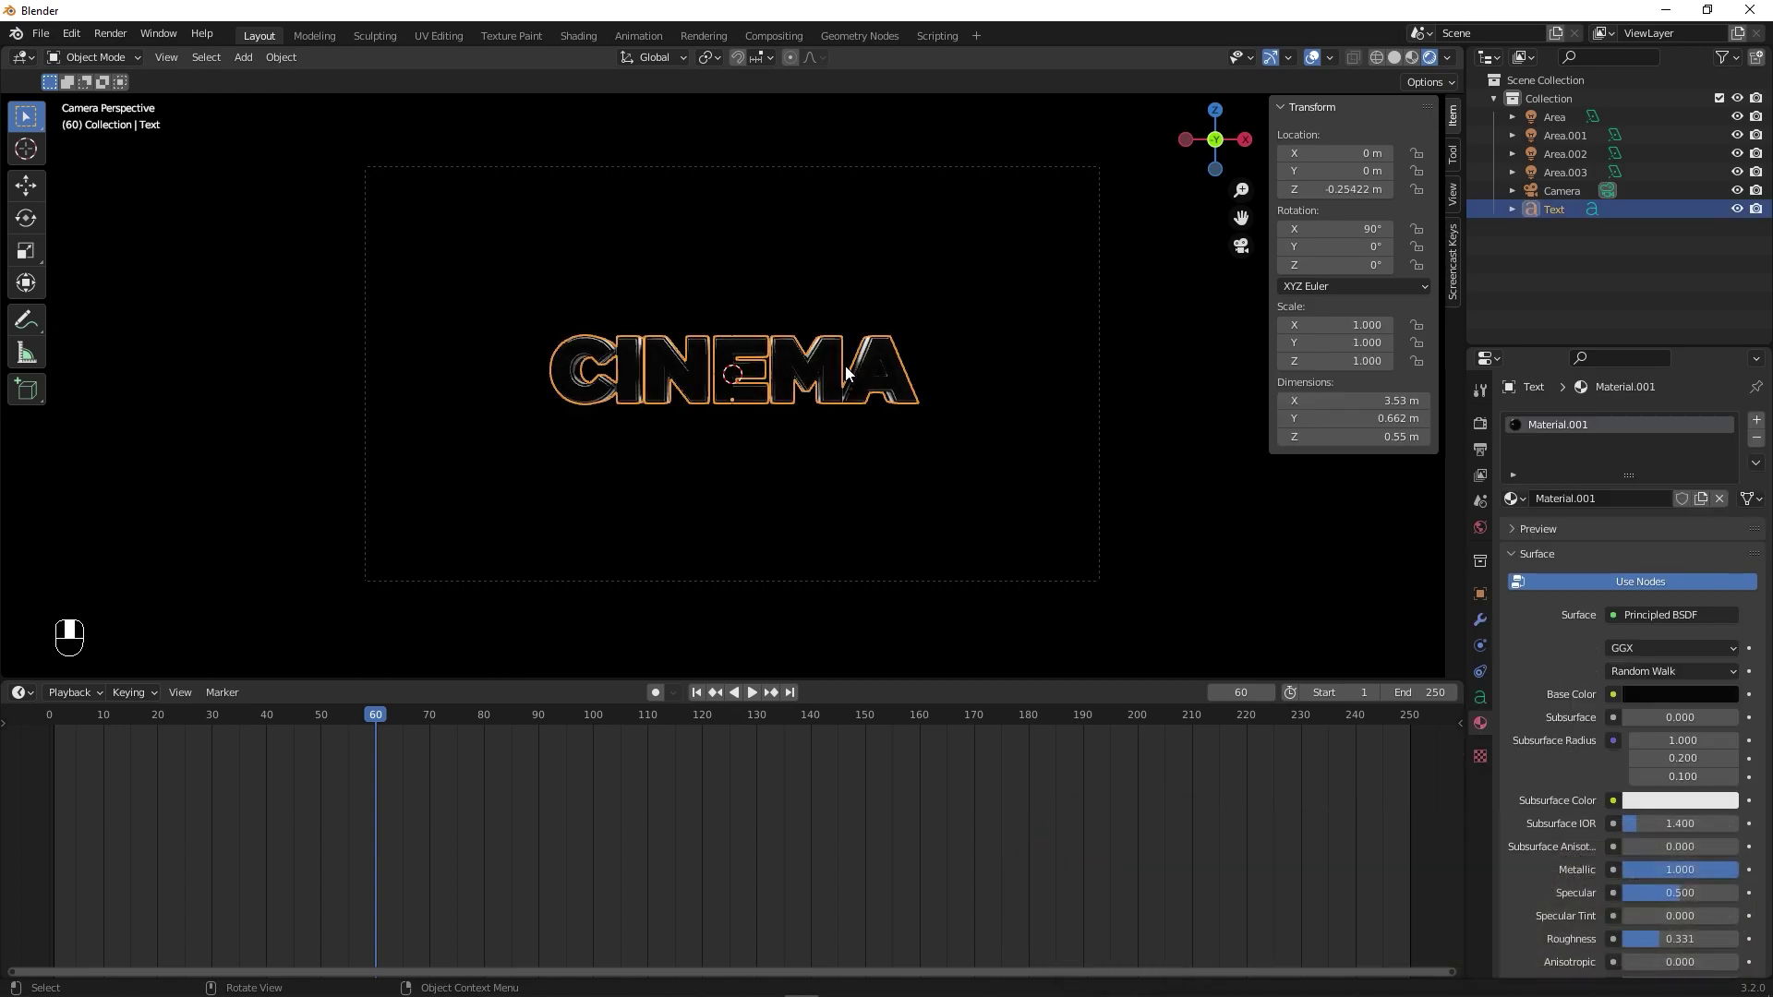
- Keyframe the text's location at frame 60 and an offset Y position at an earlier frame
key("i")
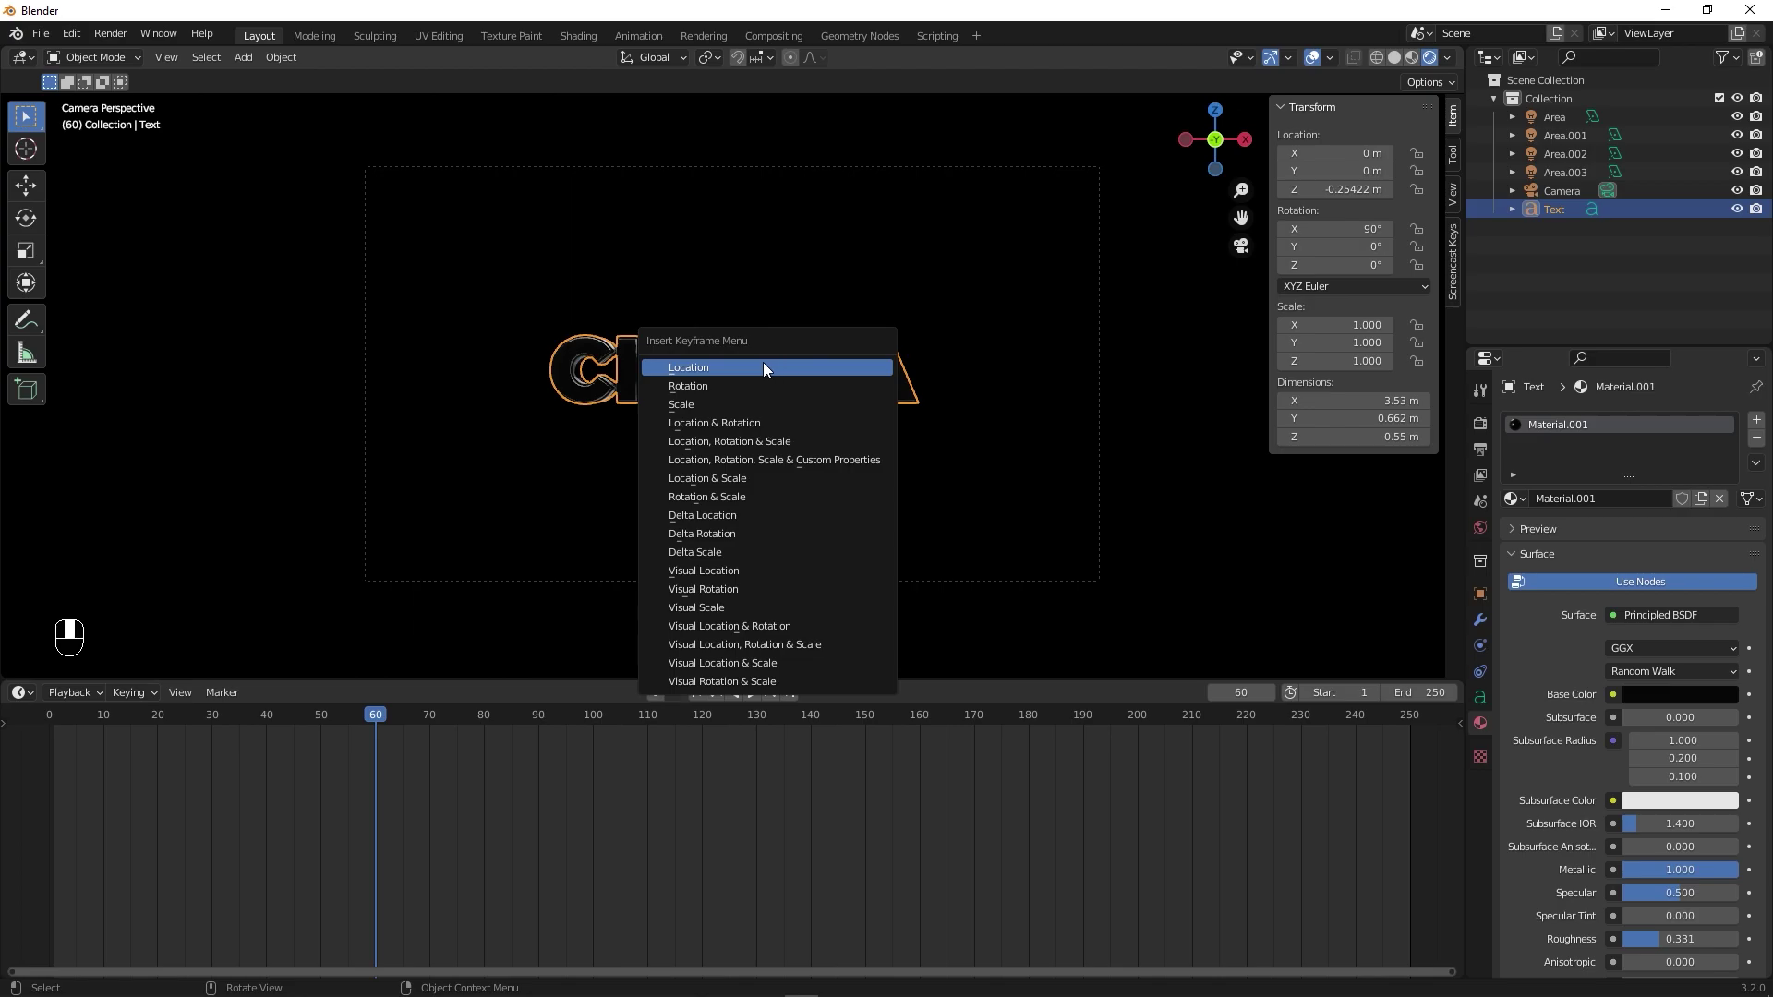
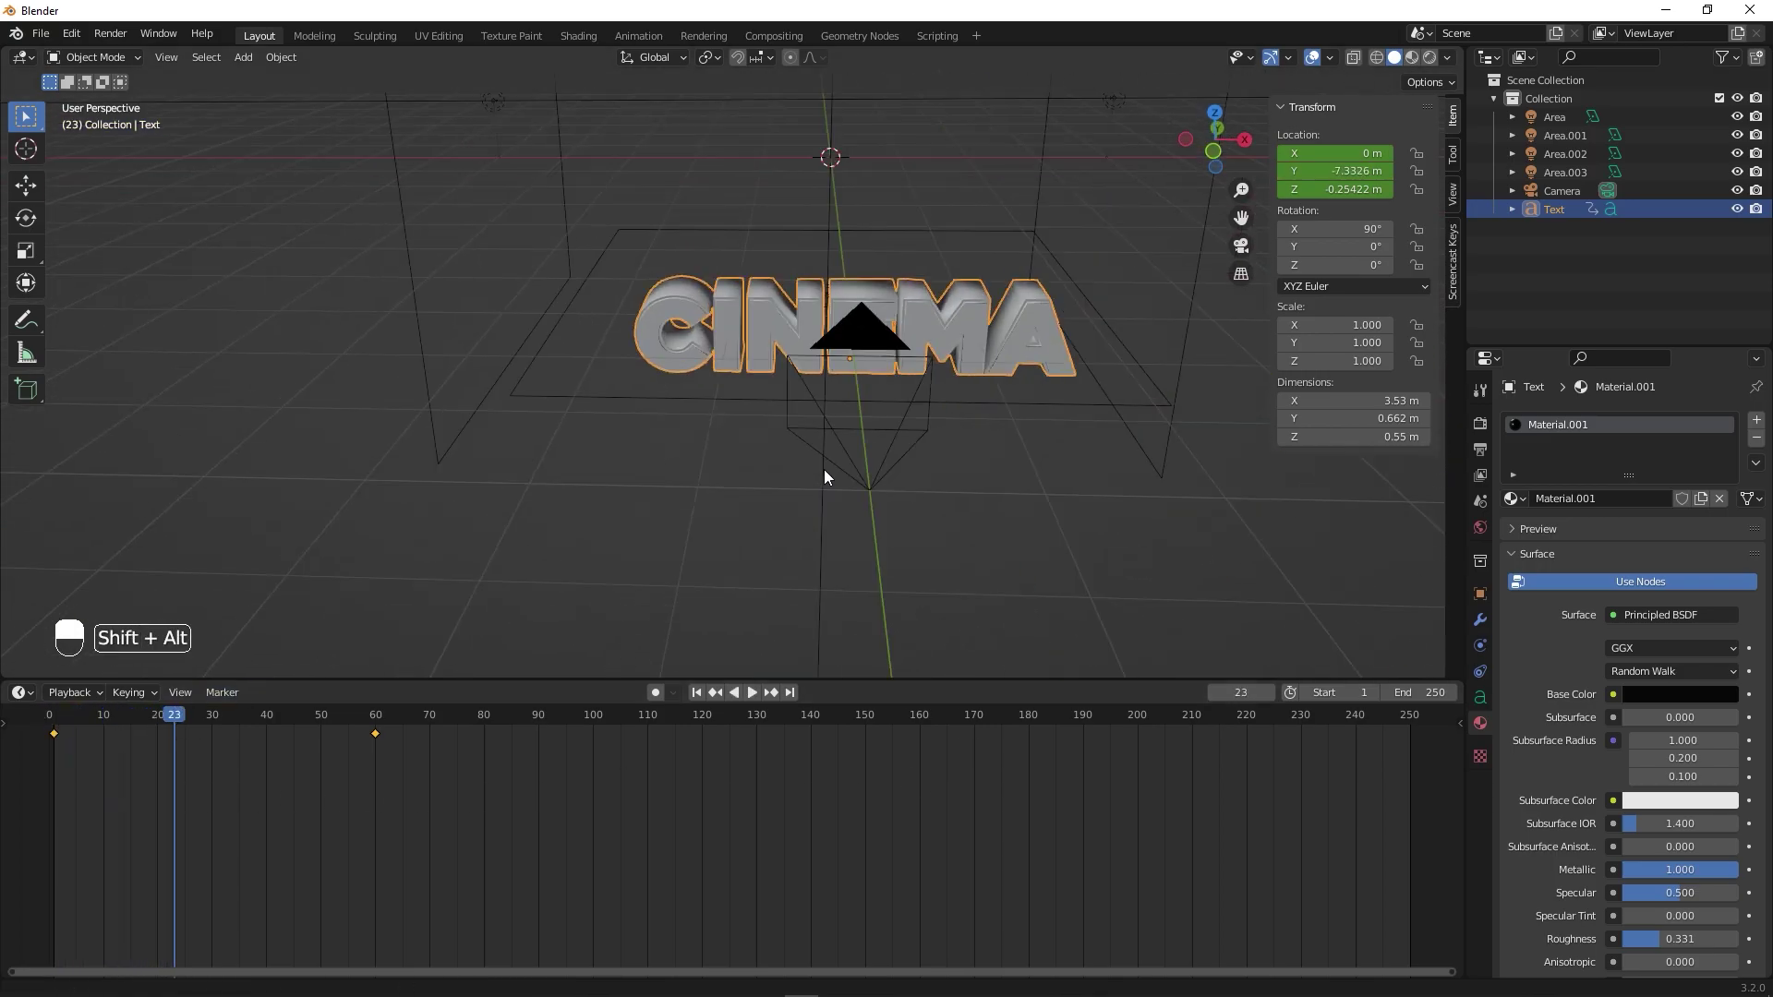
left_click_drag(192, 783, 68, 761)
middle_click(60, 746)
right_click(60, 746)
left_click_drag(63, 762, 1026, 491)
left_click_drag(1026, 491, 844, 254)
- Raise the Character Spacing to about 4.6 so the letters spread apart
middle_click(398, 725)
left_click_drag(385, 728, 1502, 714)
left_click_drag(512, 694, 1501, 714)
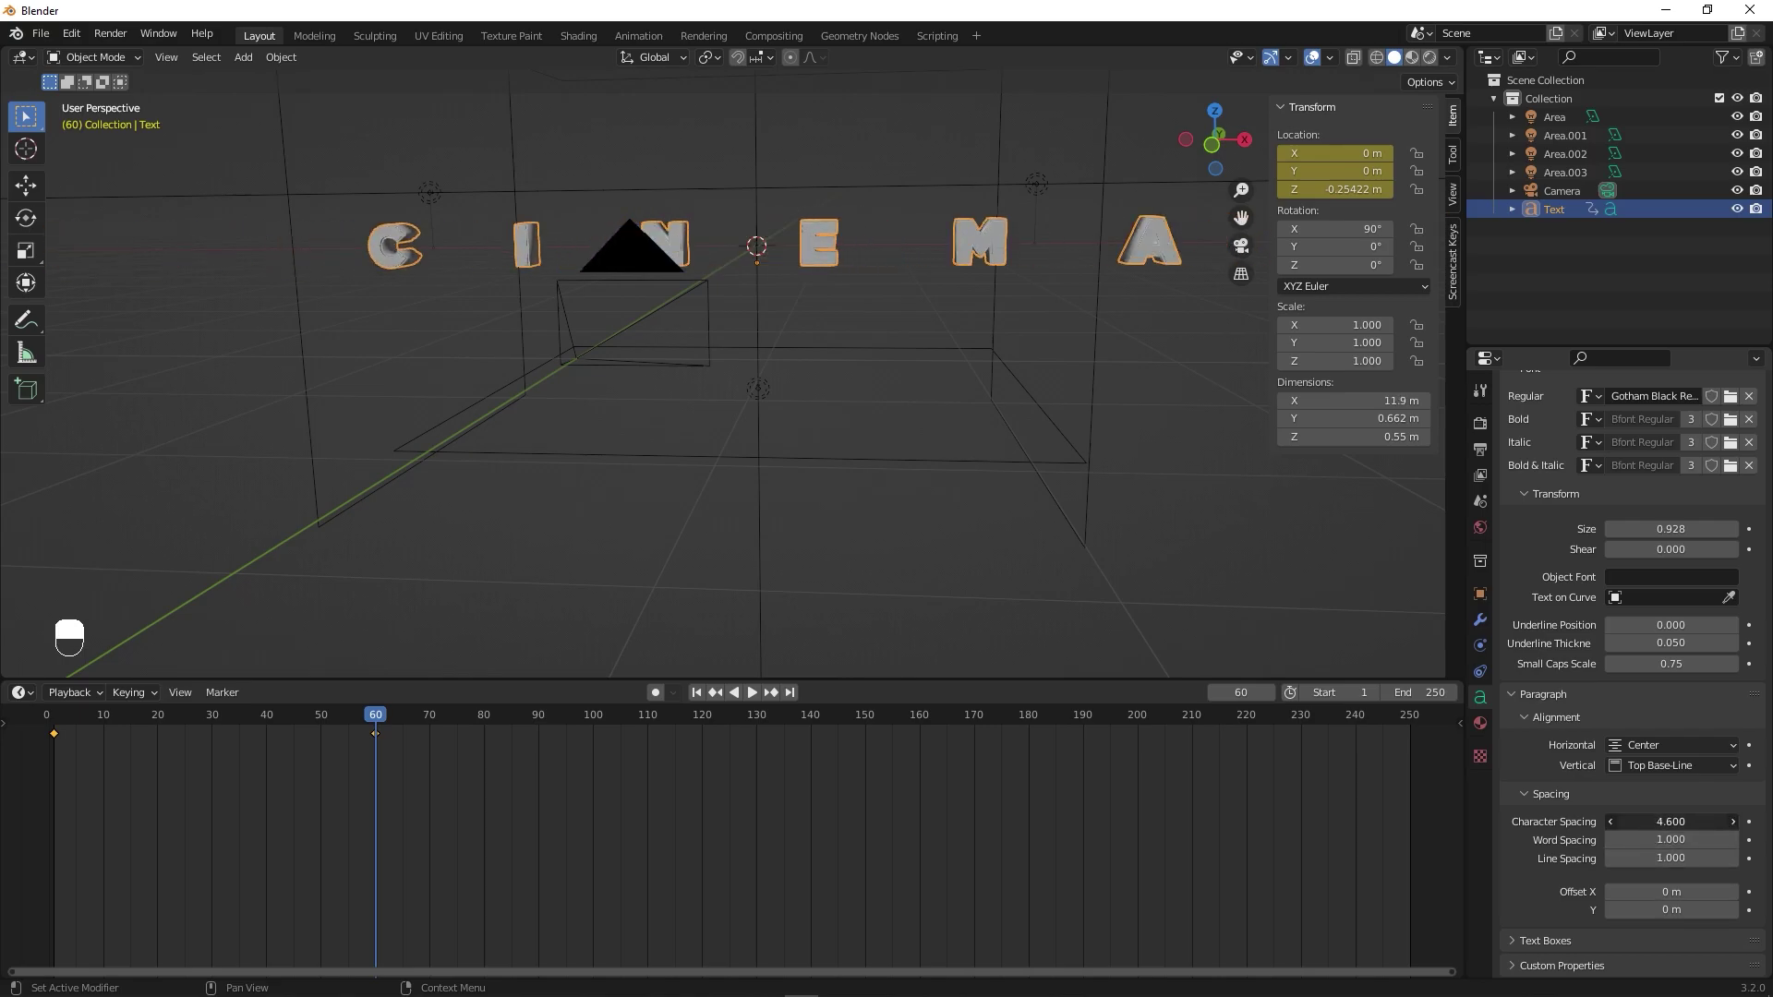
- Keyframe letter spacing wide (about 10) early and normal at frame 60, then play it through the camera
key("ctrl+z")
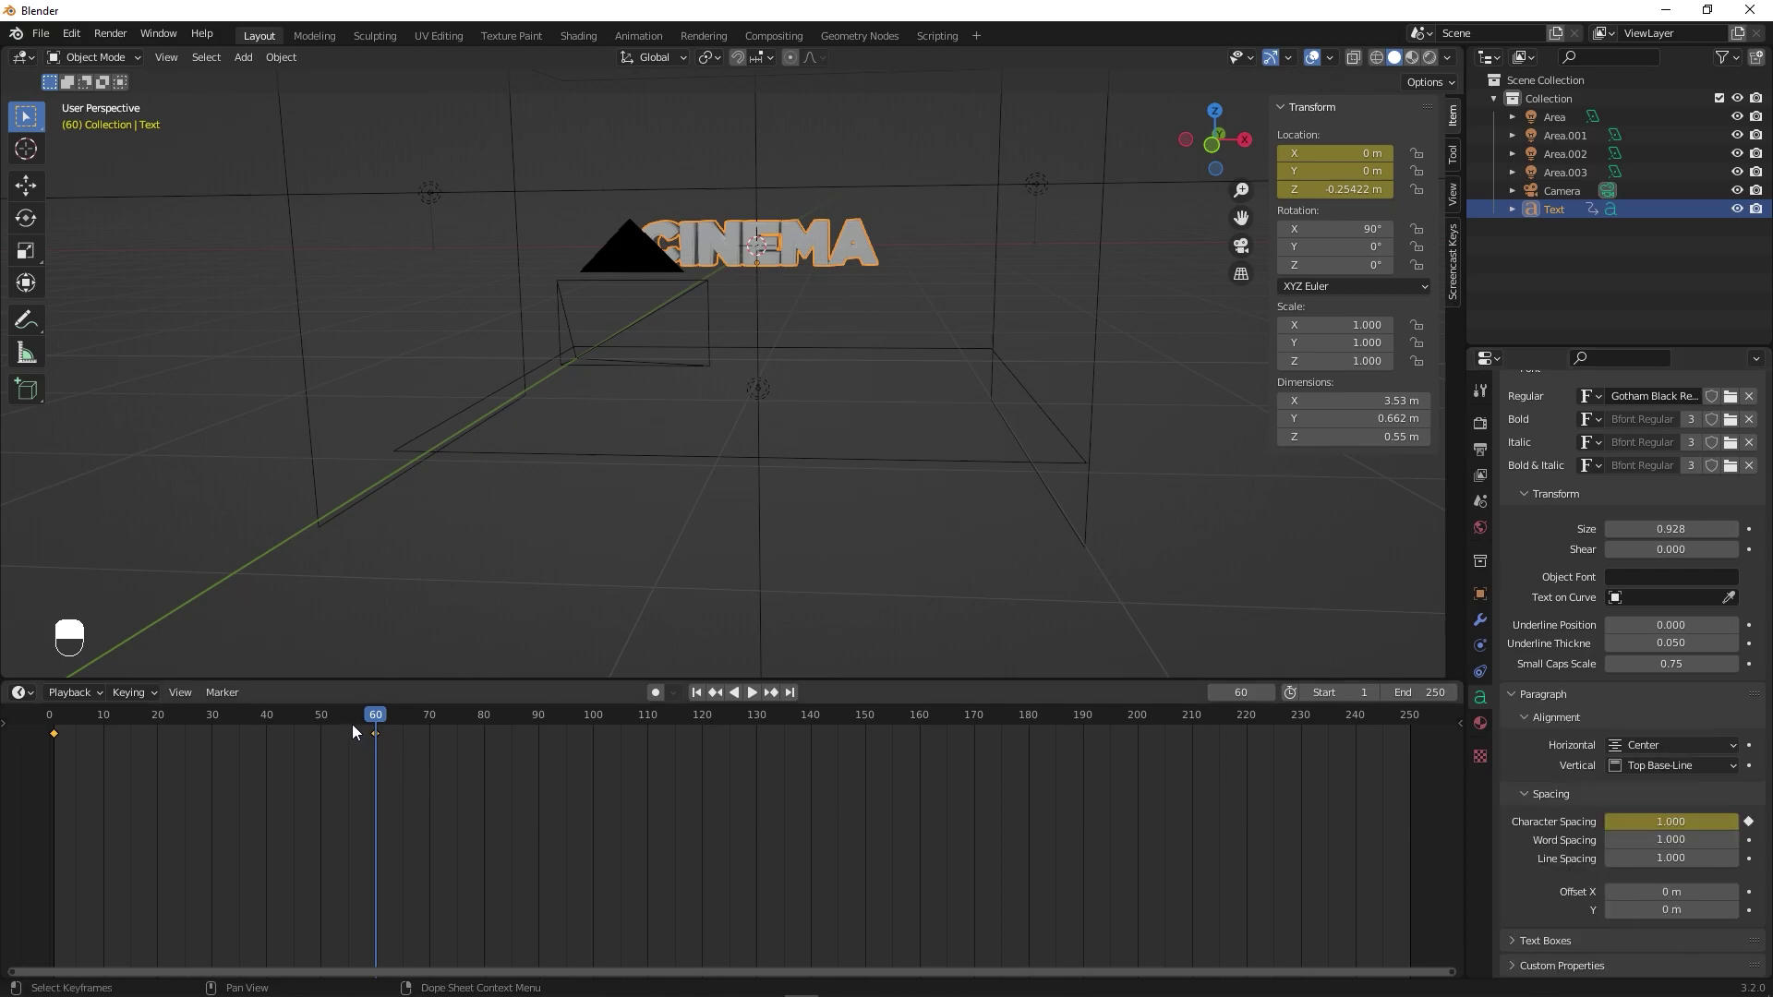
left_click_drag(229, 715, 63, 747)
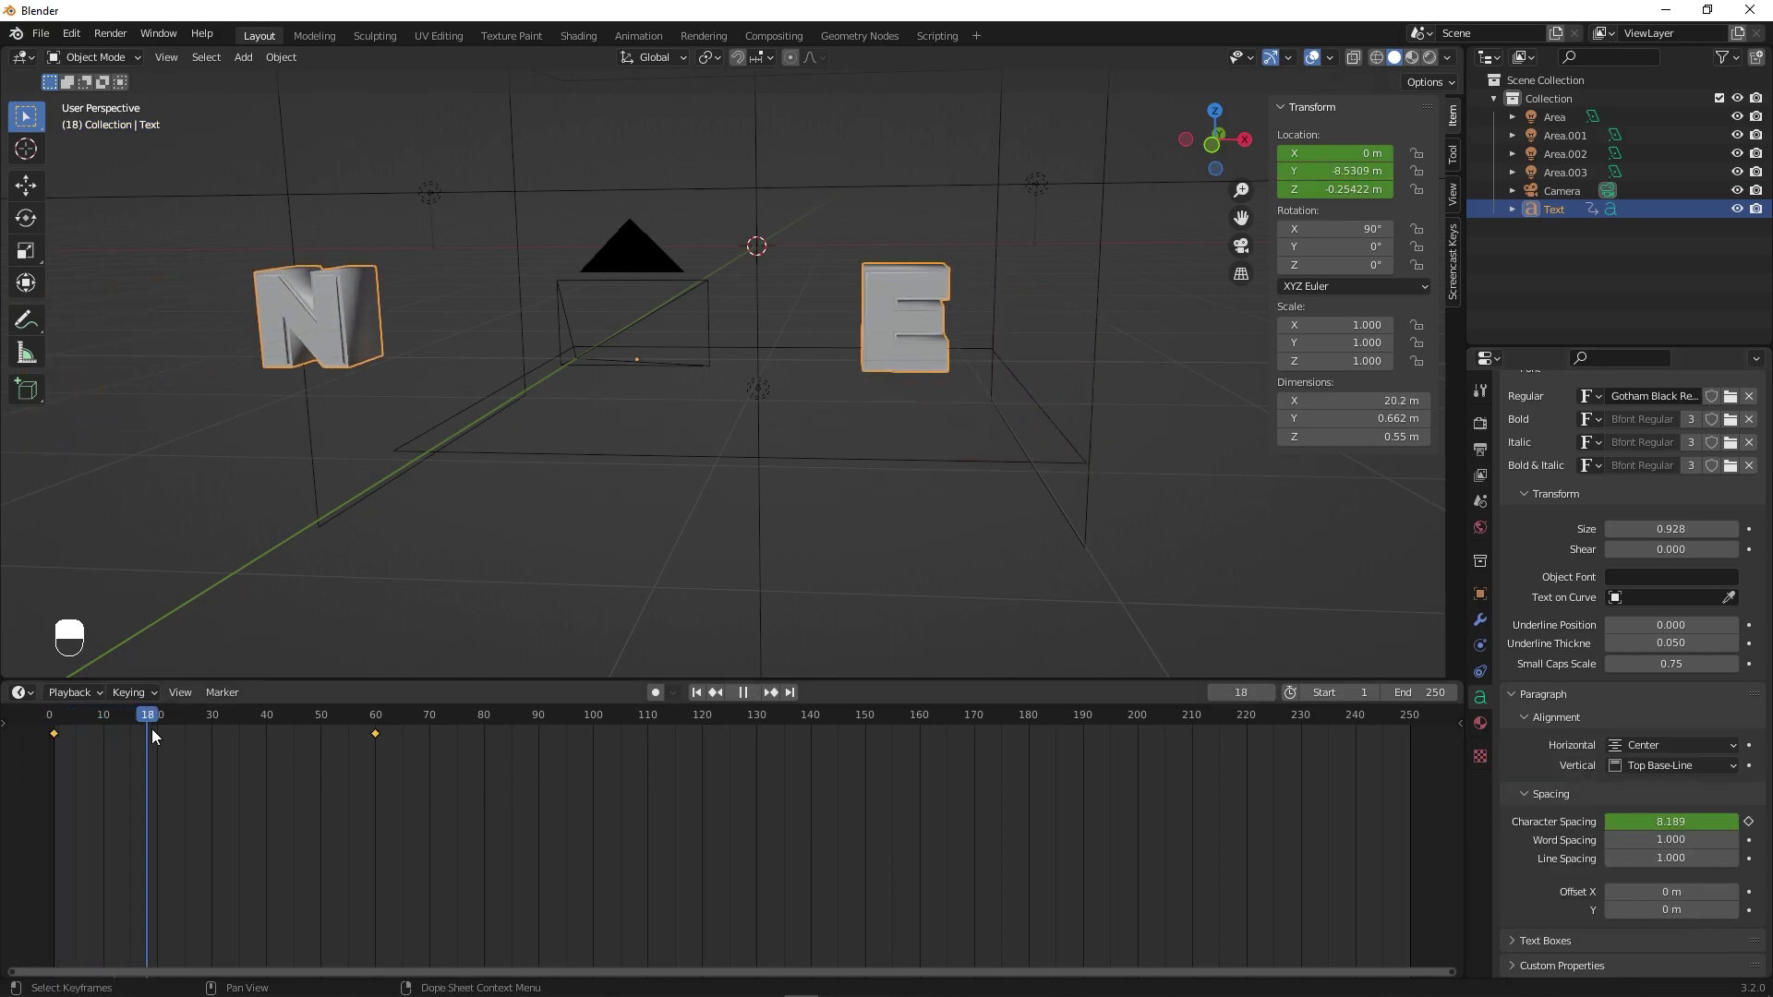
left_click_drag(198, 744, 166, 801)
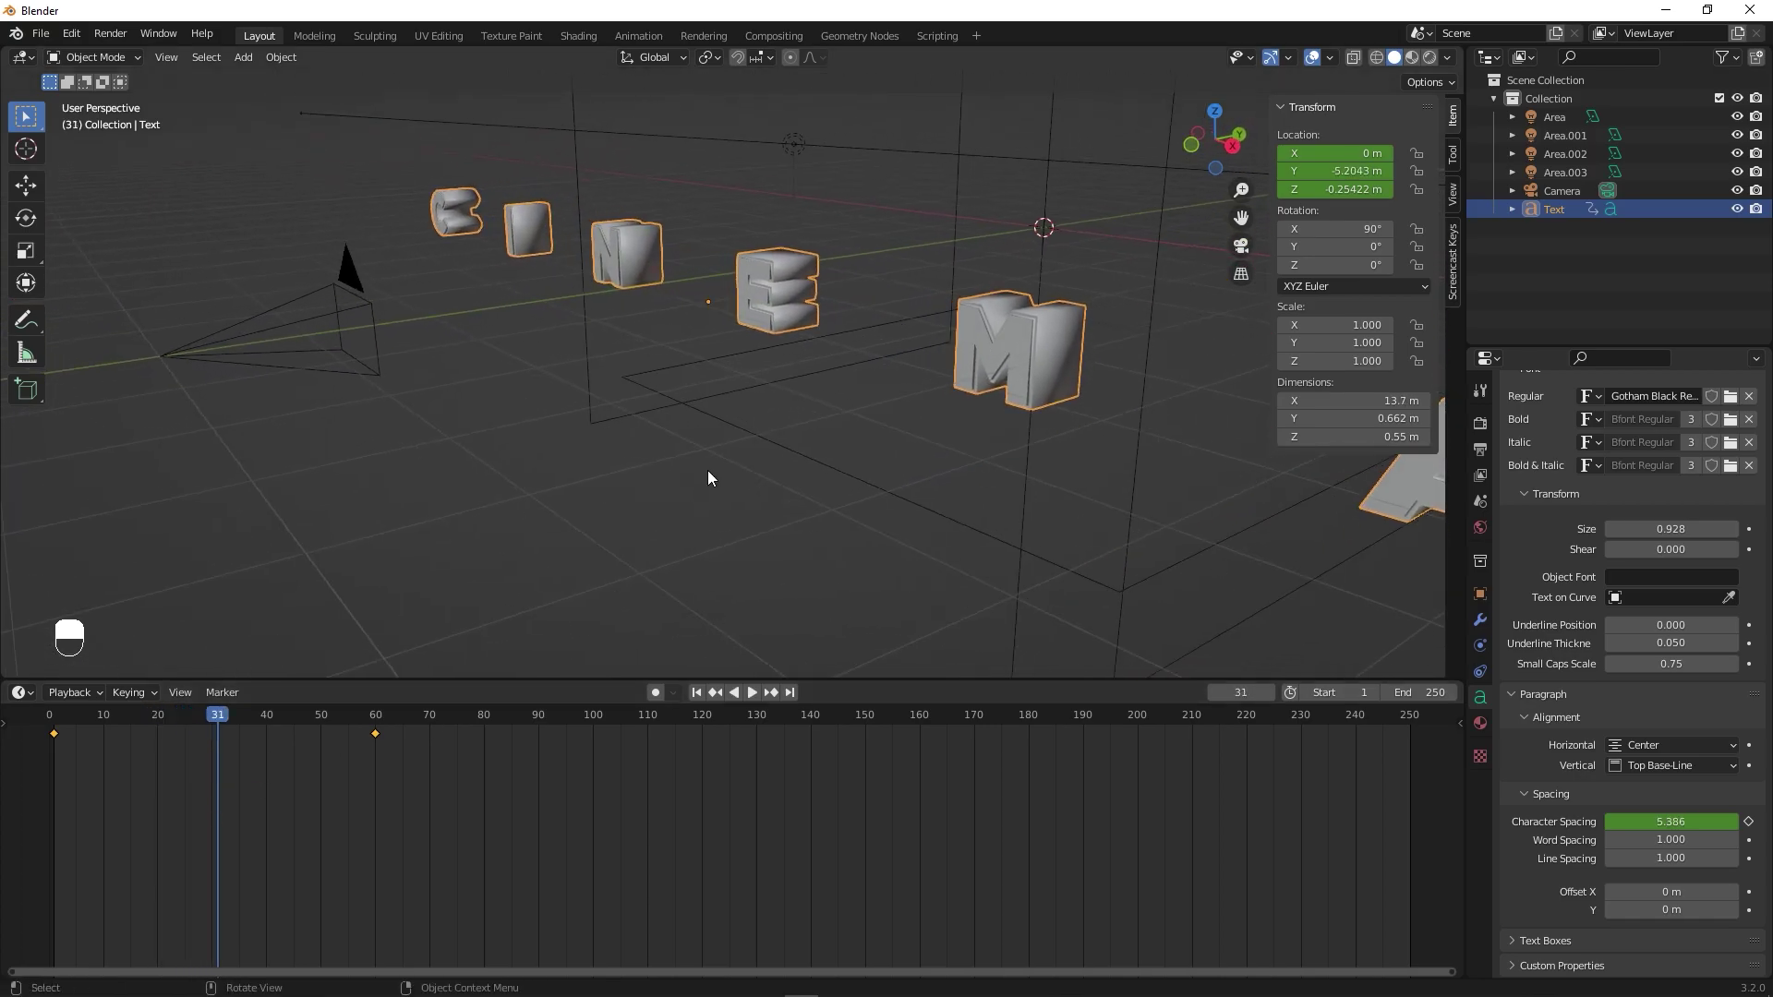
key("KP_0")
key("space")
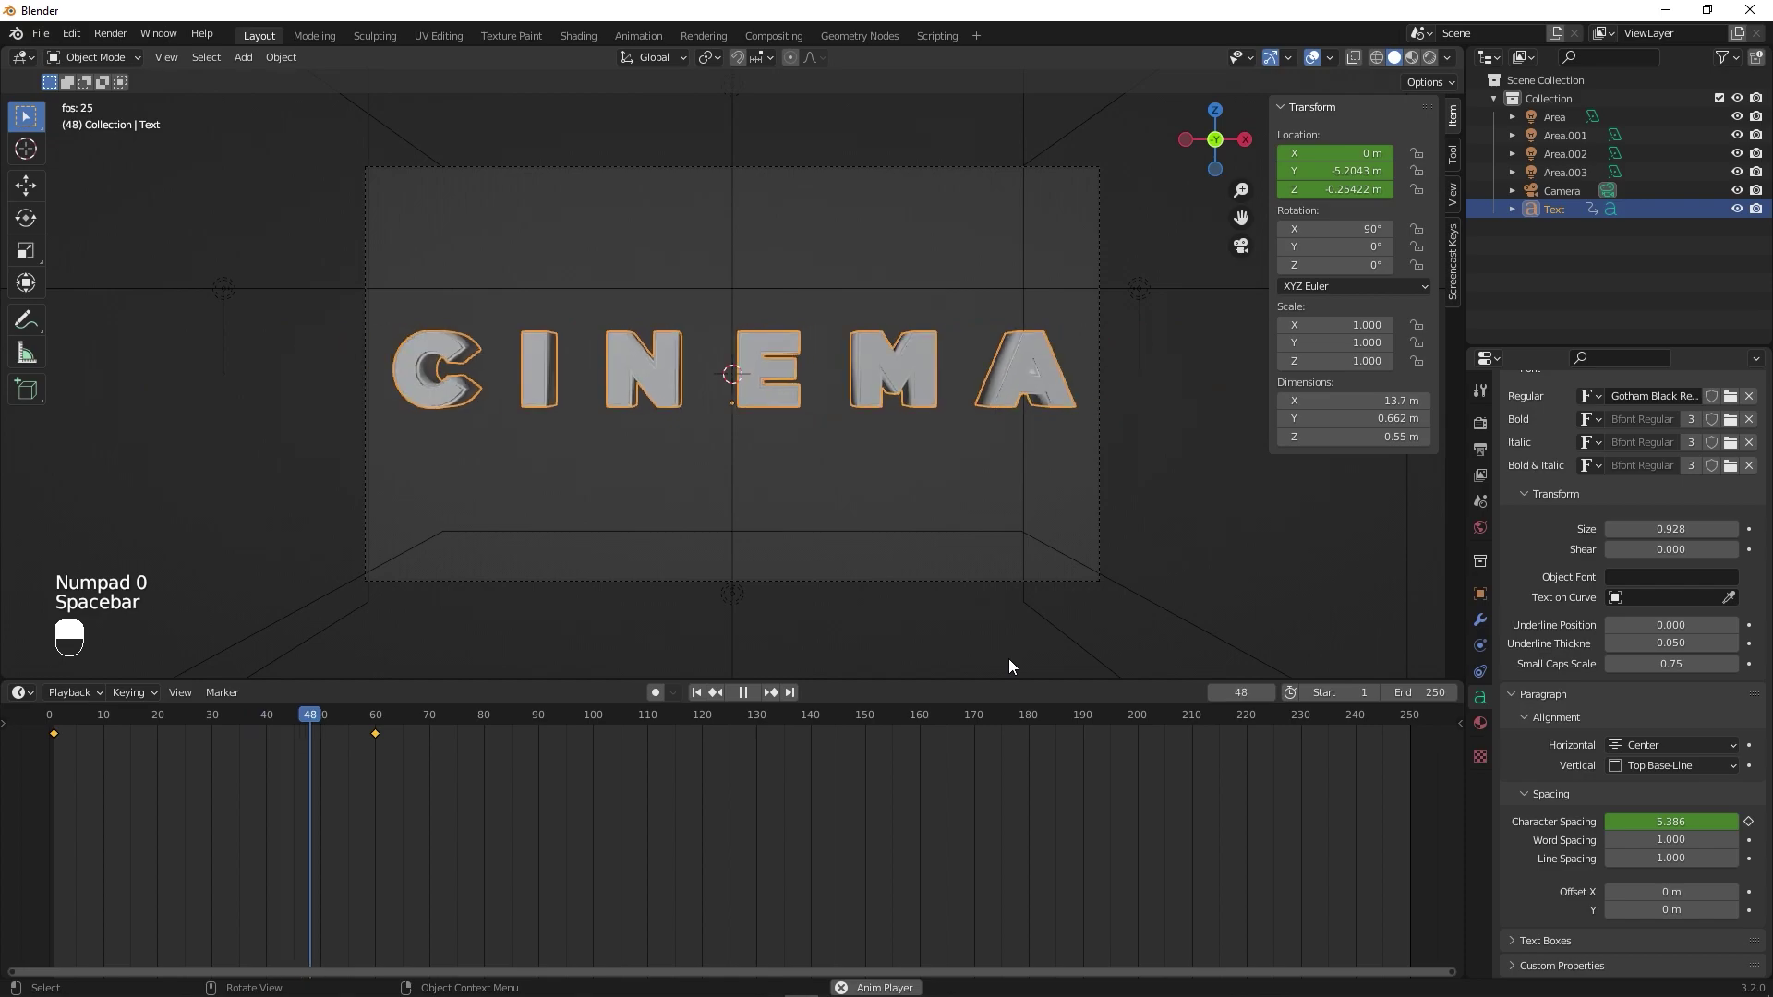
key("space")
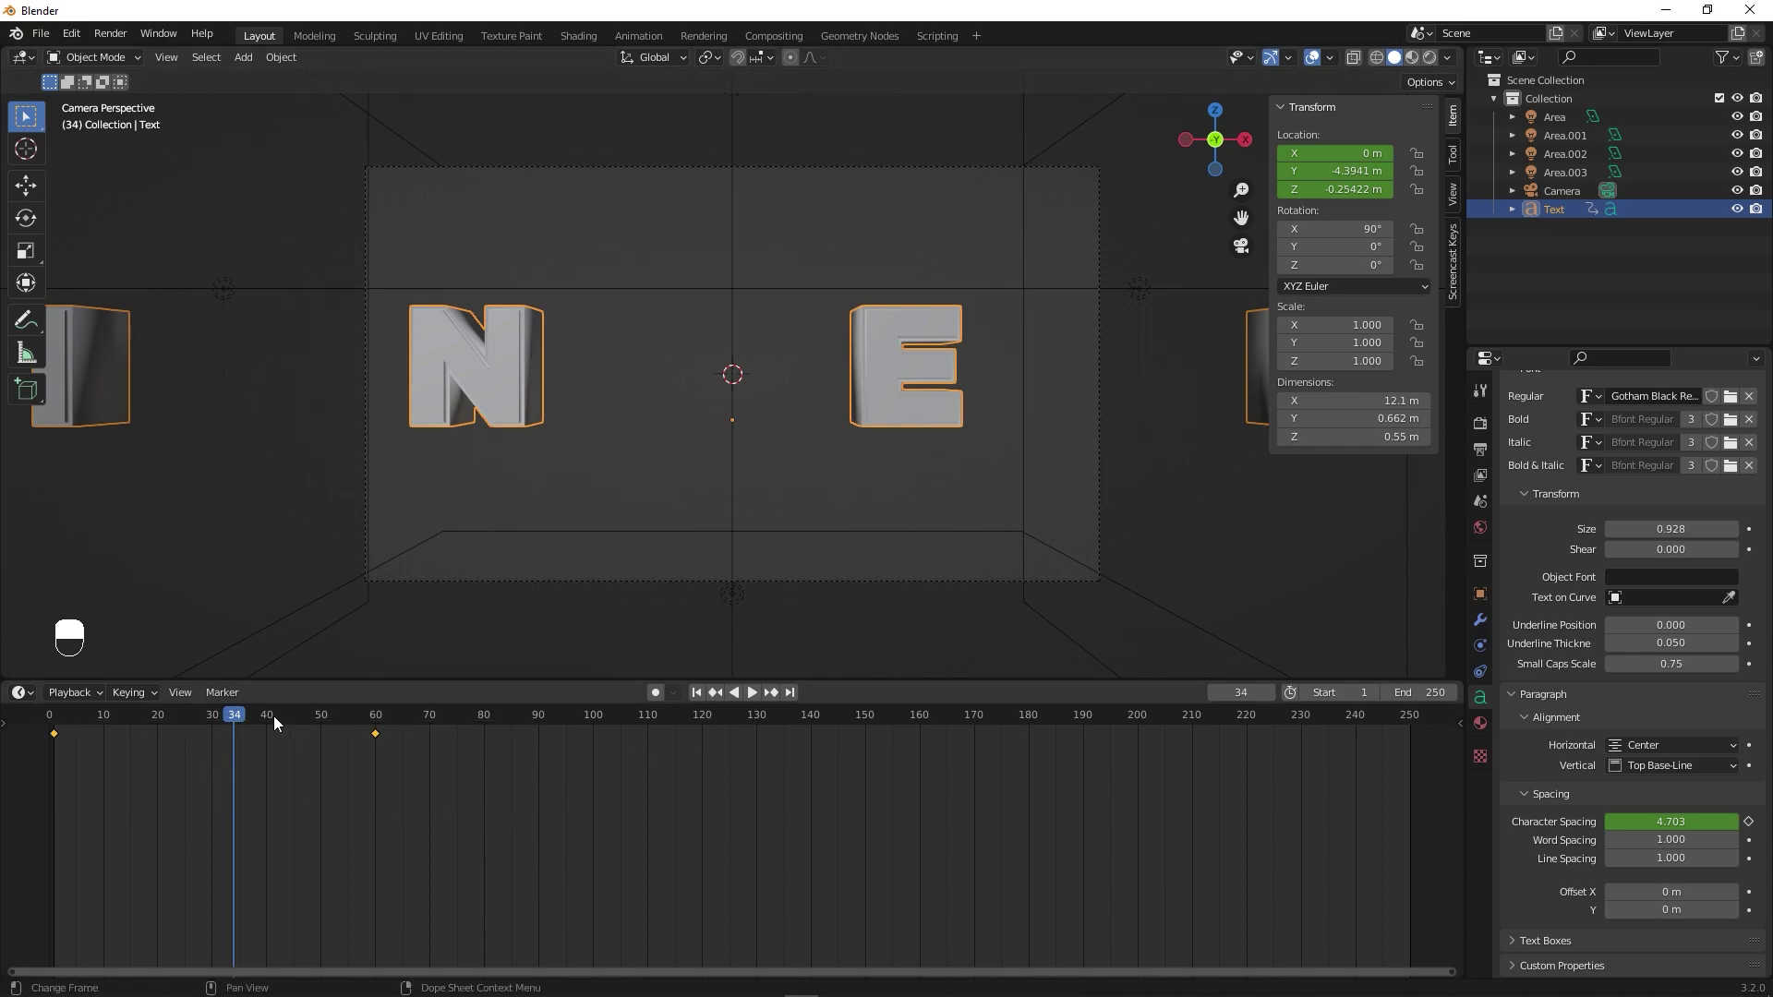
left_click_drag(38, 699, 282, 856)
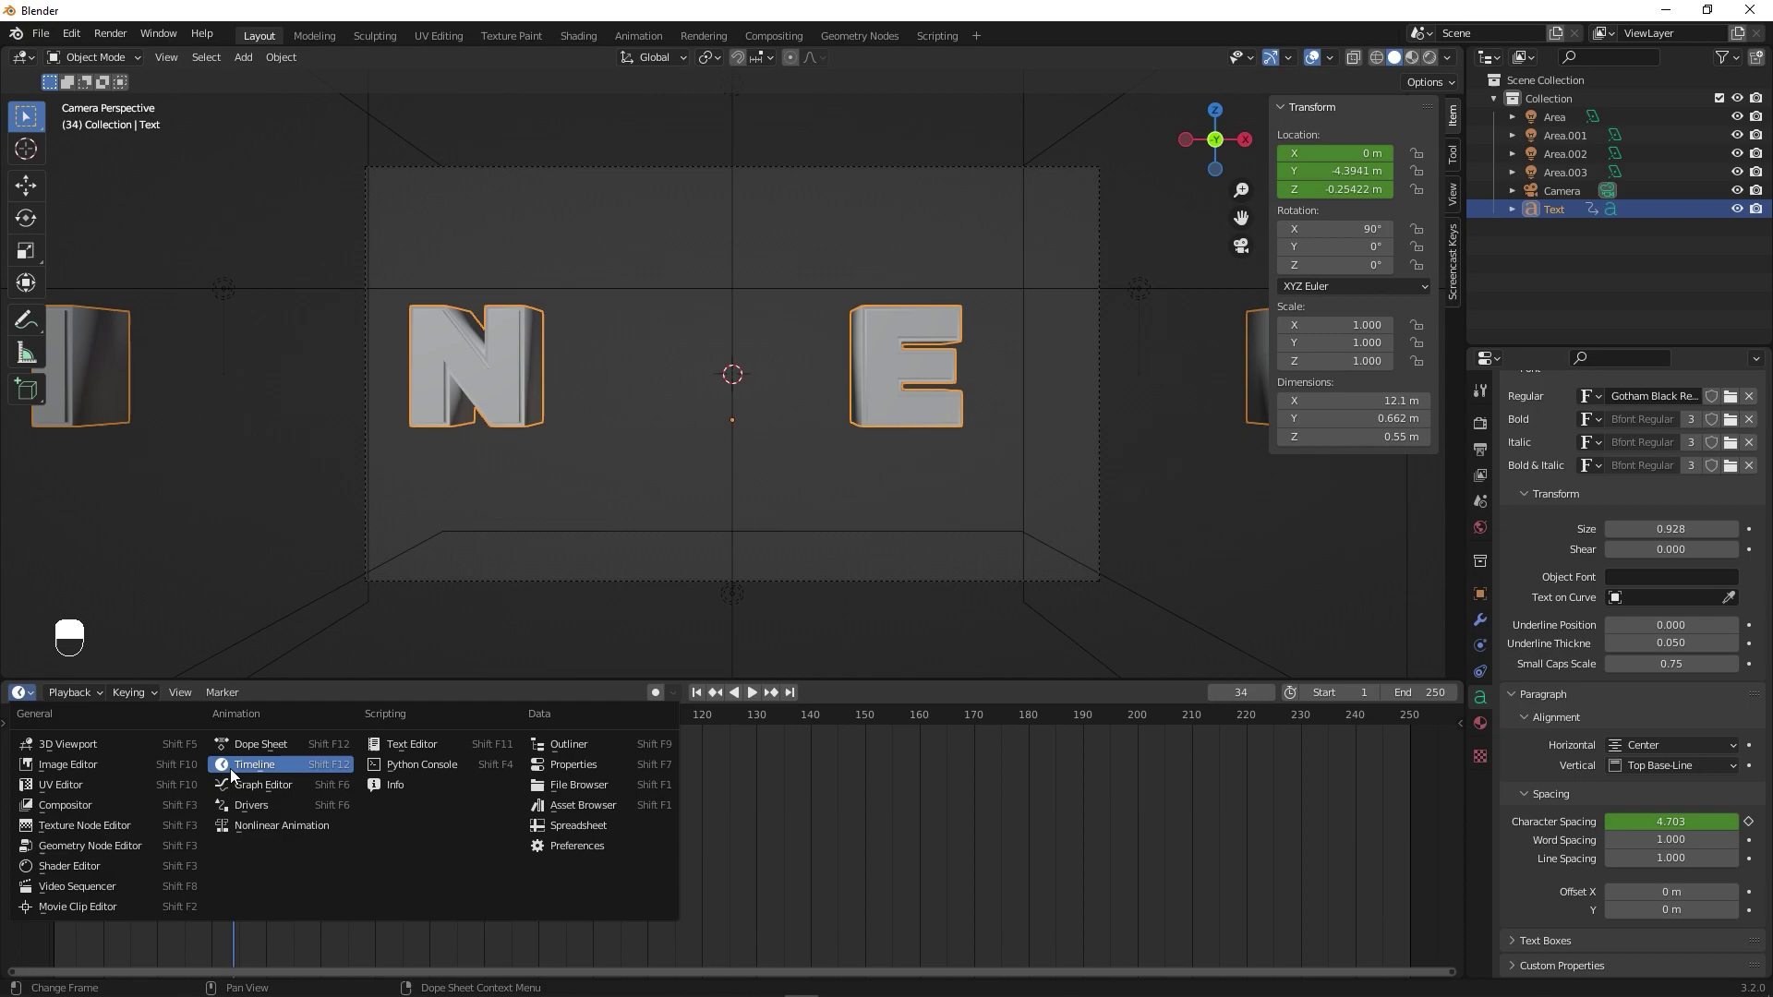
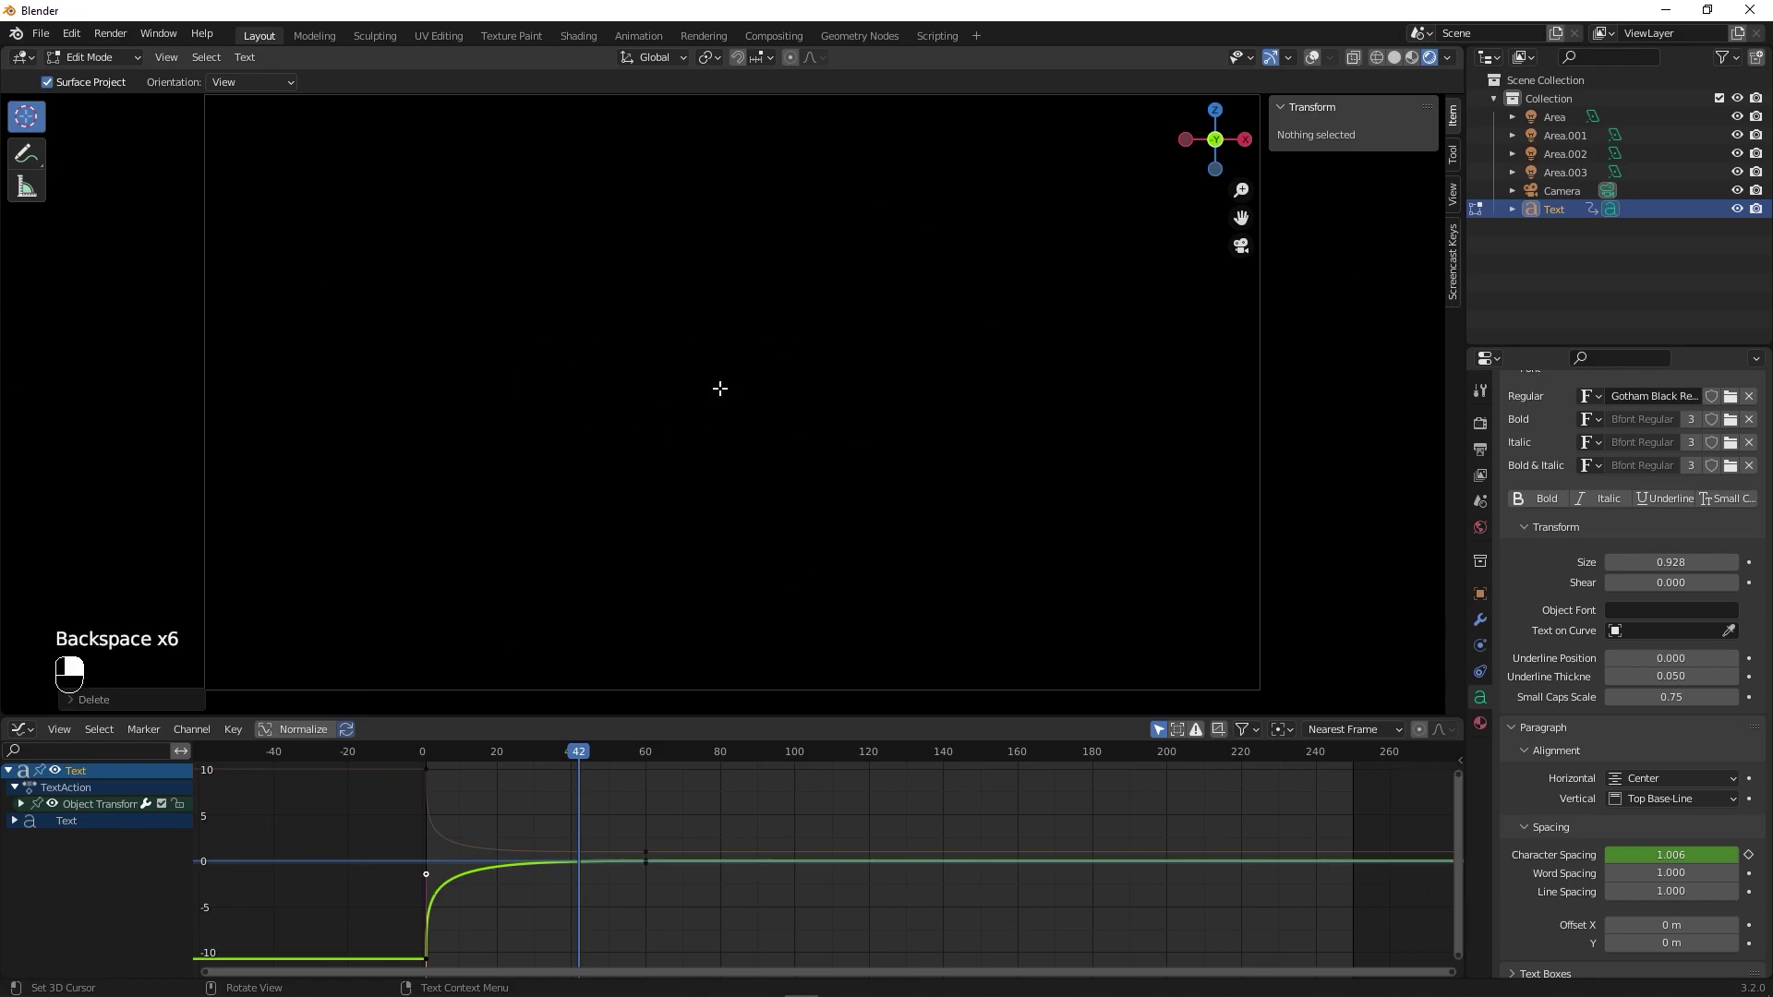
- Retype the title as MOTION and leave edit mode, briefly playing the animation
key("shift+m")
key("shift+o")
key("shift+t")
key("shift+i")
key("shift+o")
key("shift+n")
key("Tab")
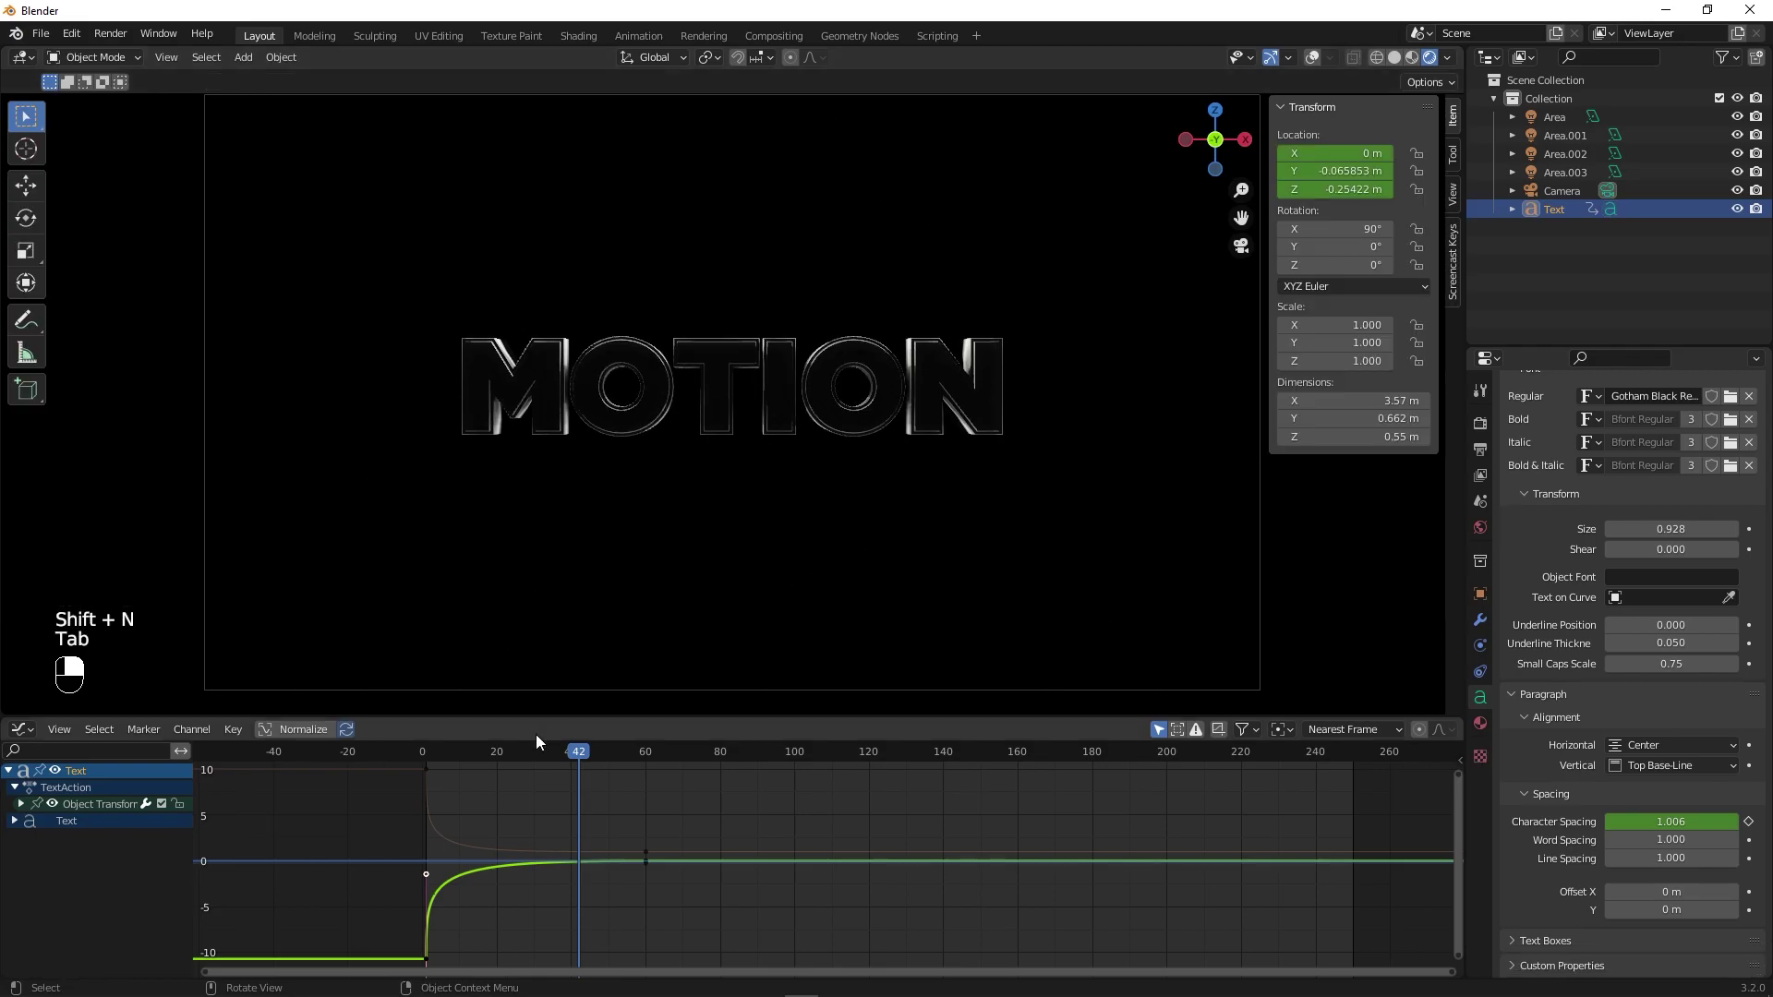
key("space")
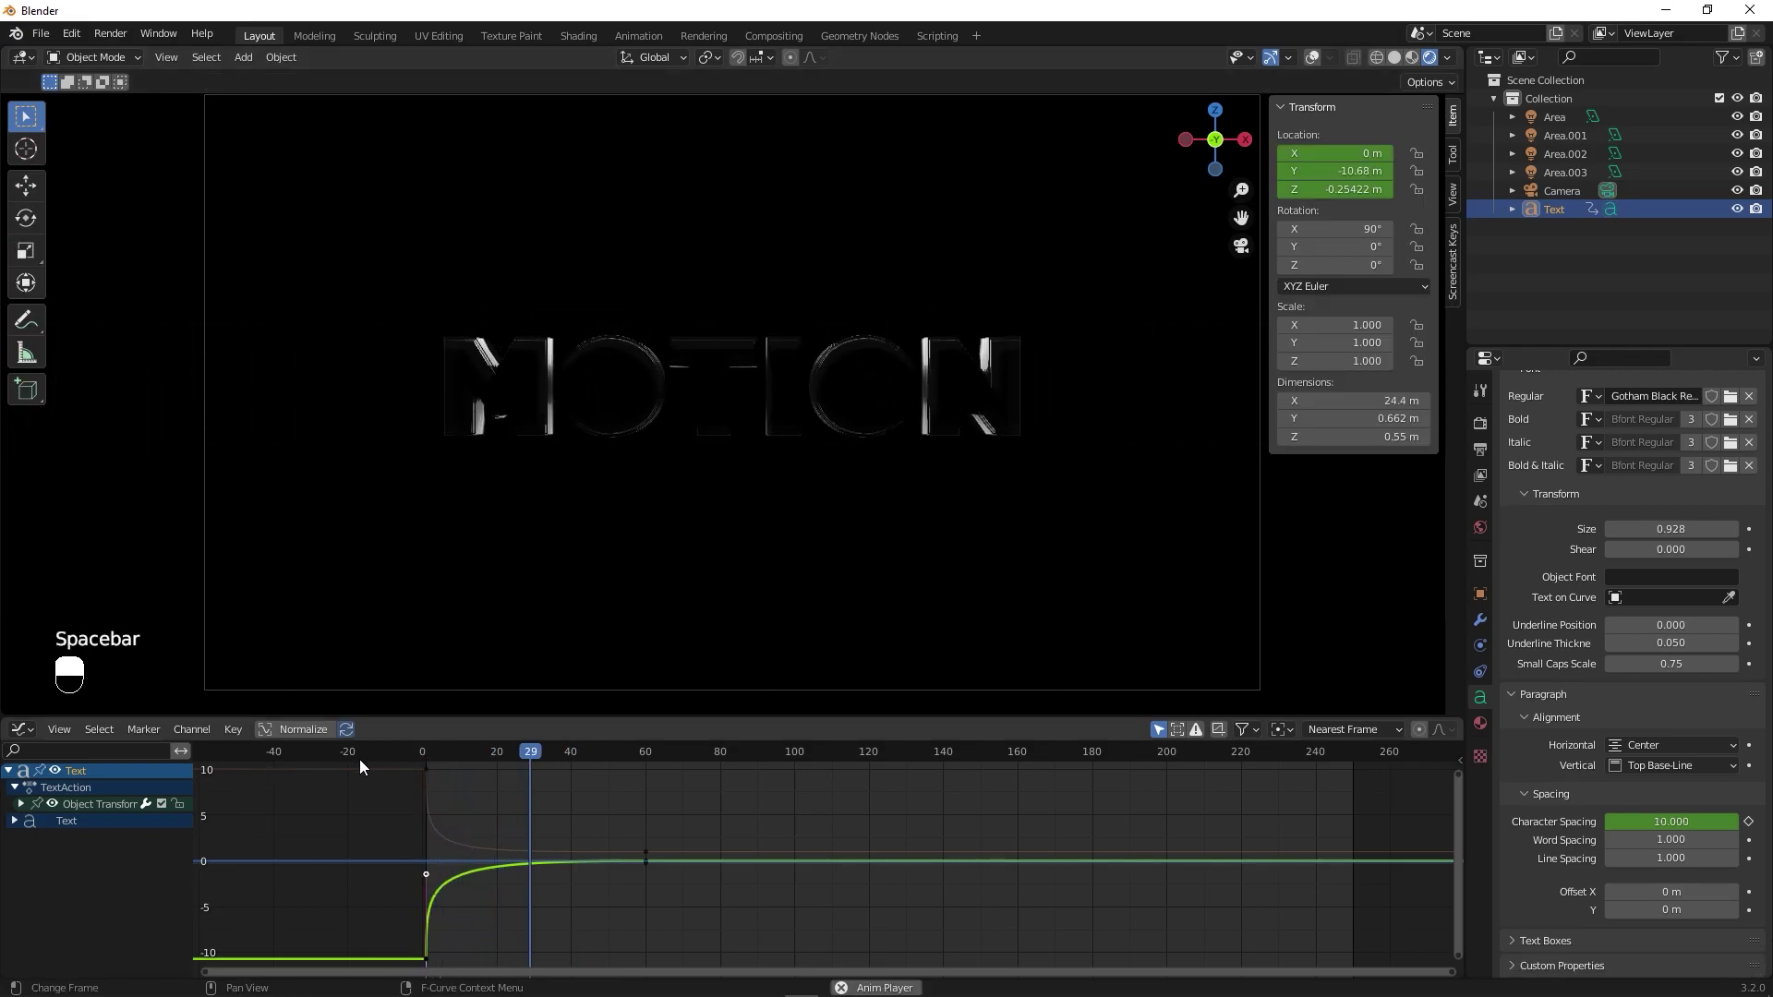
key("space")
- Switch to Solid shading and add a fifth area light at the origin
left_click_drag(776, 768, 640, 766)
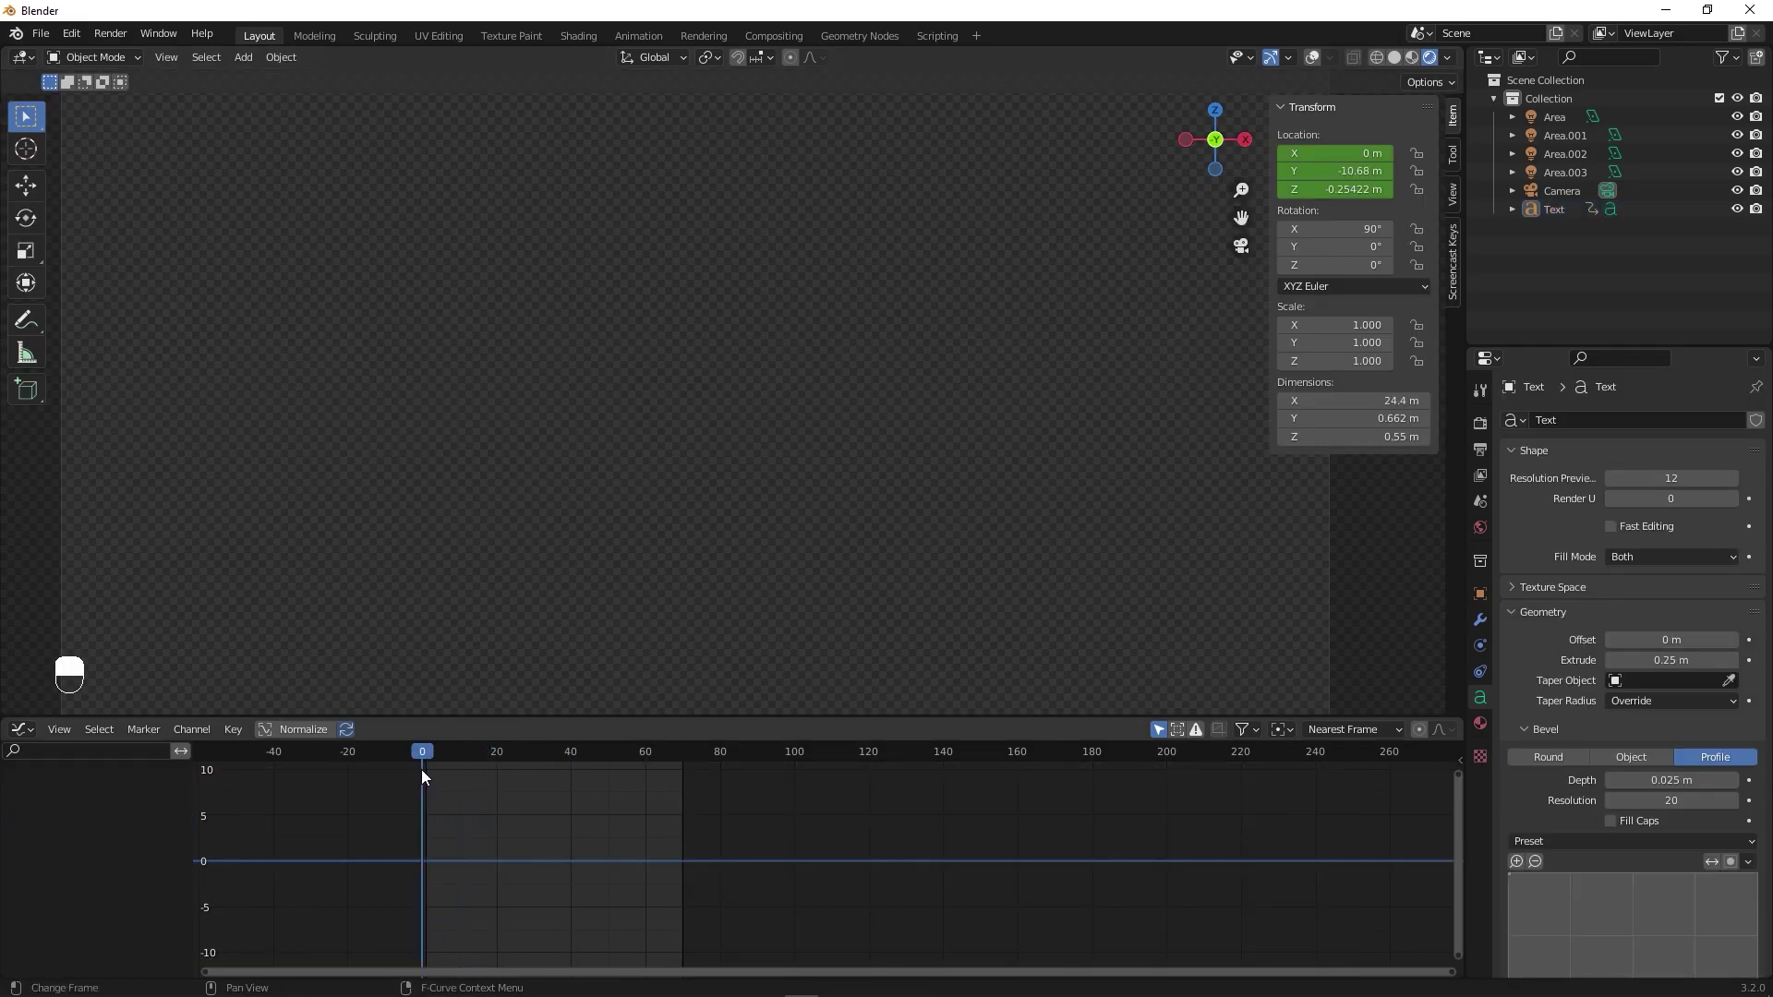
left_click_drag(443, 776, 817, 474)
left_click_drag(817, 473, 1385, 72)
key("shift+a")
middle_click(1394, 65)
key("KP_0")
left_click_drag(876, 498, 894, 455)
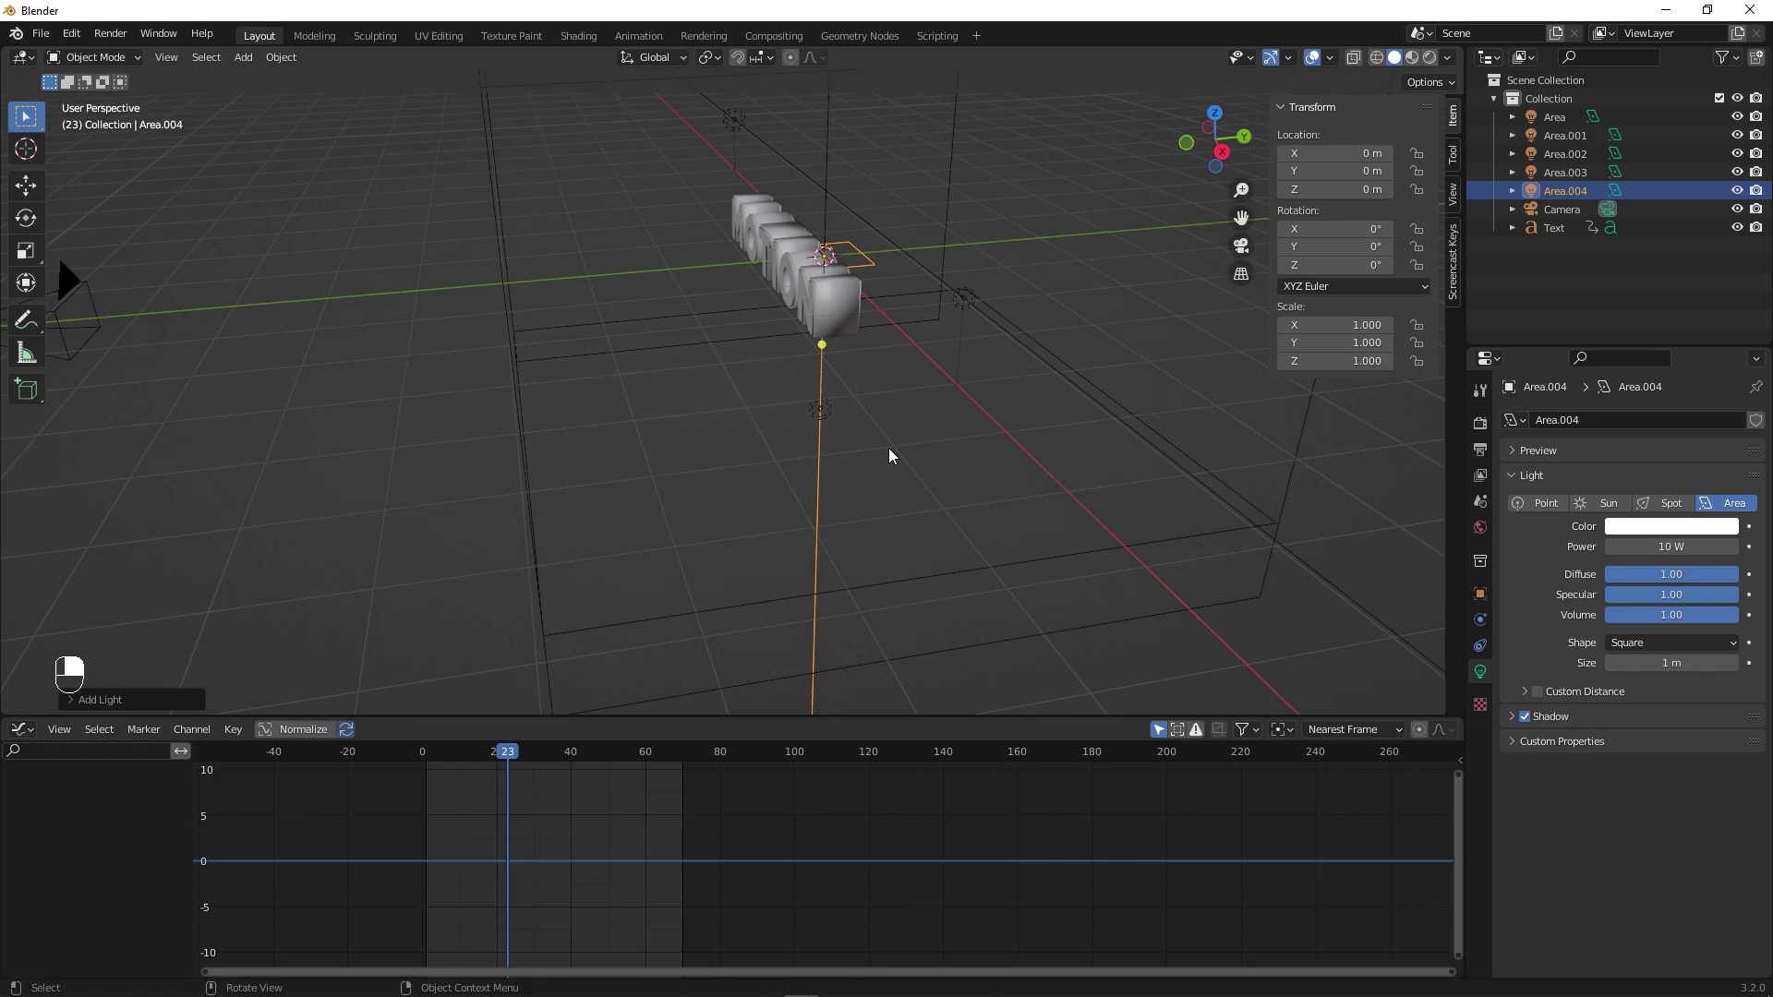
- Rotate the light 90° on X, stretch it into a strip before MOTION, set 100 W, tilt Y about -23.7°
key("r")
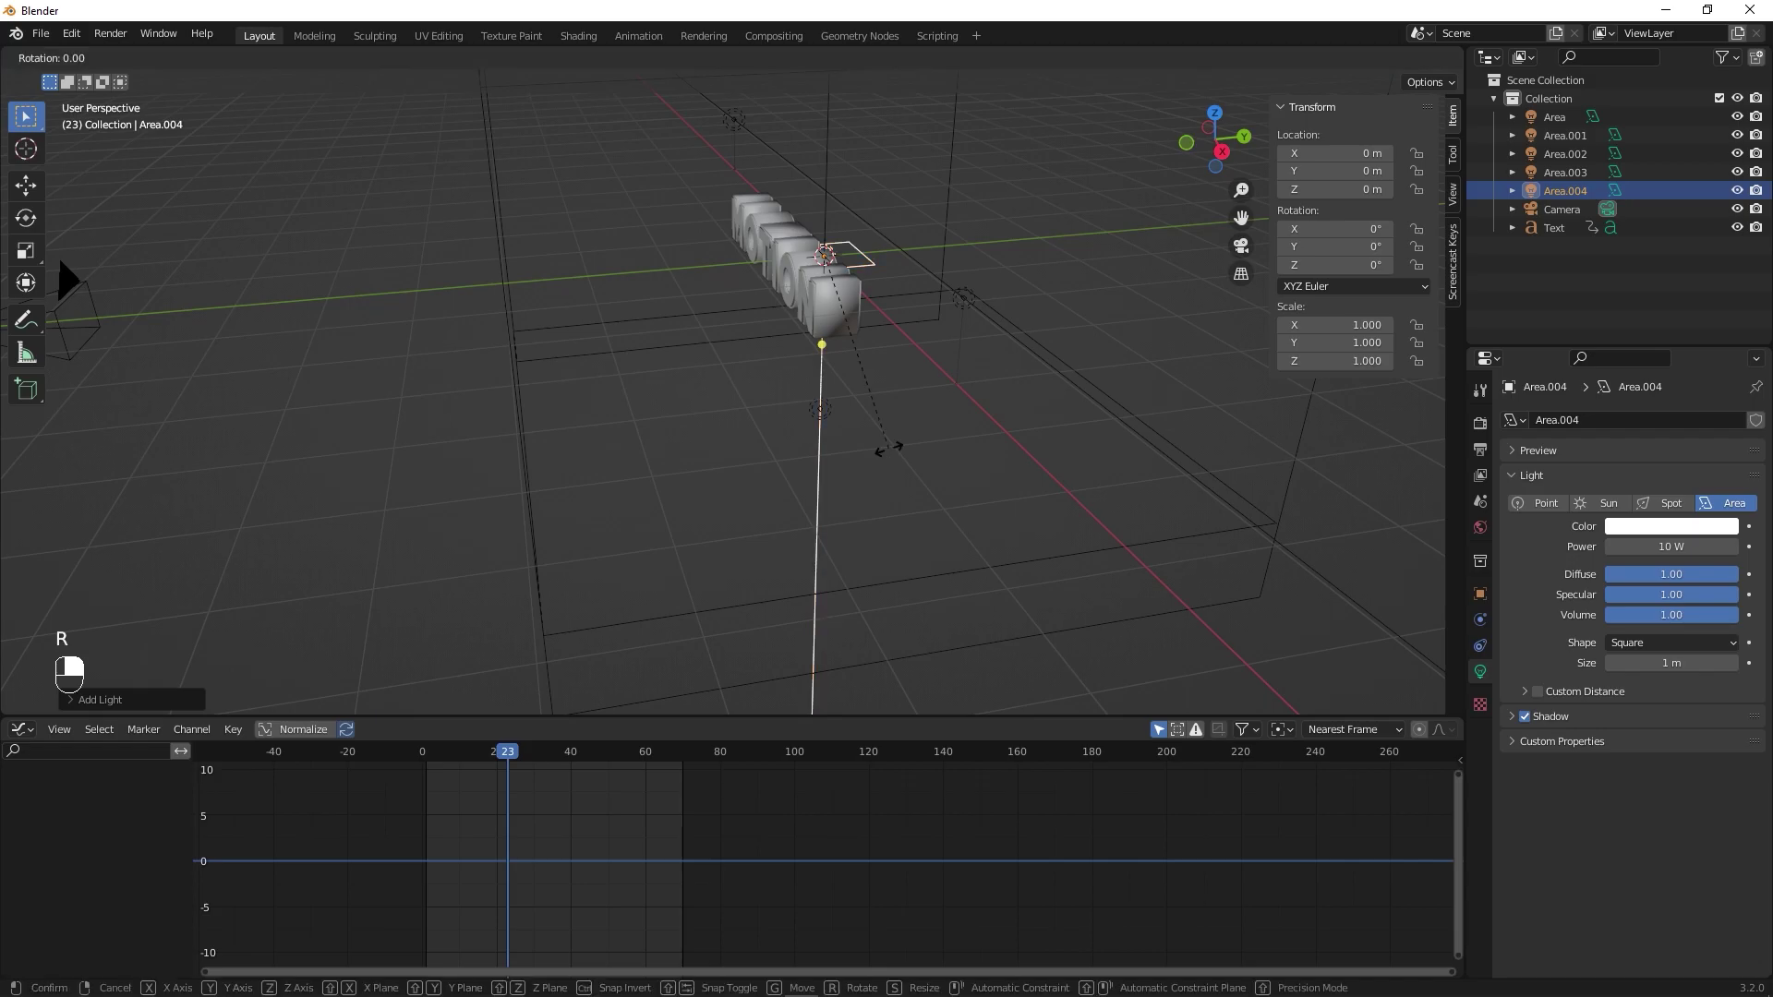
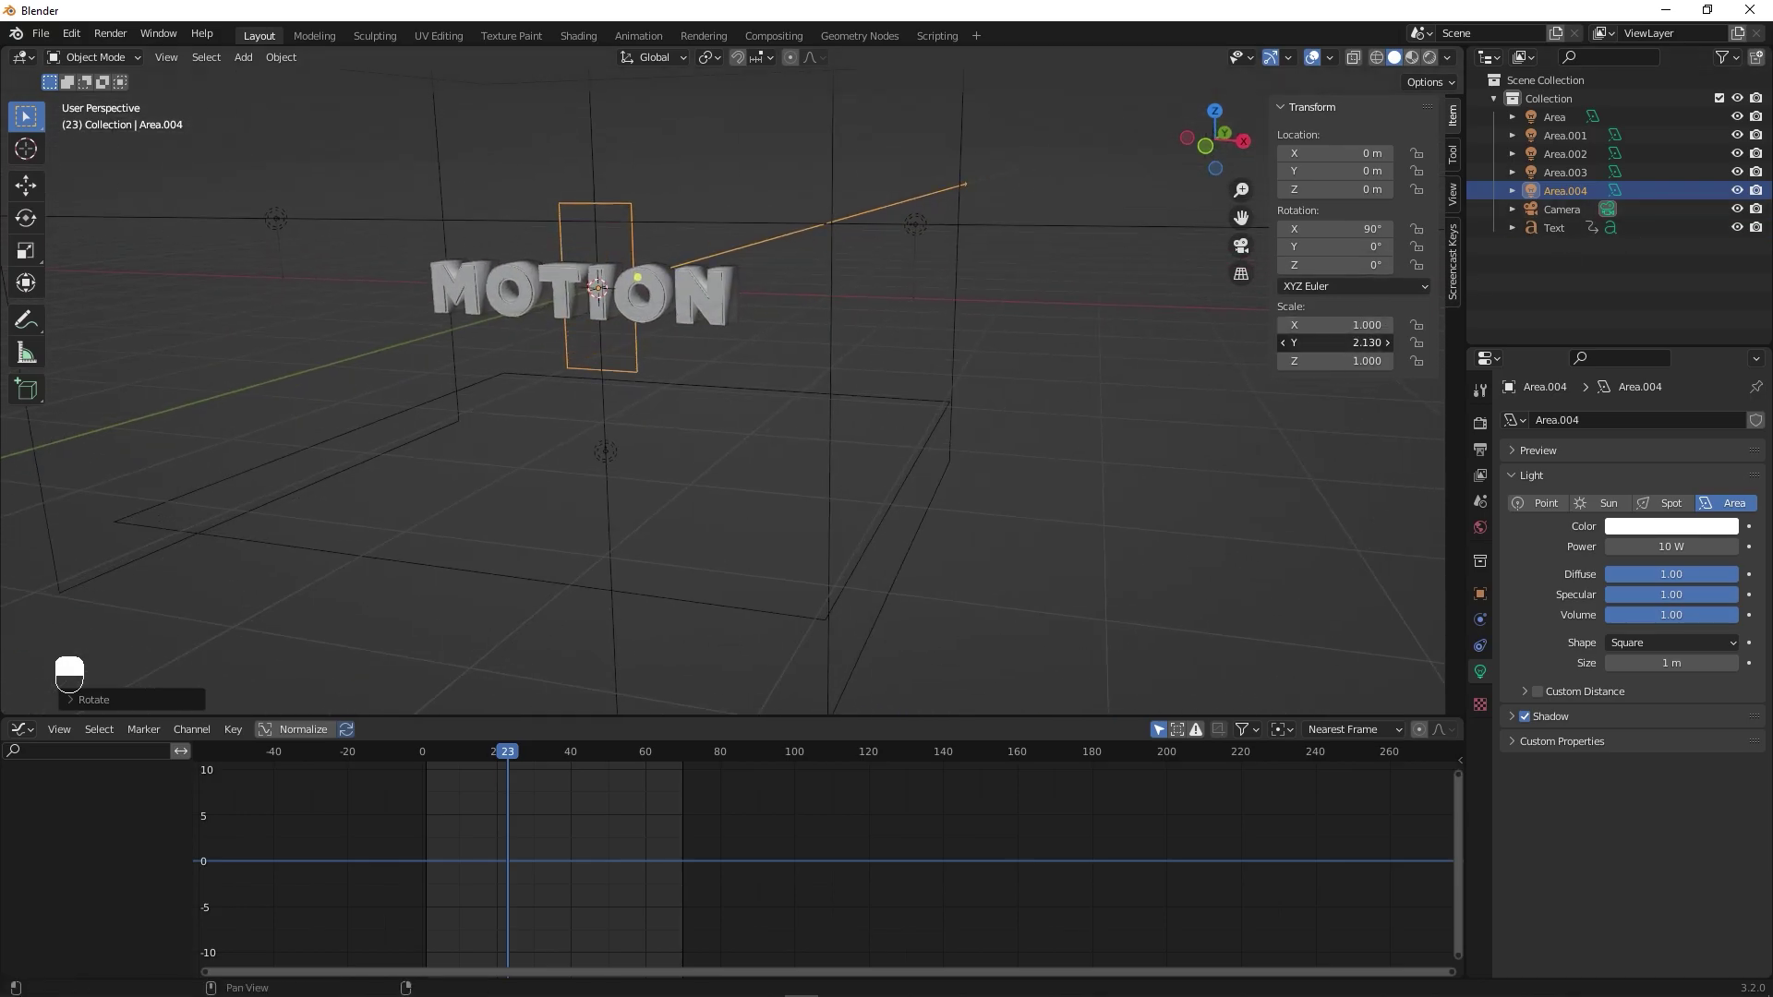
key("ctrl+z")
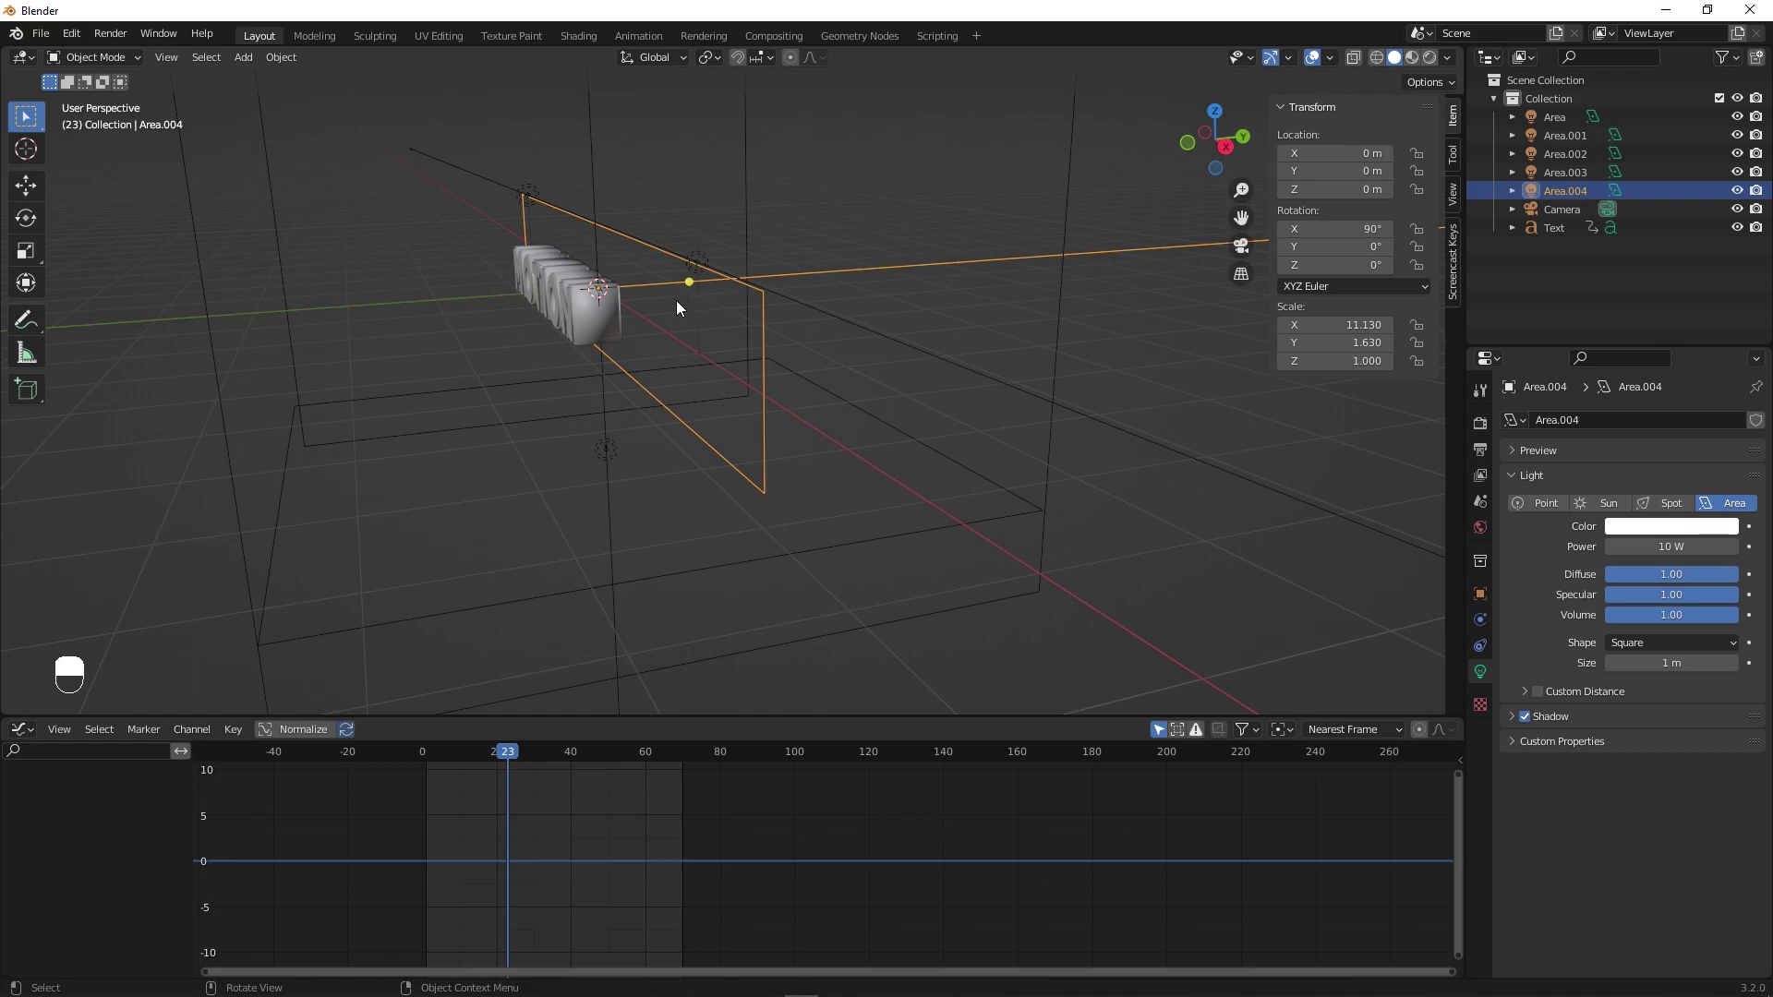
key("g")
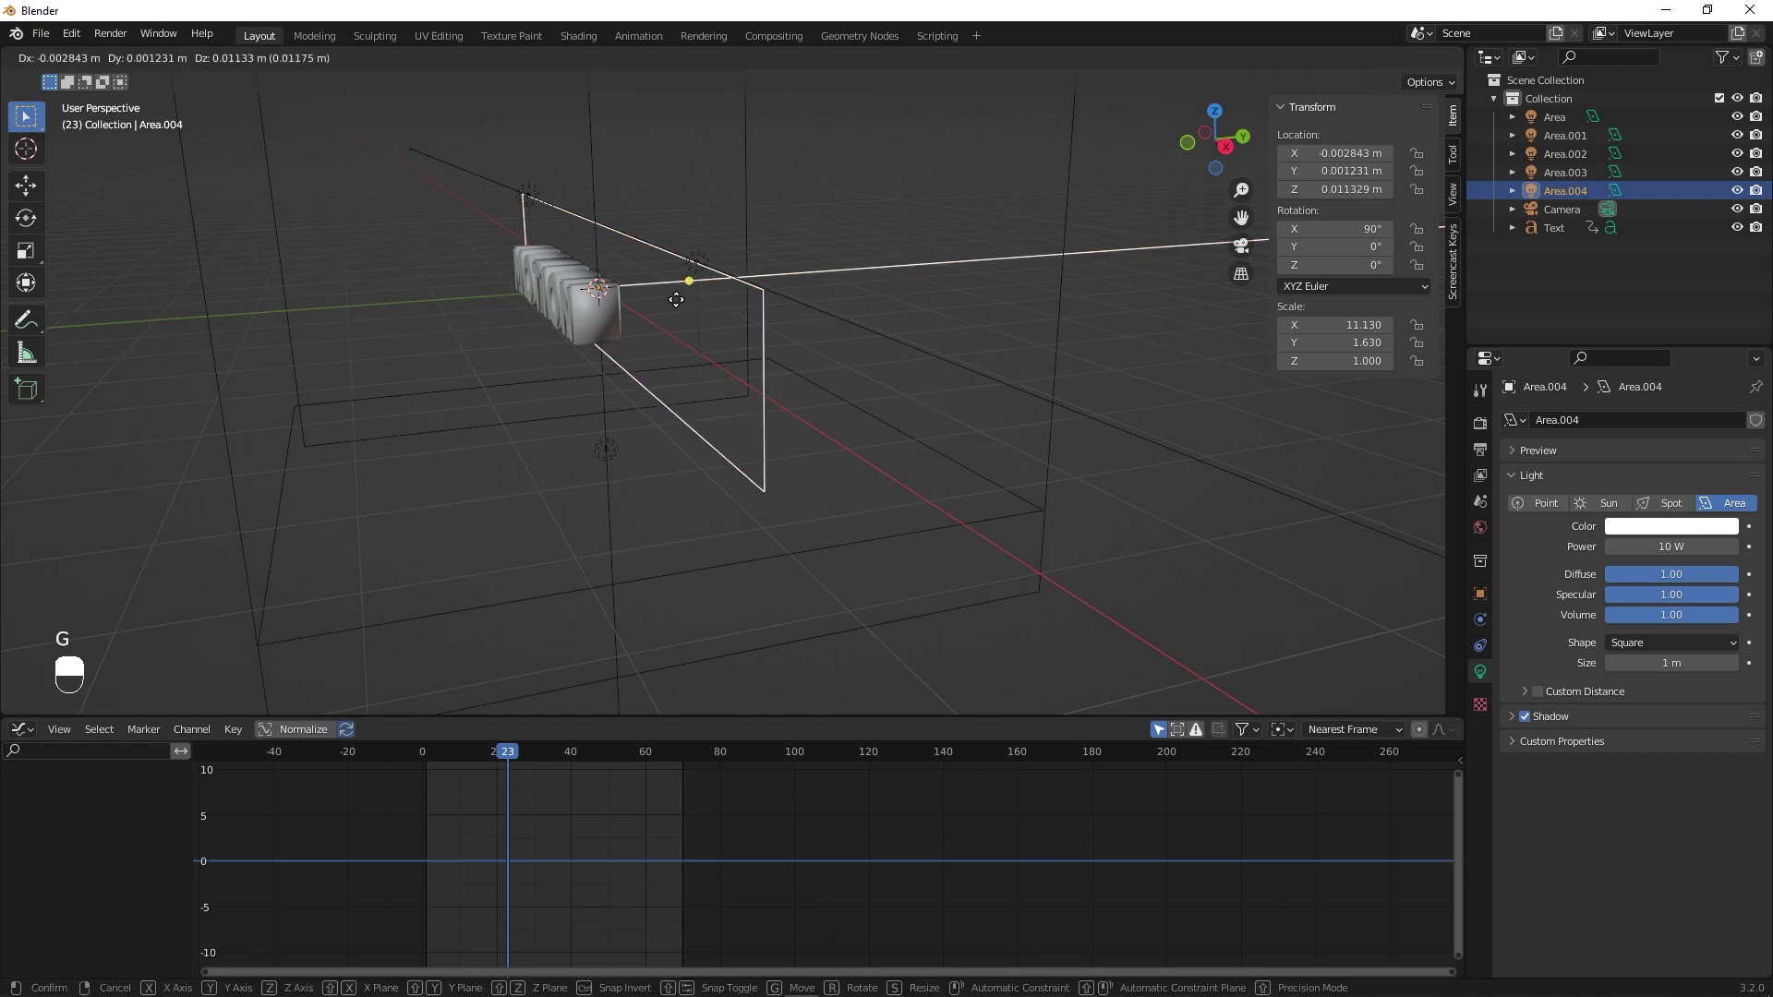
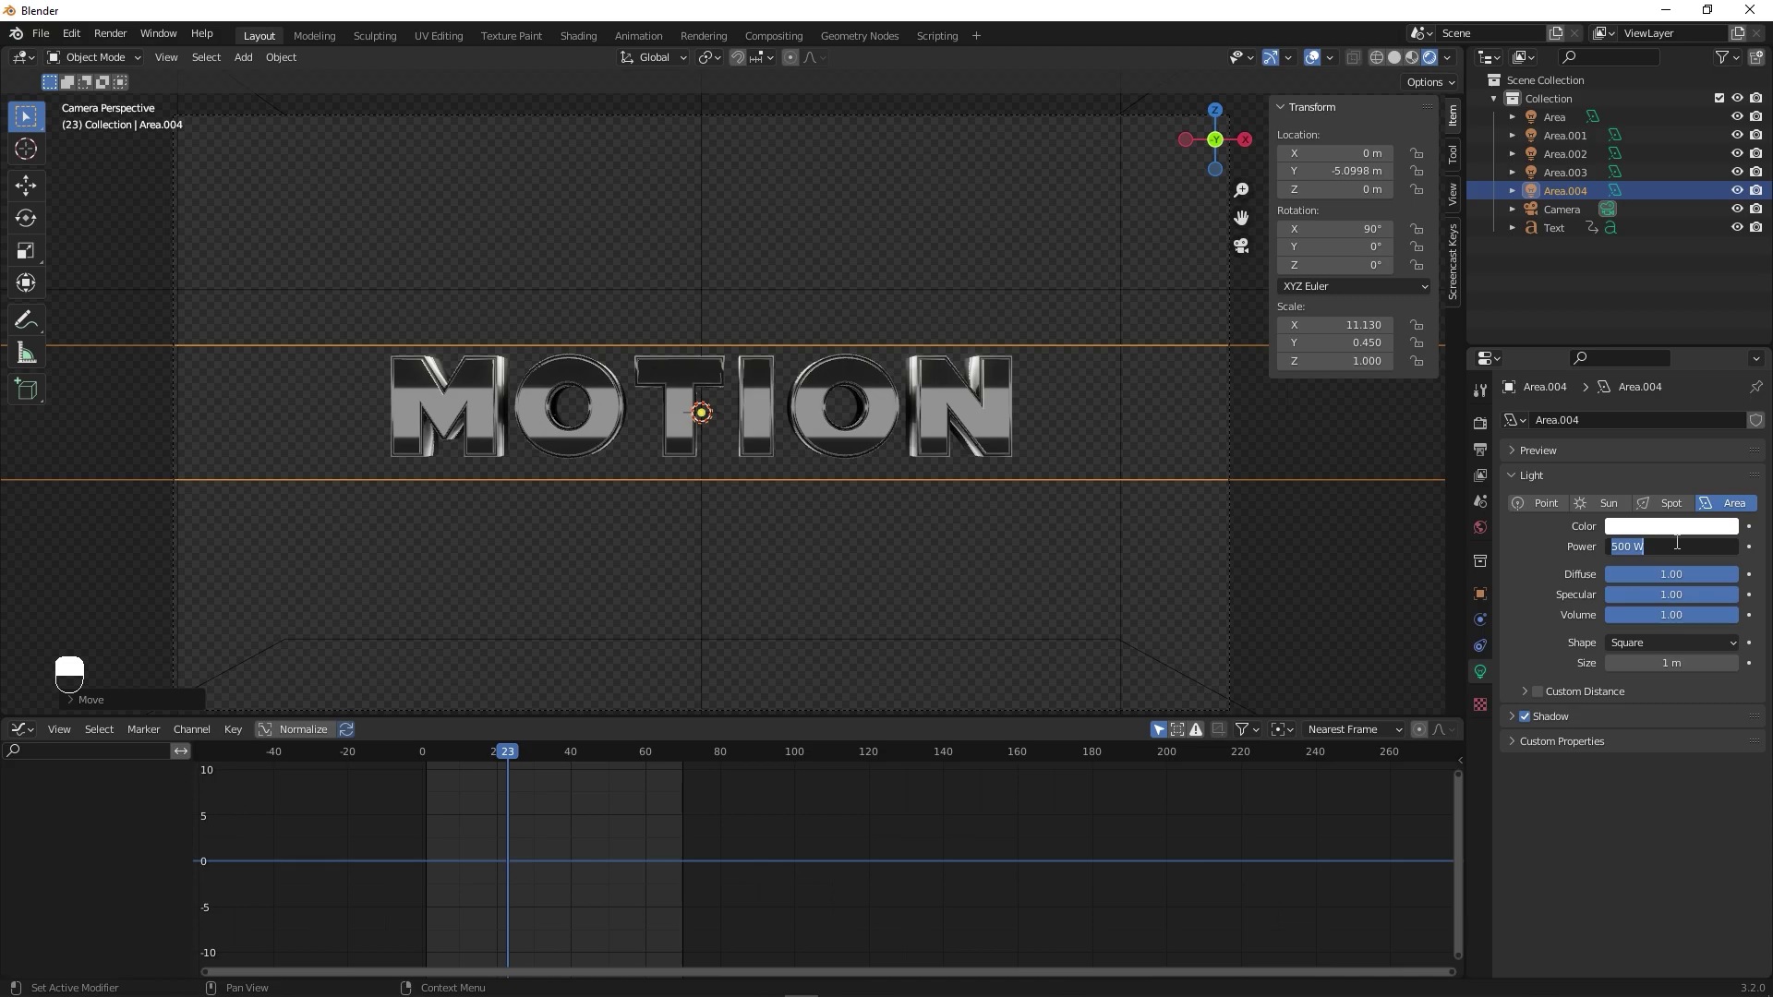
key("KP_0")
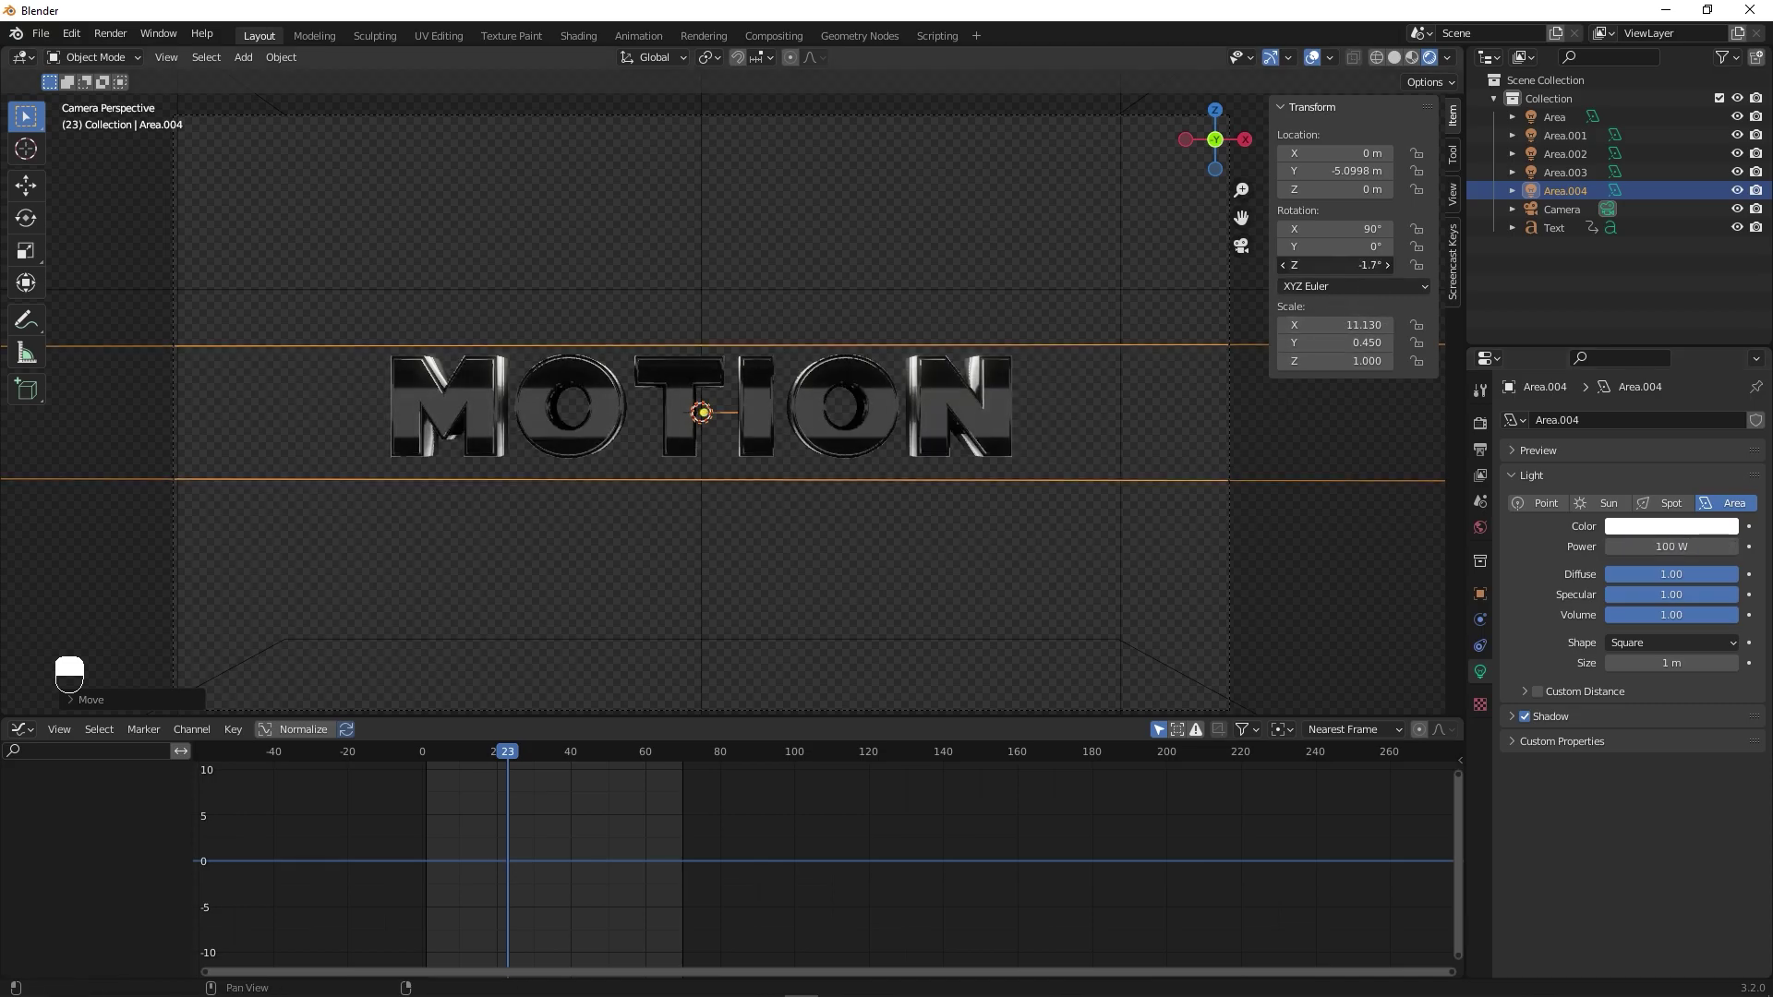
key("ctrl+z")
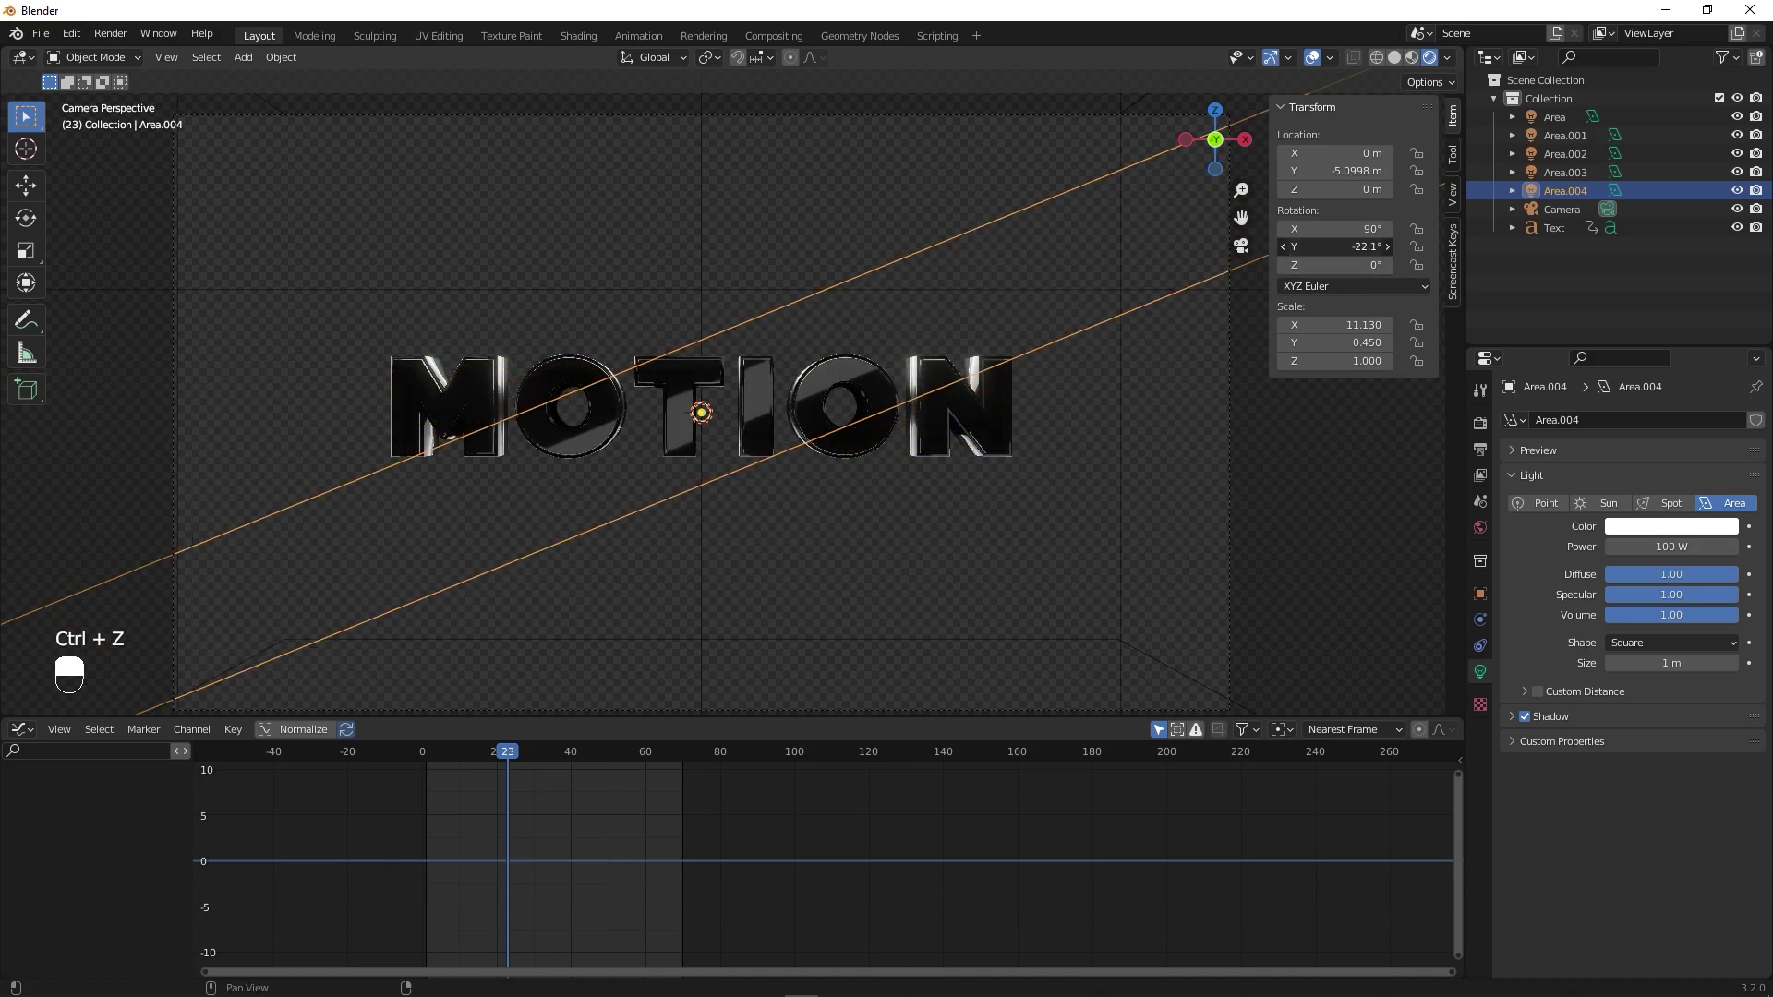
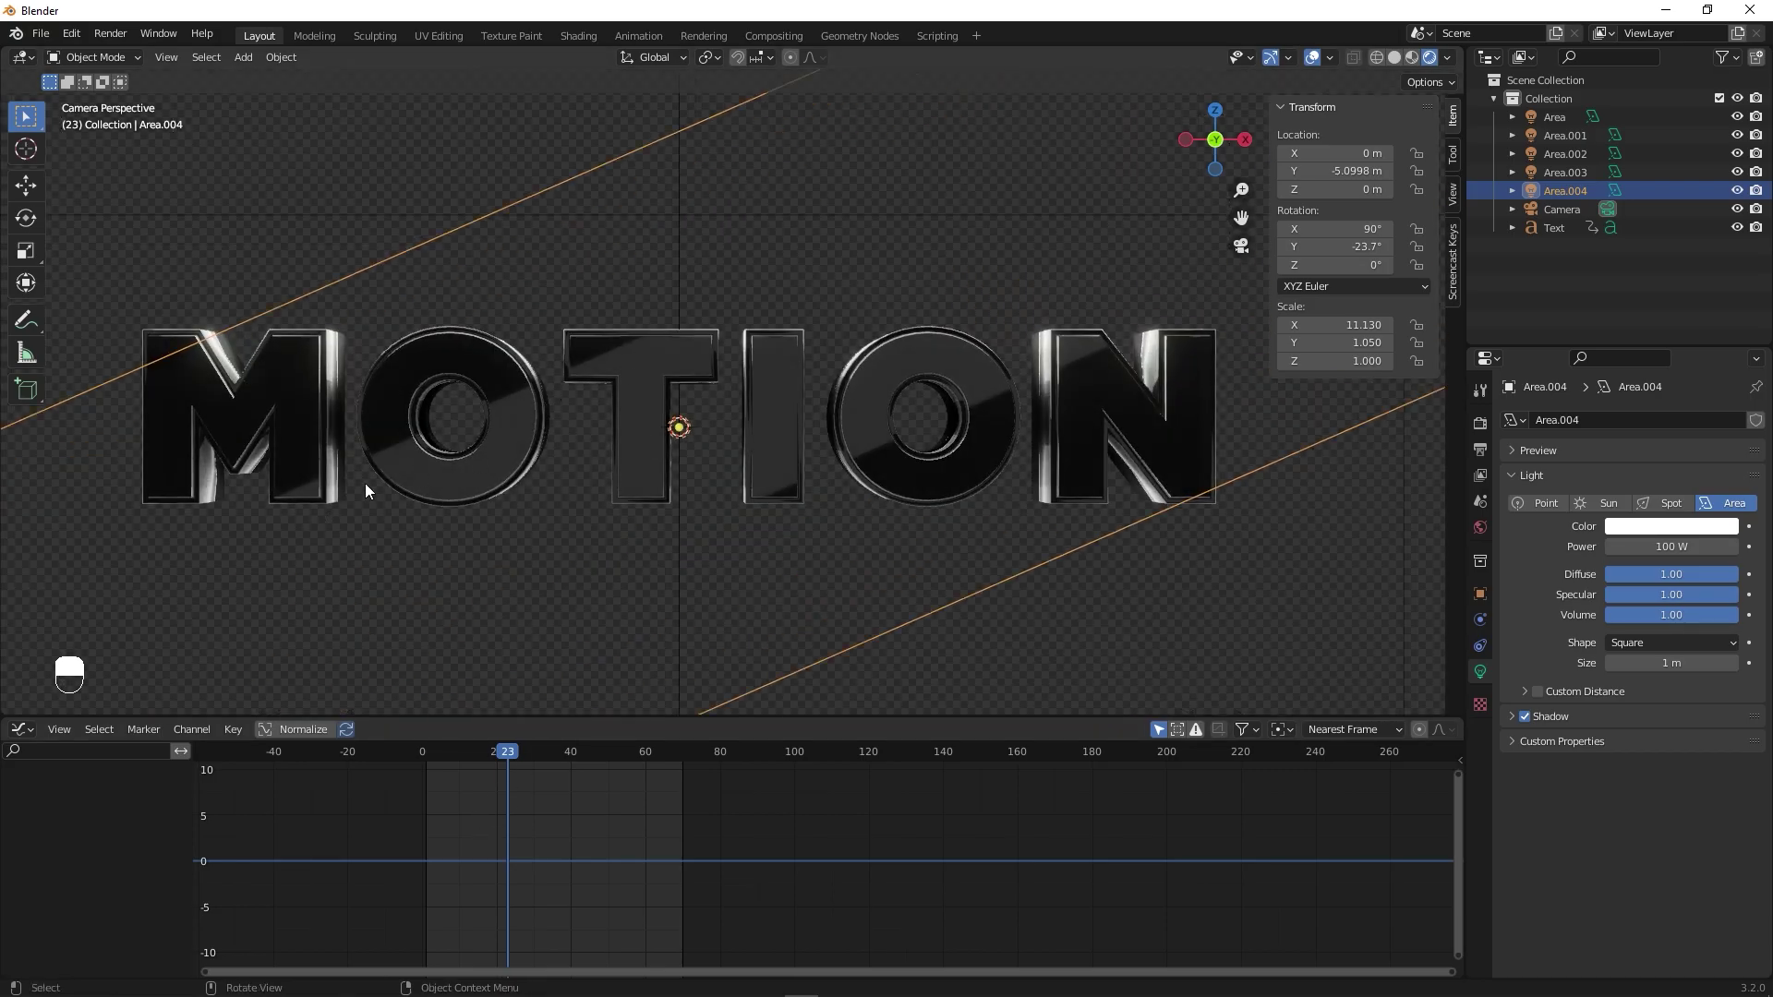
- Keyframe the strip light's starting location at frame 0 and play the sweep to check
left_click_drag(498, 414, 886, 319)
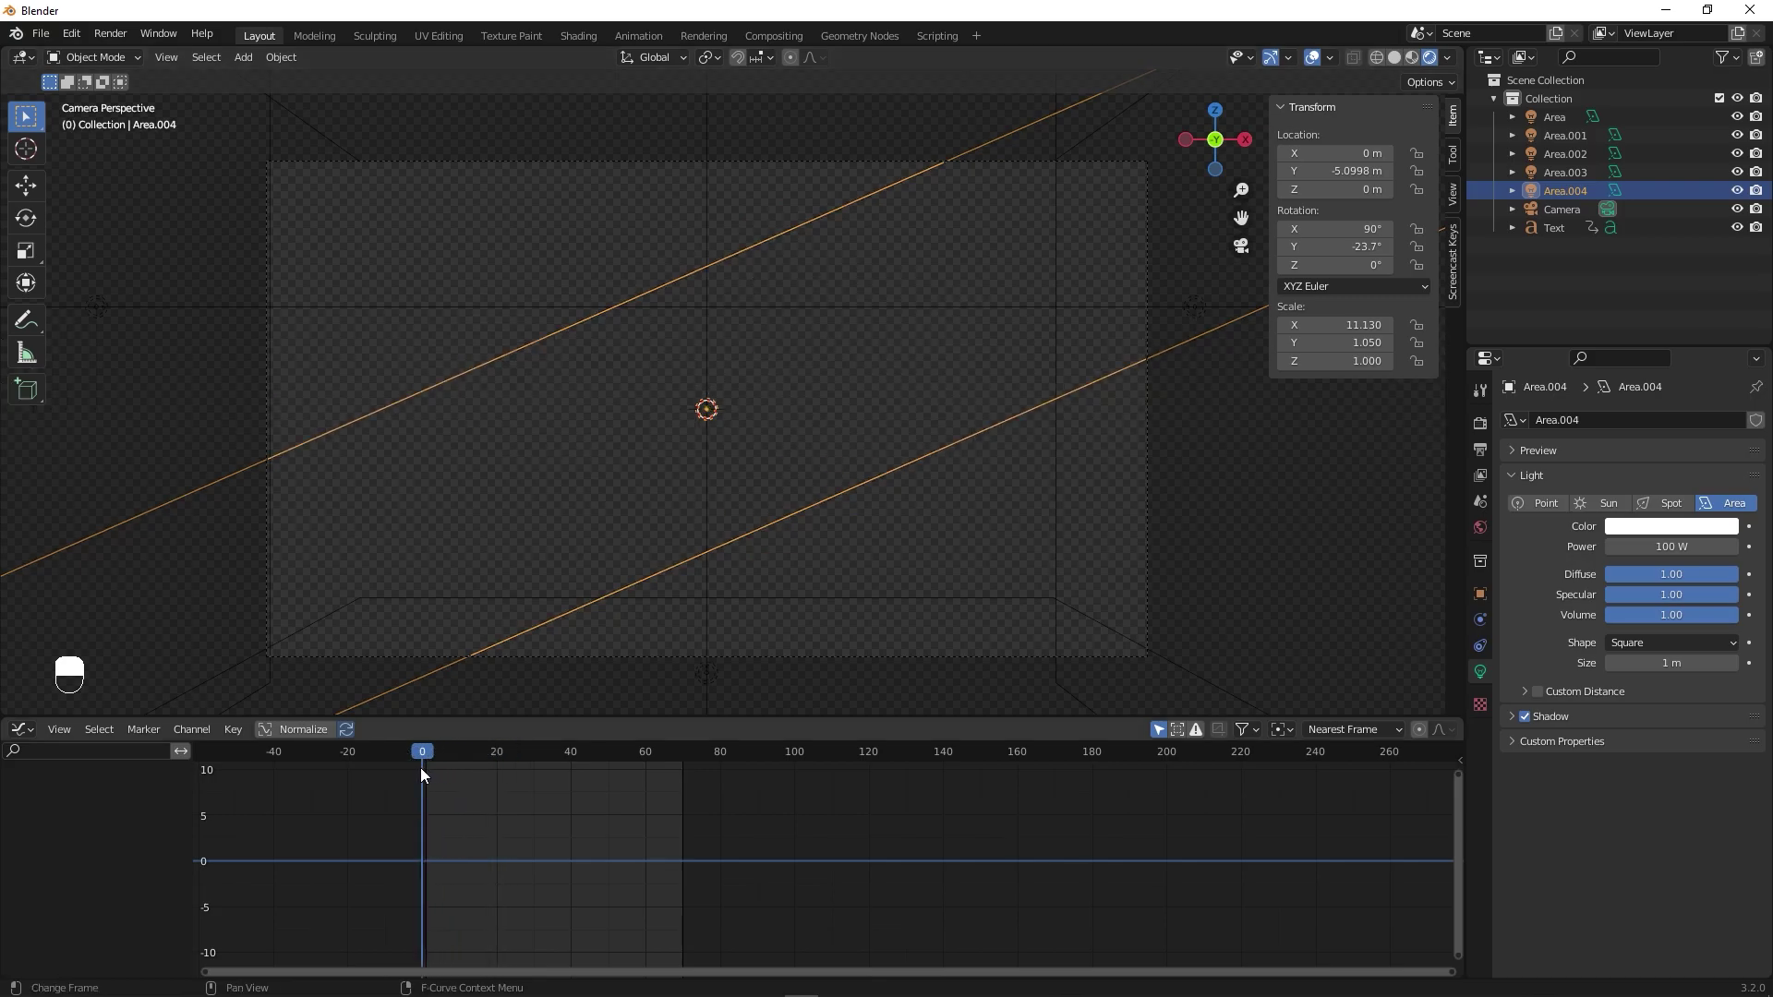
middle_click(506, 657)
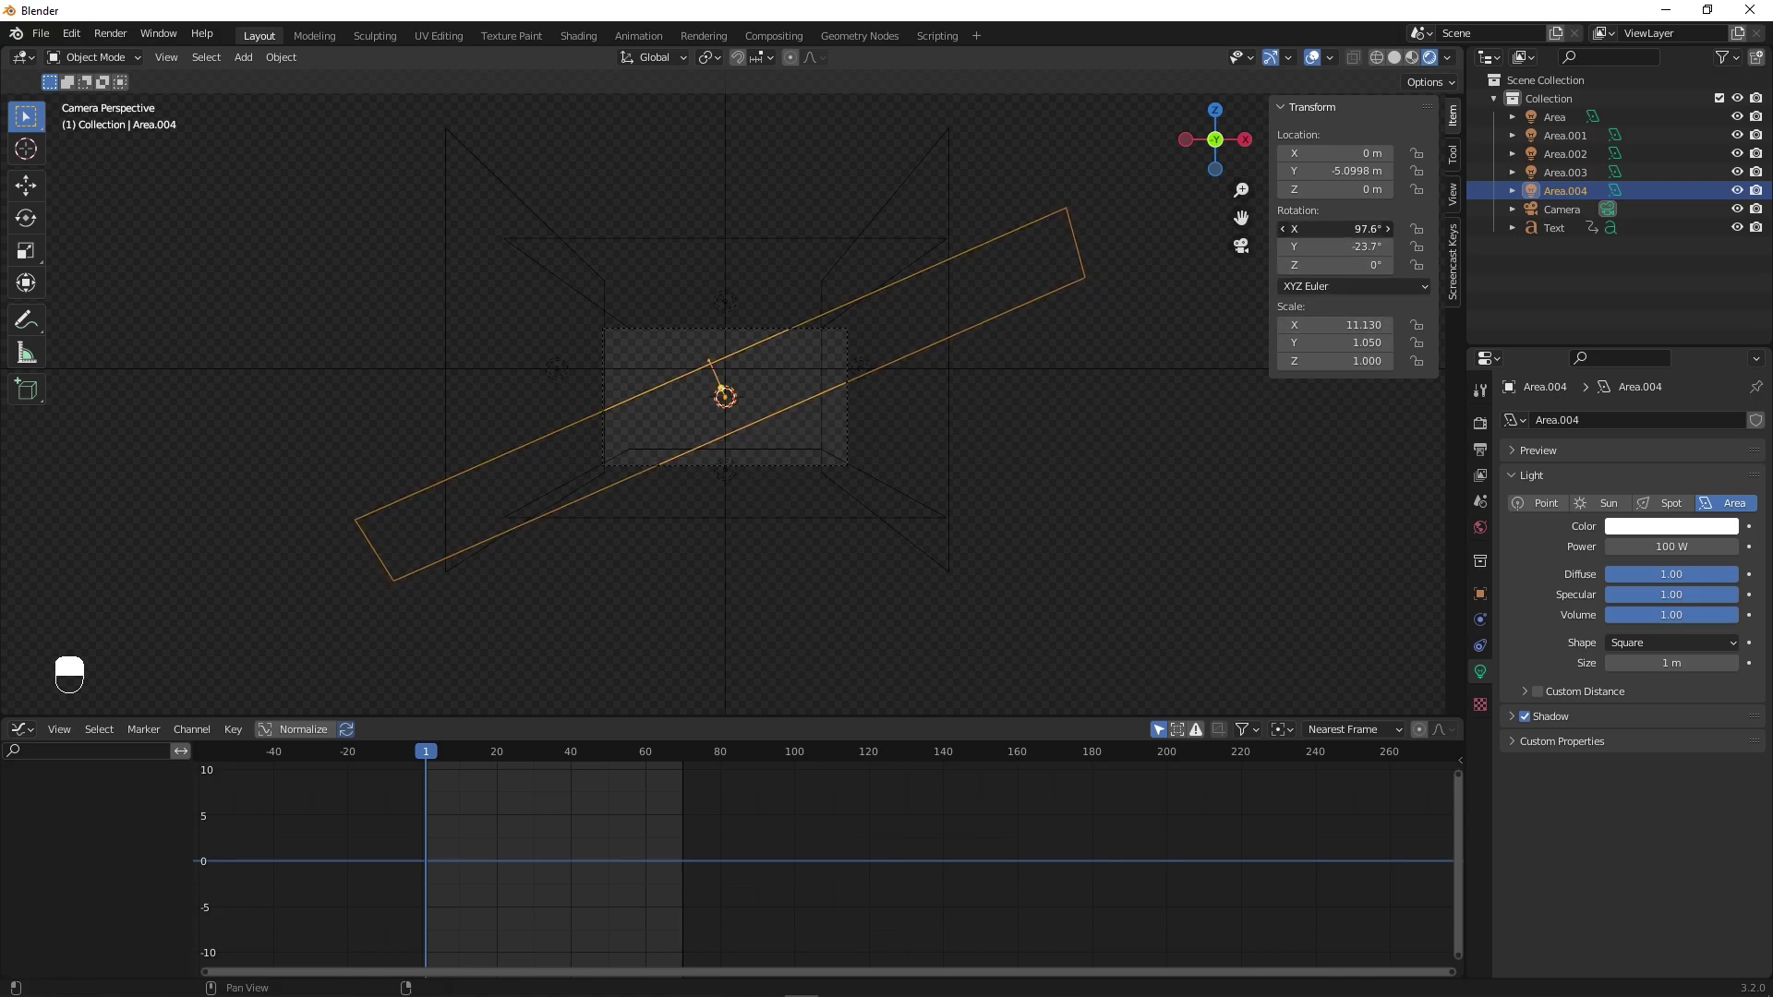
key("ctrl+z")
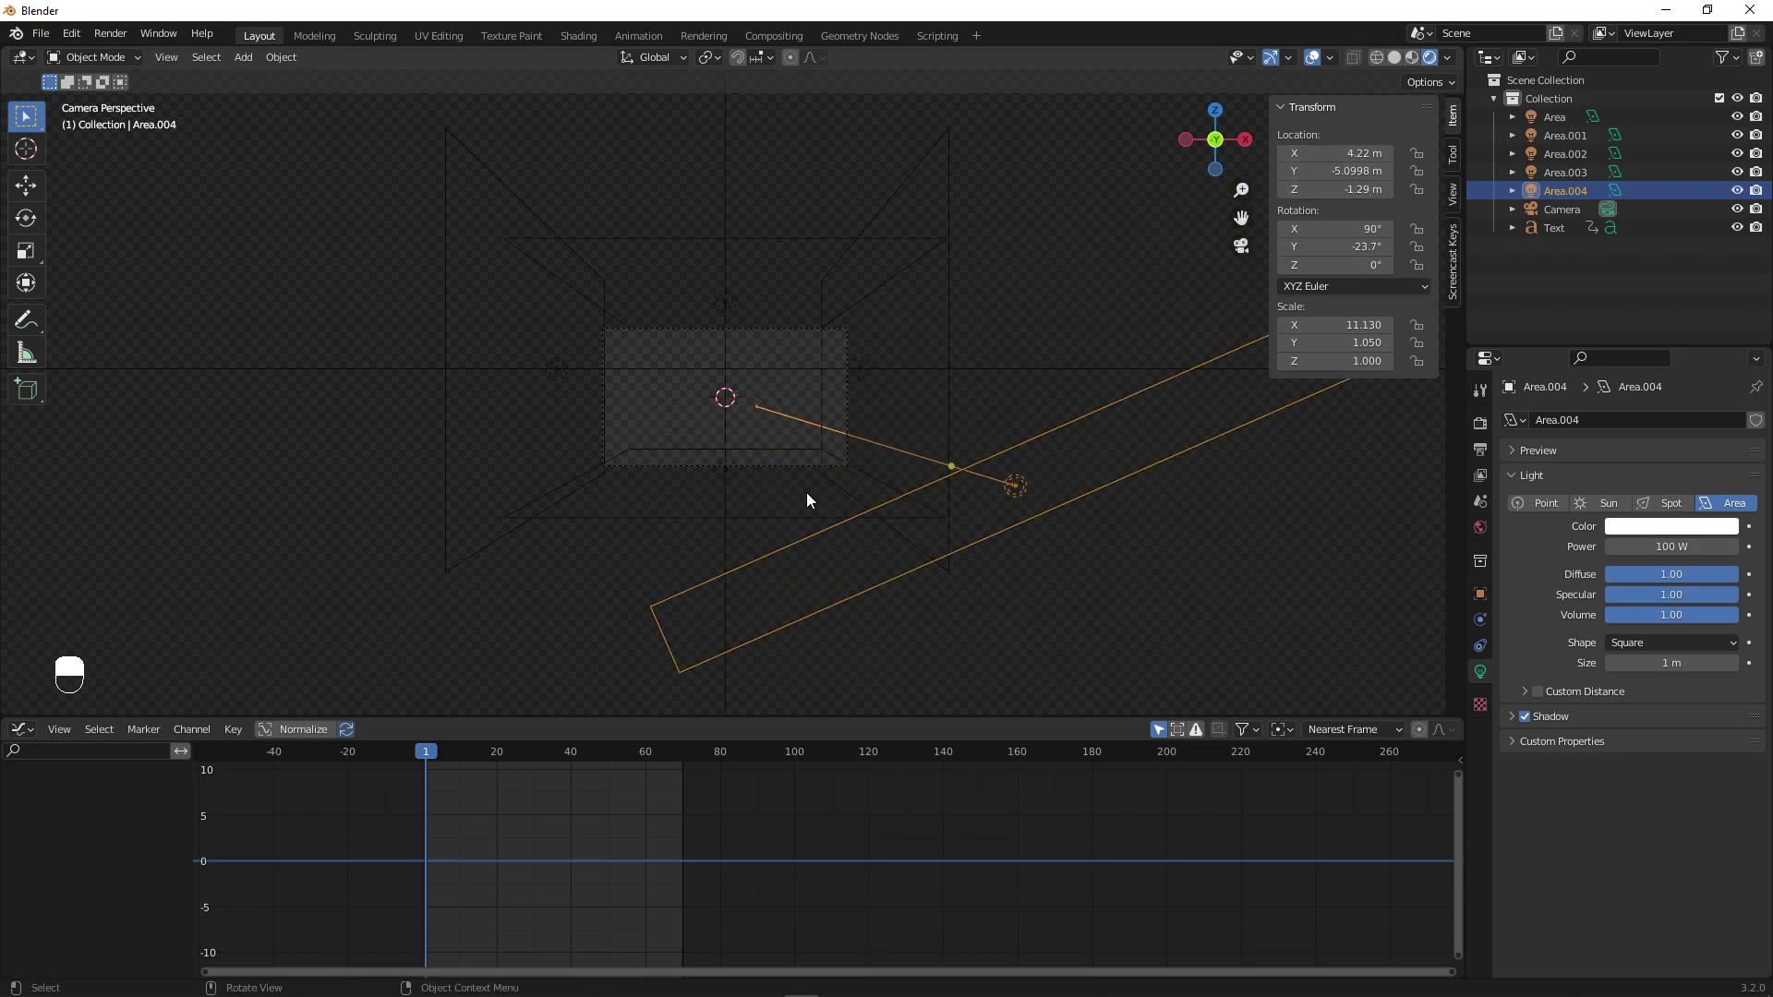
key("i")
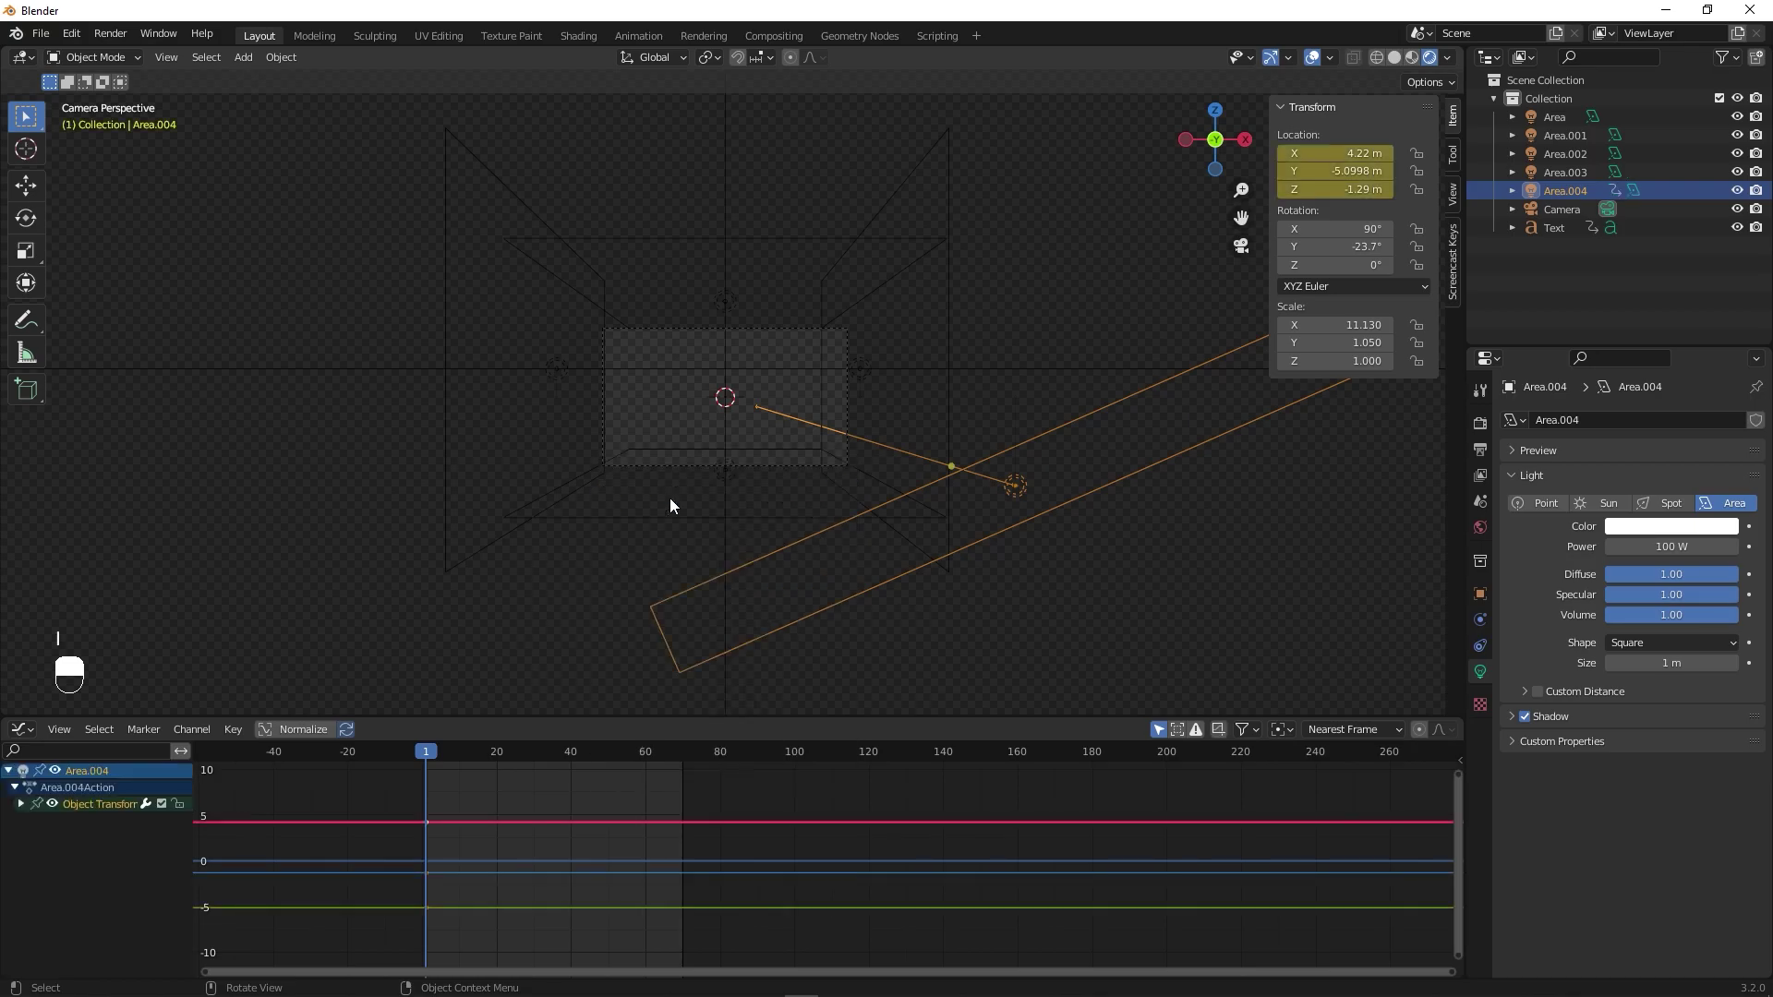
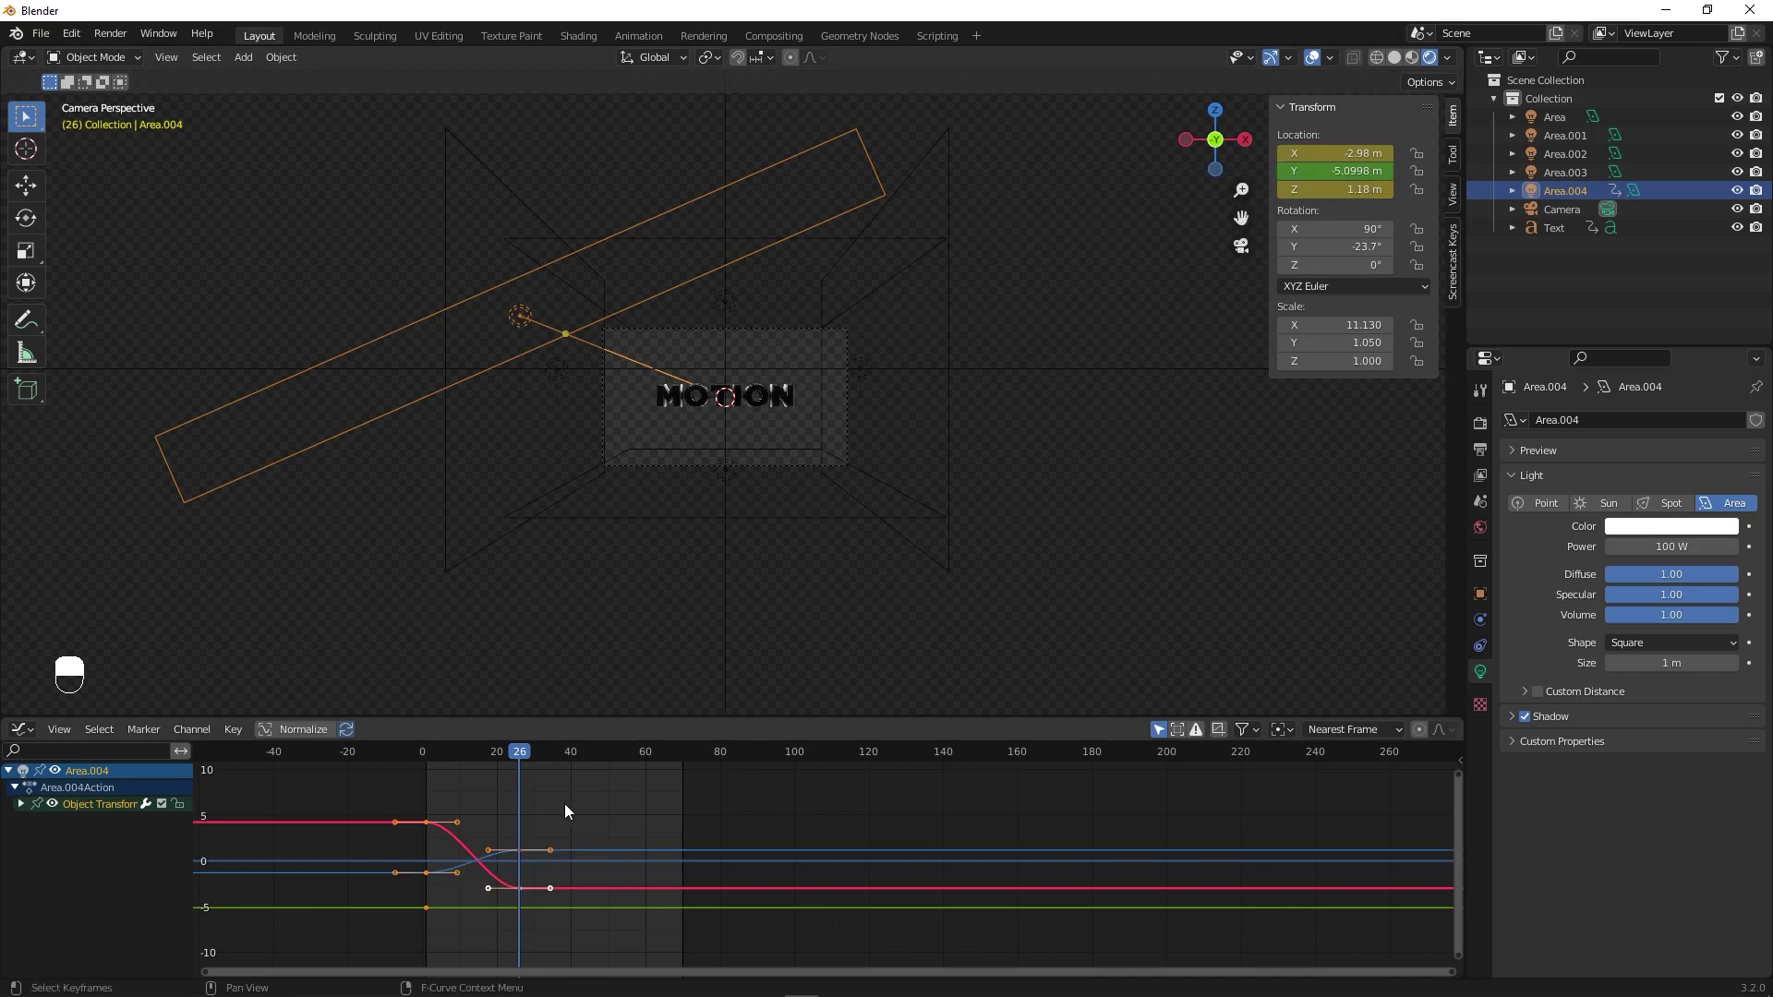
key("space")
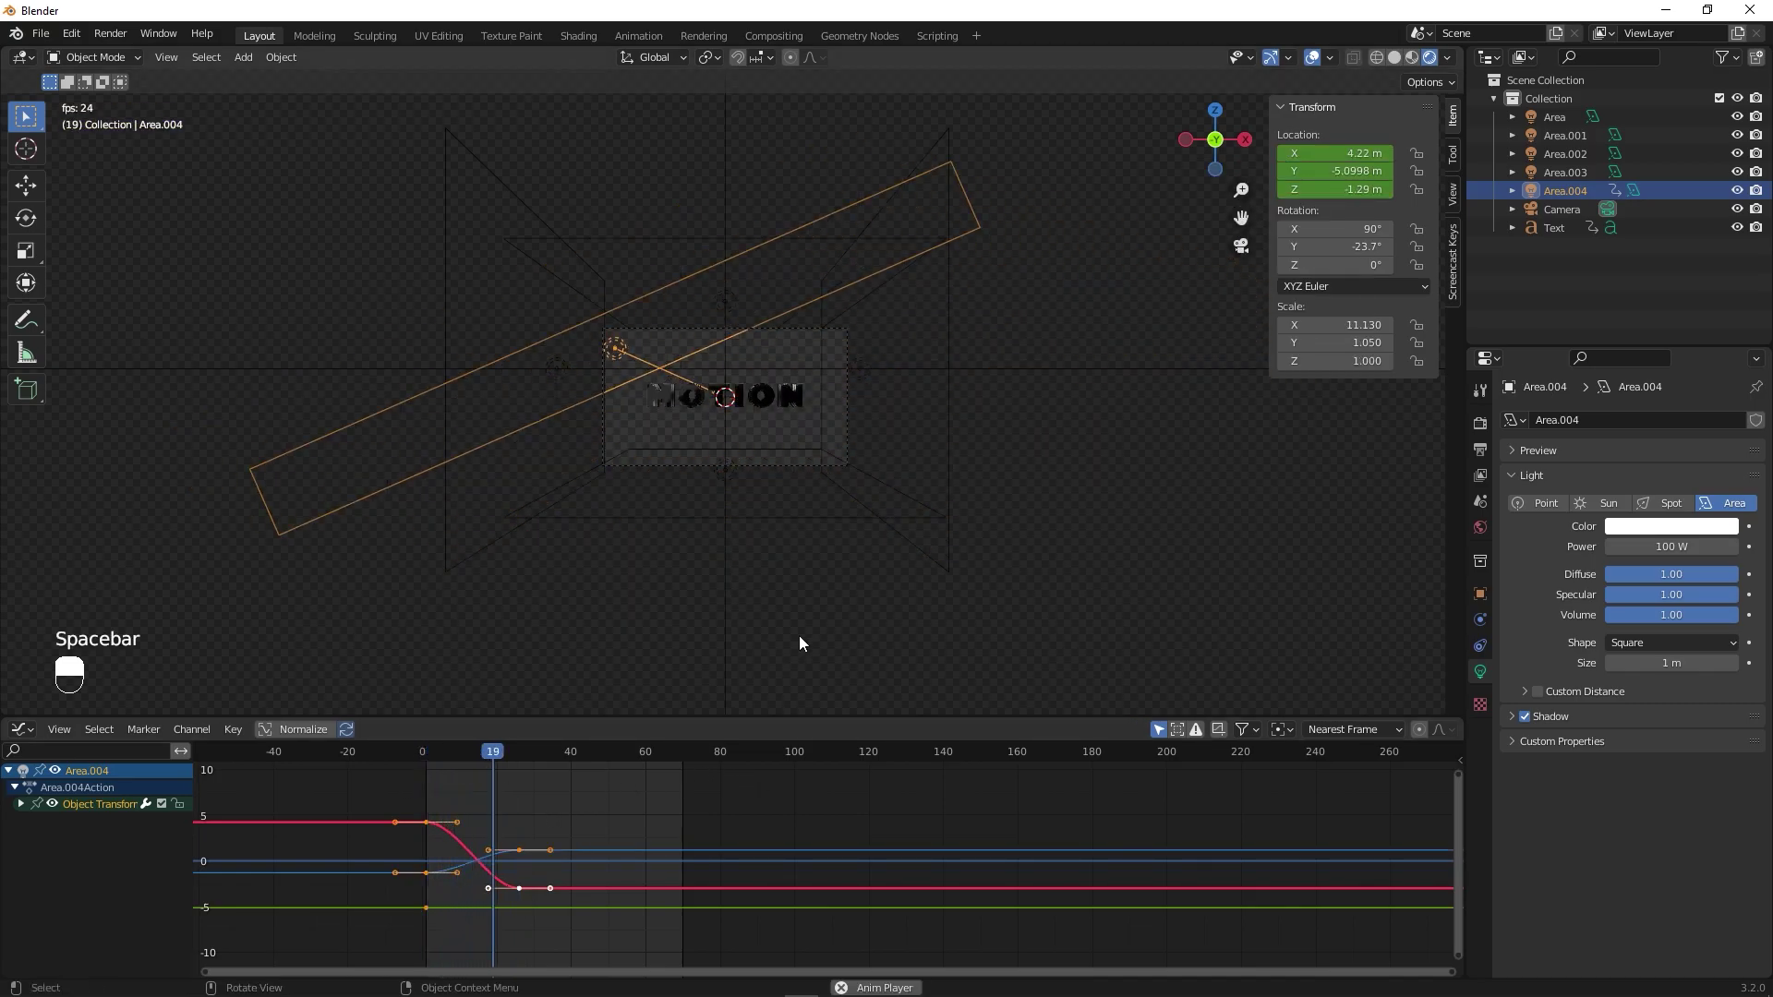
key("space")
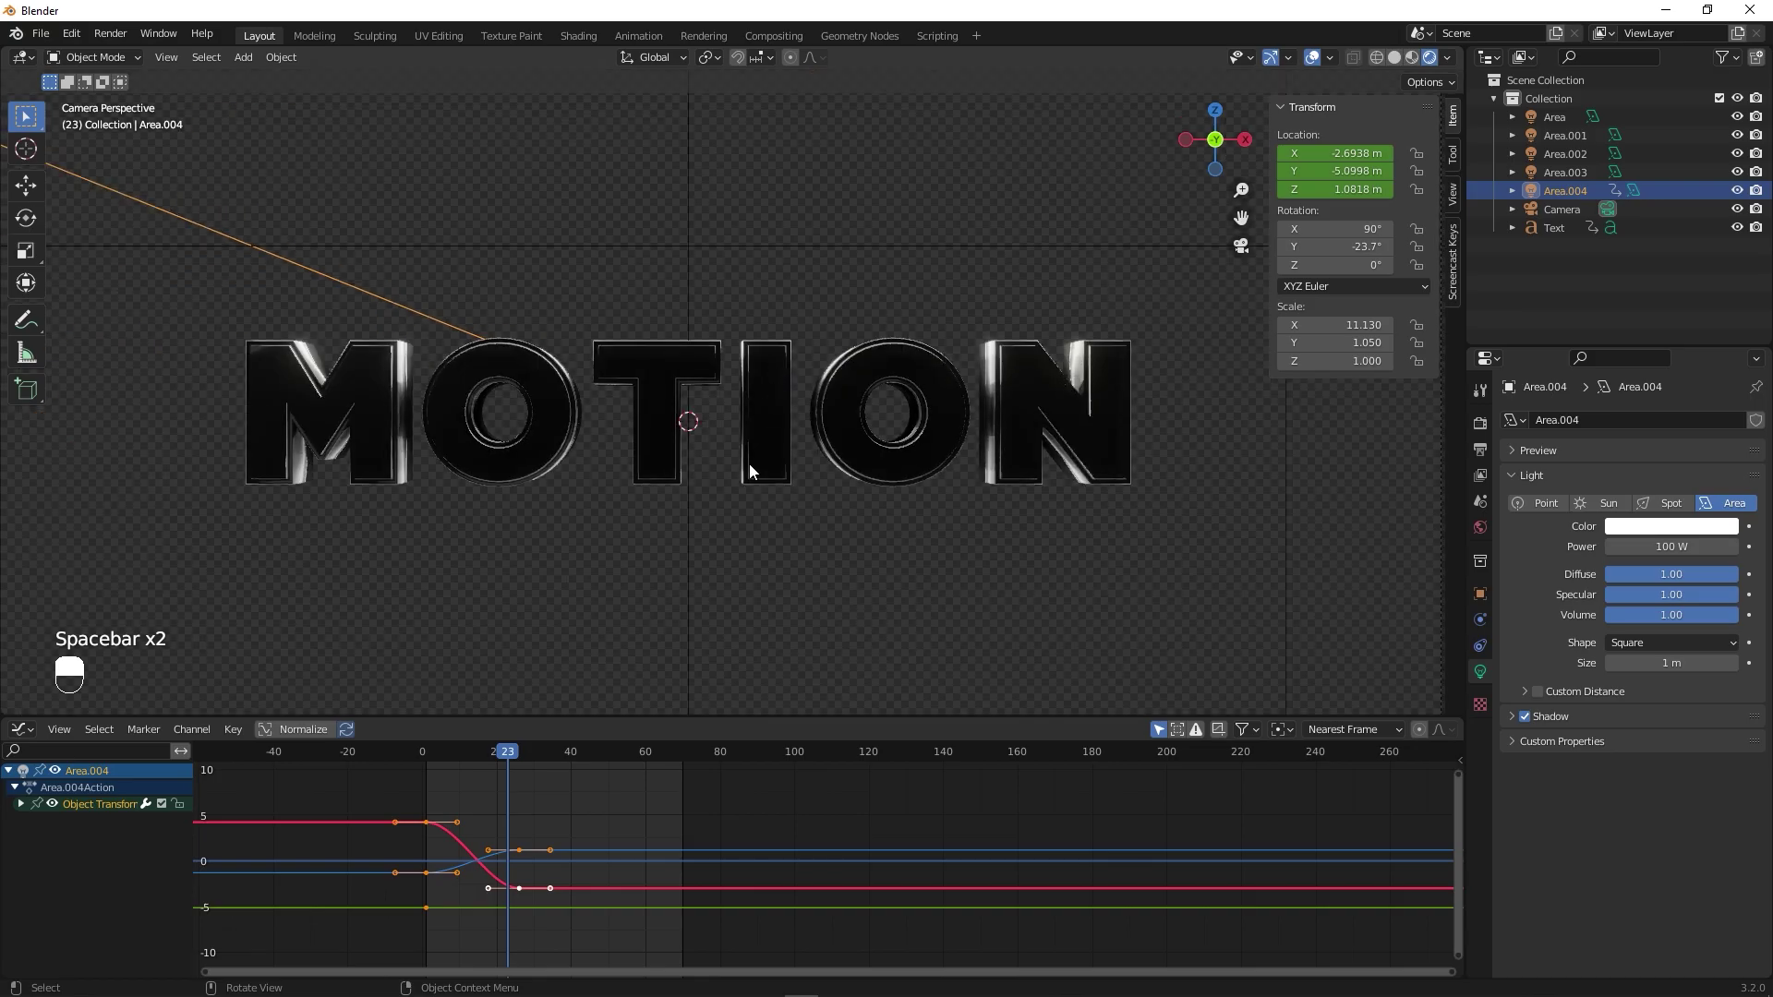
- Move the light across at a later frame, keyframe its end location, and replay the sweep
left_click_drag(472, 751, 447, 768)
left_click_drag(464, 770, 983, 624)
left_click(984, 623)
left_click_drag(1118, 470, 1314, 65)
right_click(1314, 65)
left_click(854, 494)
left_click_drag(422, 821, 380, 770)
key("space")
key("space")
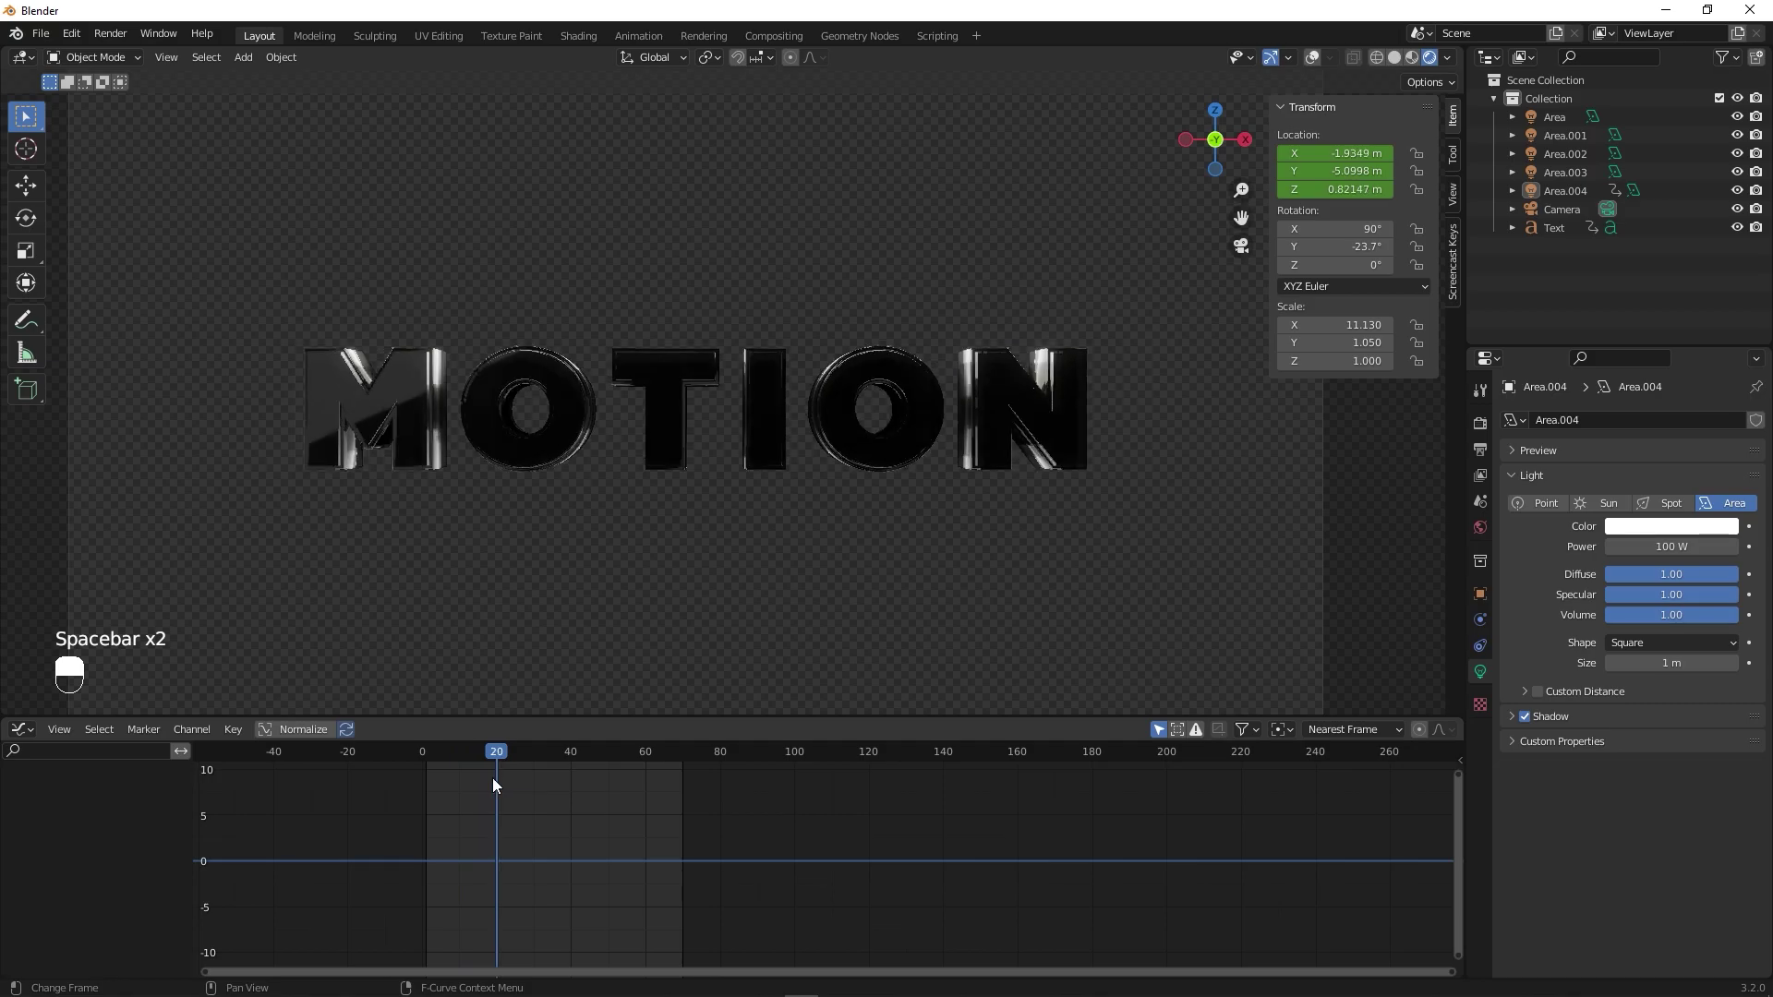
- Scrub and play the MOTION animation in rendered view, then enable Bloom in Eevee render settings
left_click_drag(379, 452, 412, 774)
key("space")
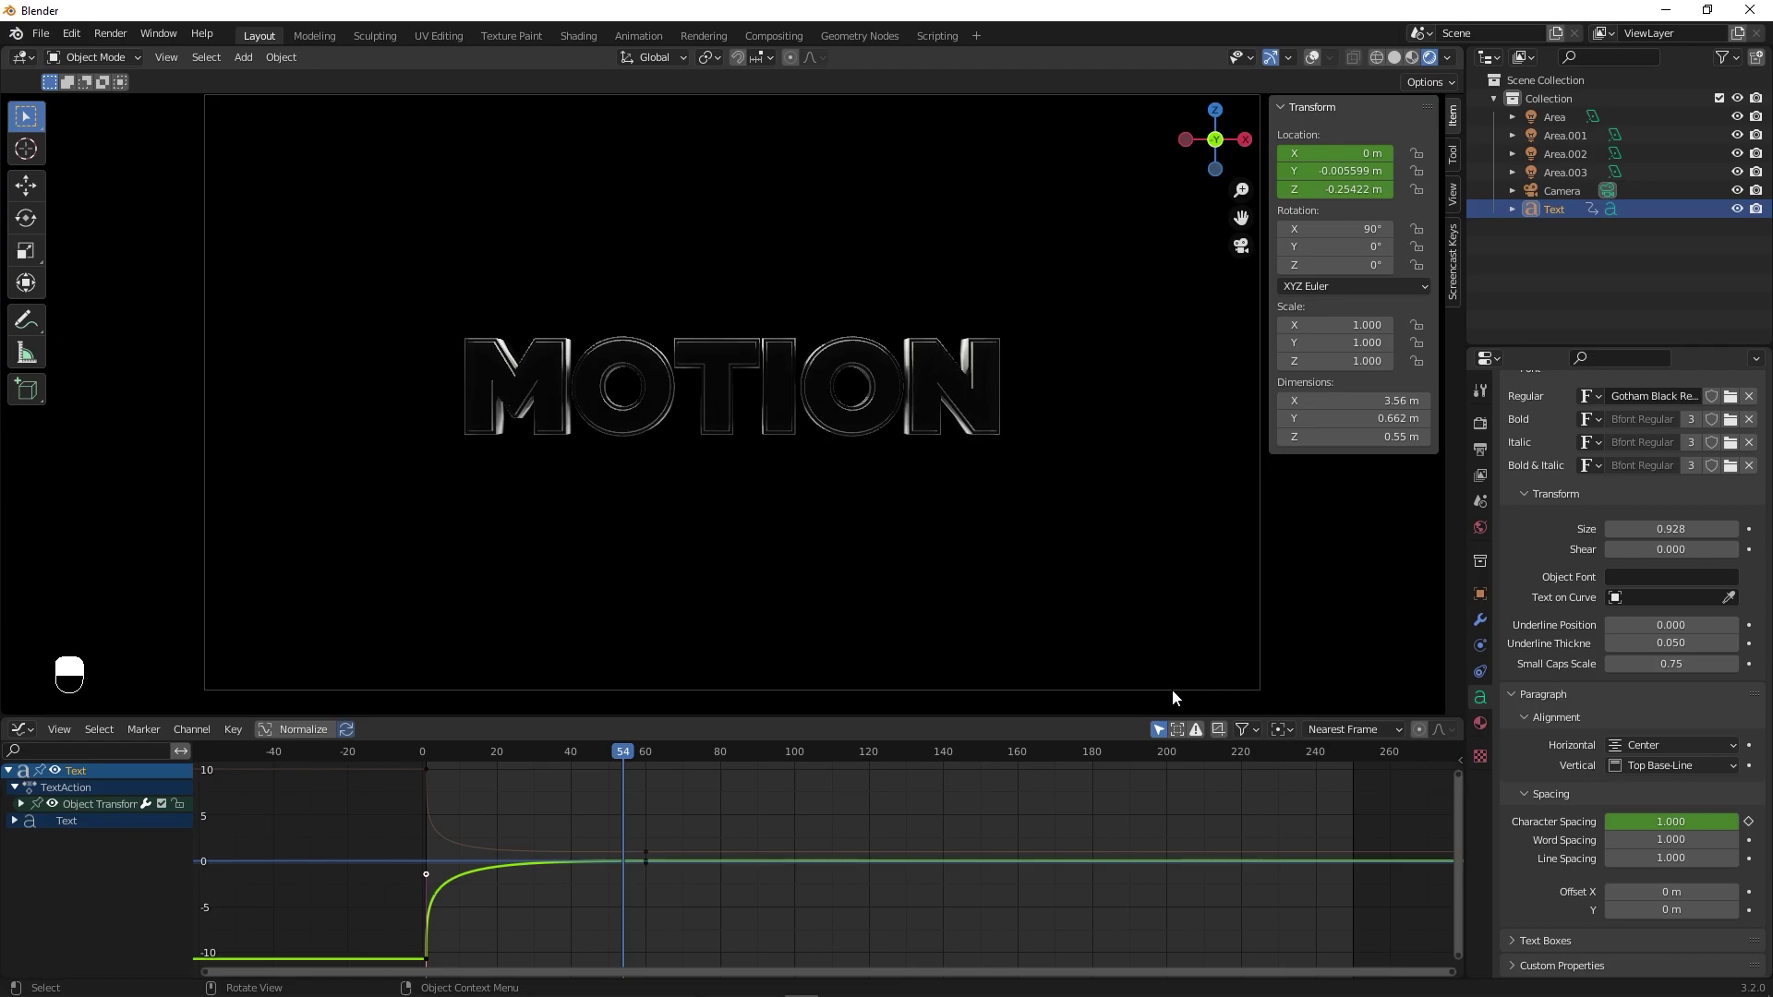
left_click_drag(1480, 404, 1531, 581)
left_click_drag(1531, 581, 740, 755)
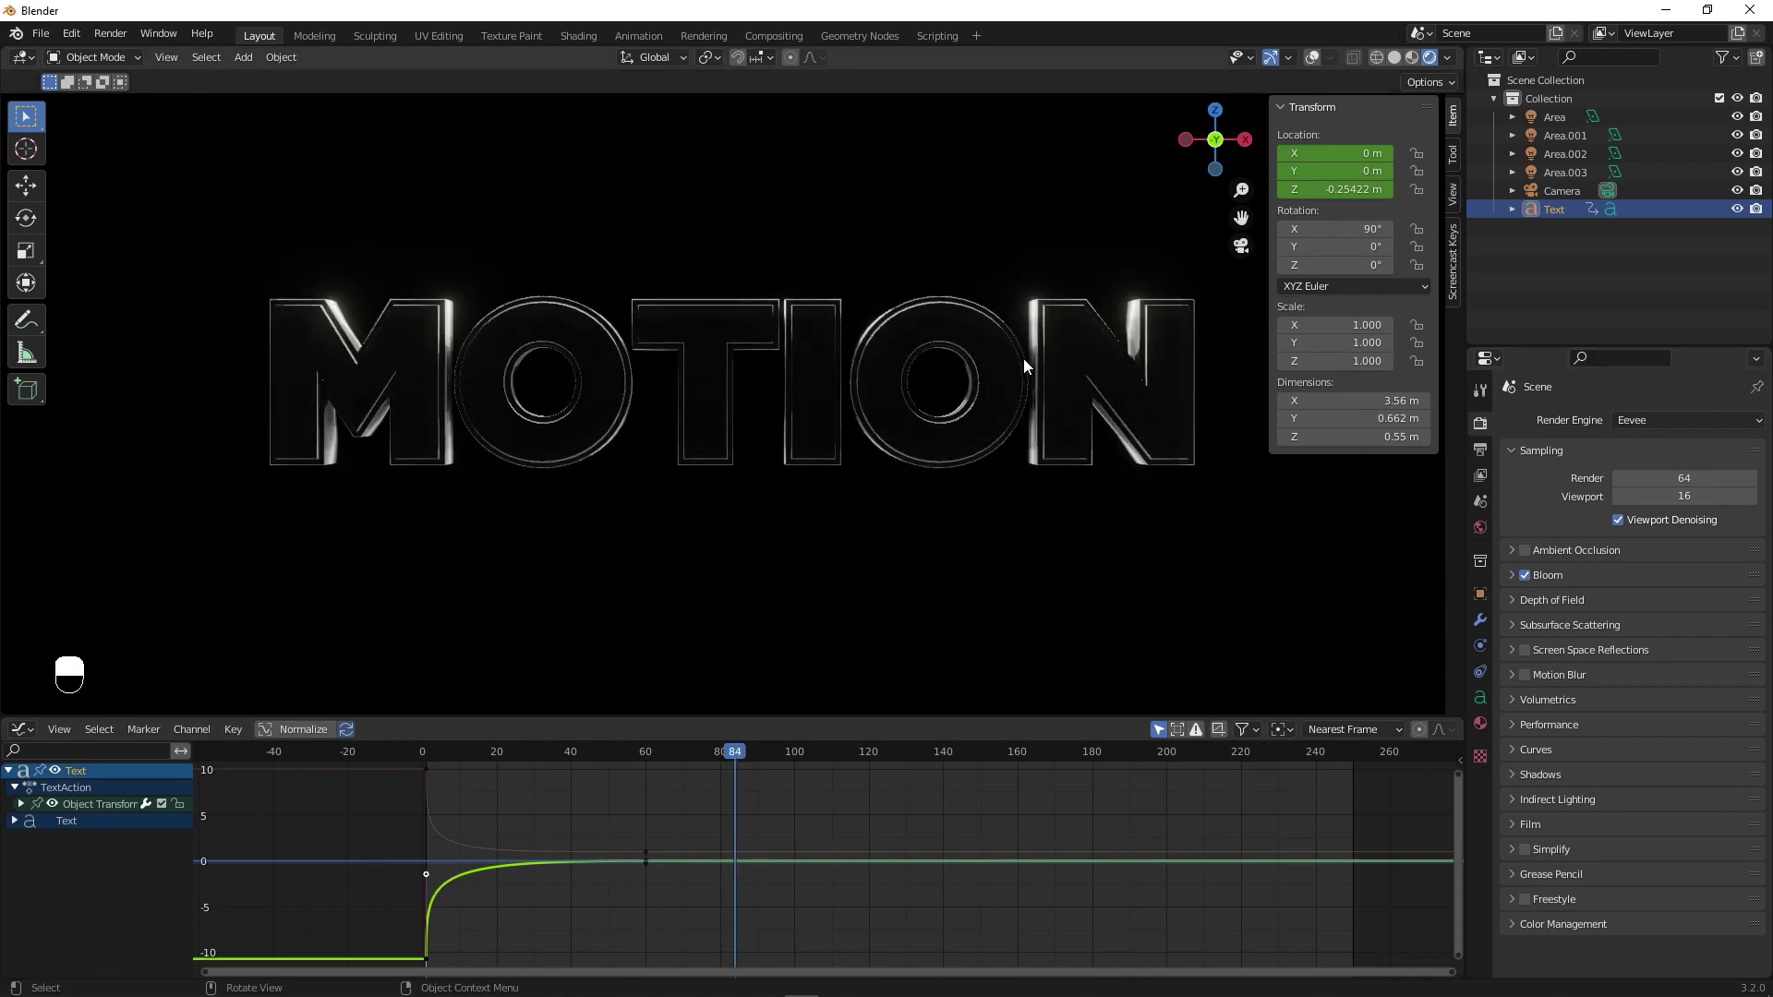